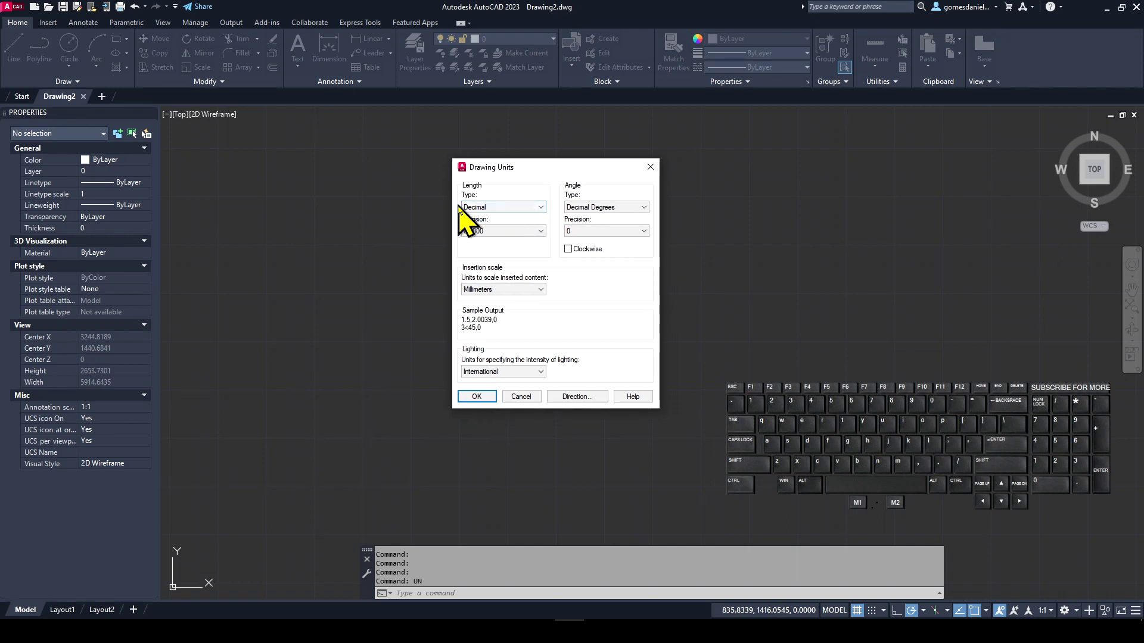
Keep Decimal length units with 0.0000 precision in the Drawing Units dialog.
click(507, 221)
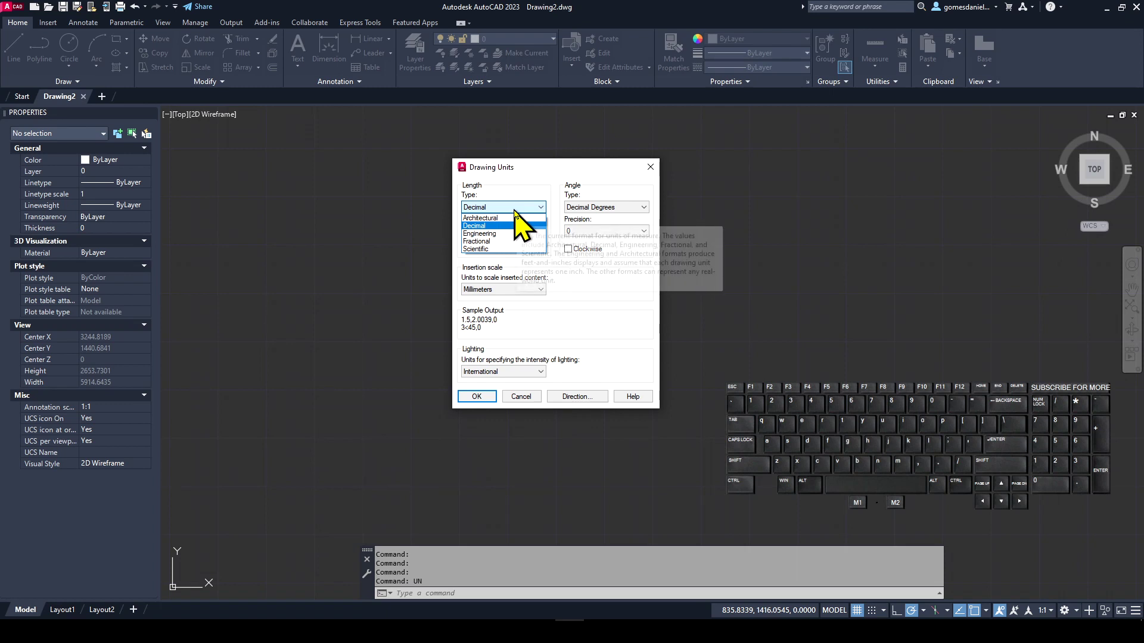
click(525, 219)
click(508, 241)
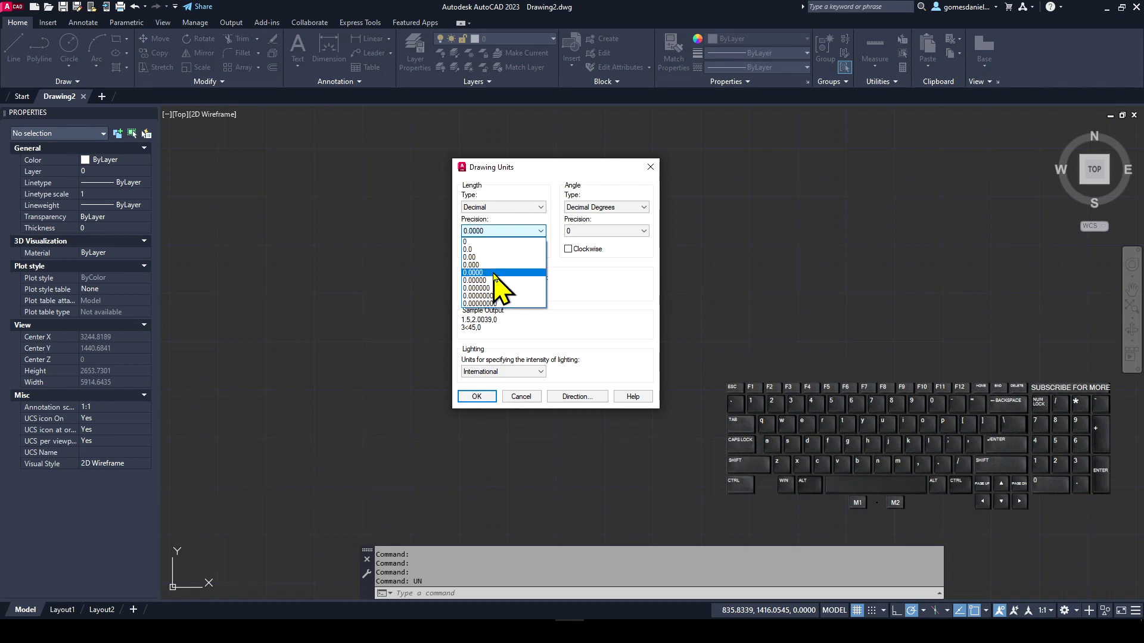
click(499, 284)
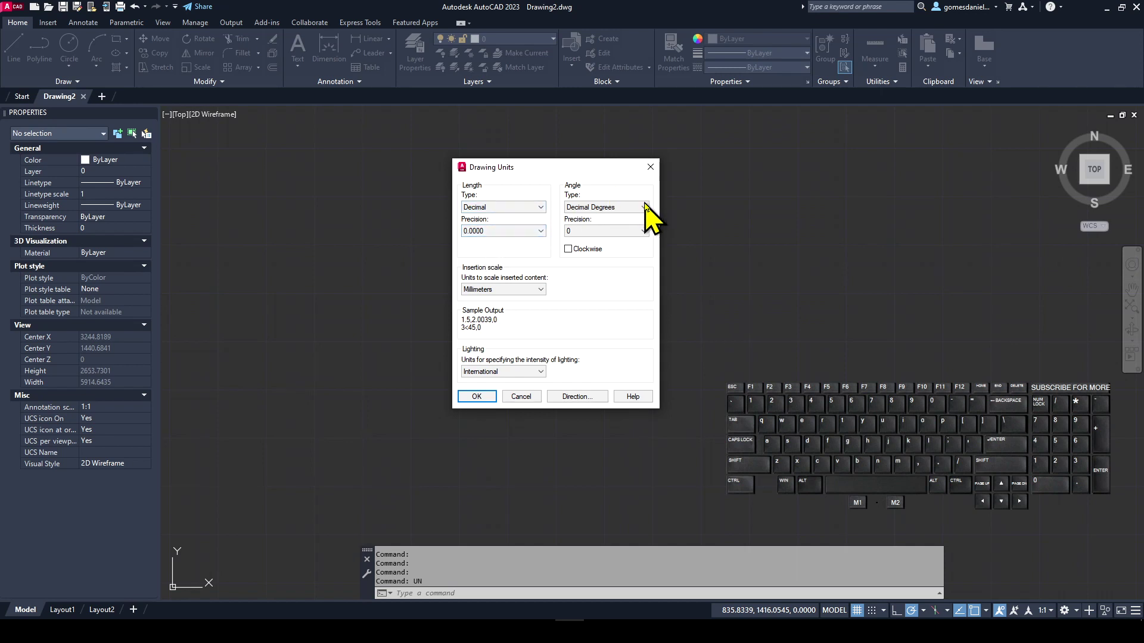
Keep Decimal Degrees for angles and review the angle precision choices.
click(654, 213)
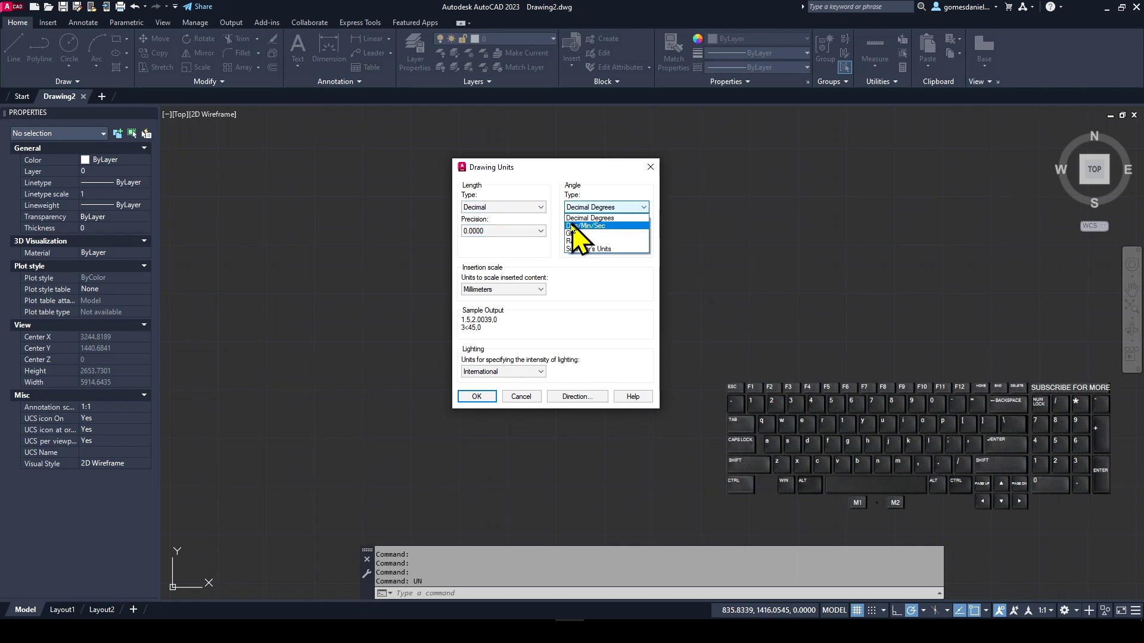
click(602, 228)
click(625, 239)
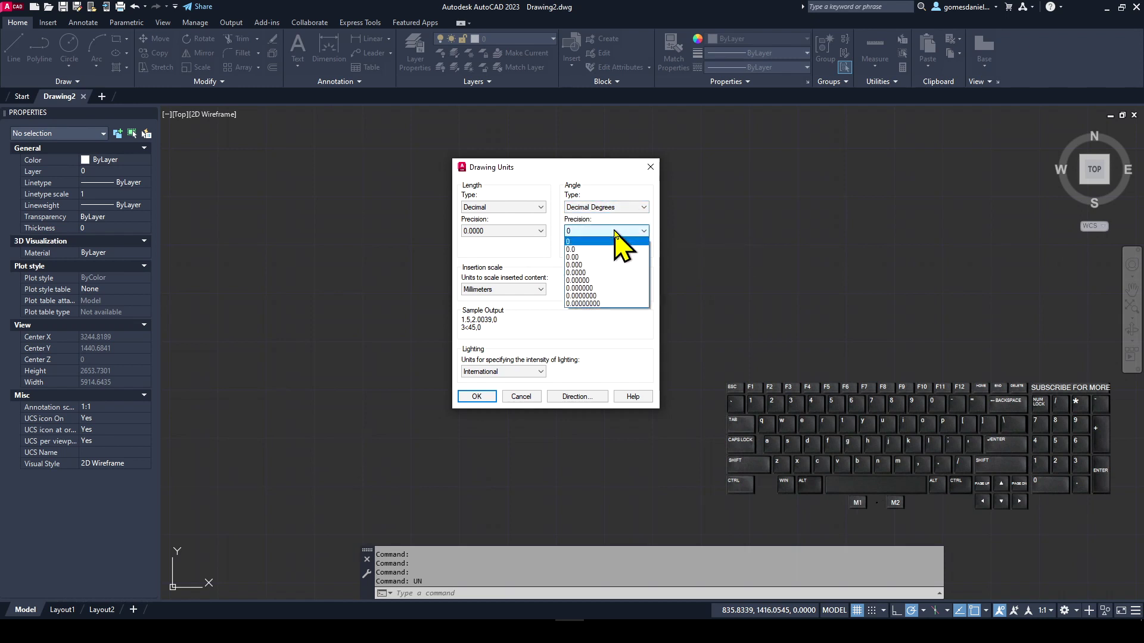
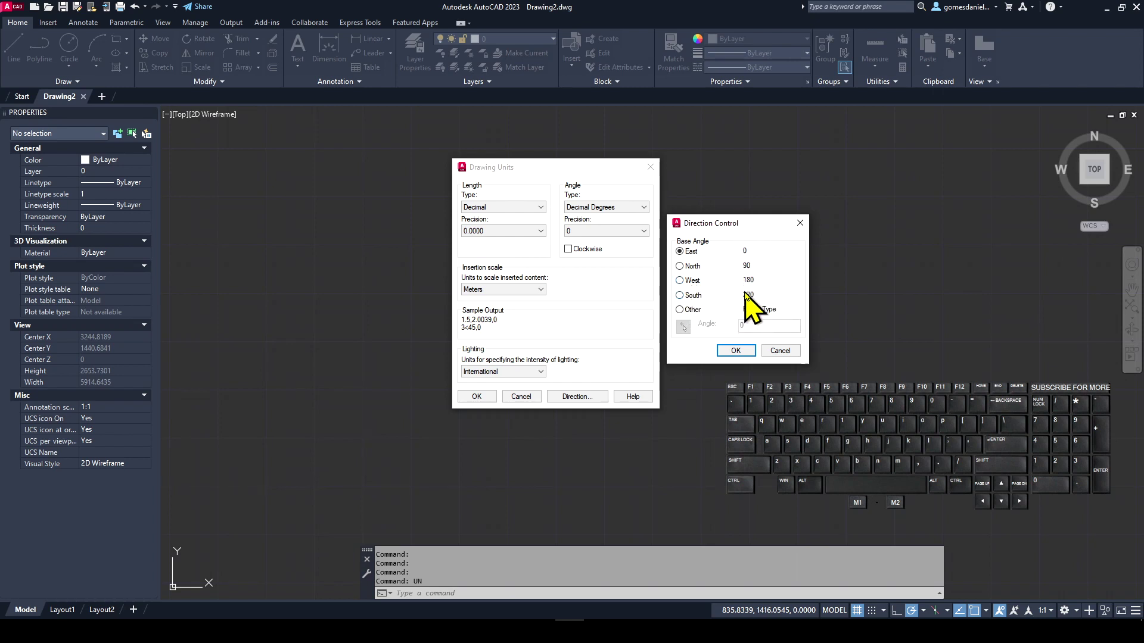
Try other base angle directions, set it back to East and confirm the unit settings.
click(698, 275)
click(689, 290)
click(692, 306)
click(691, 263)
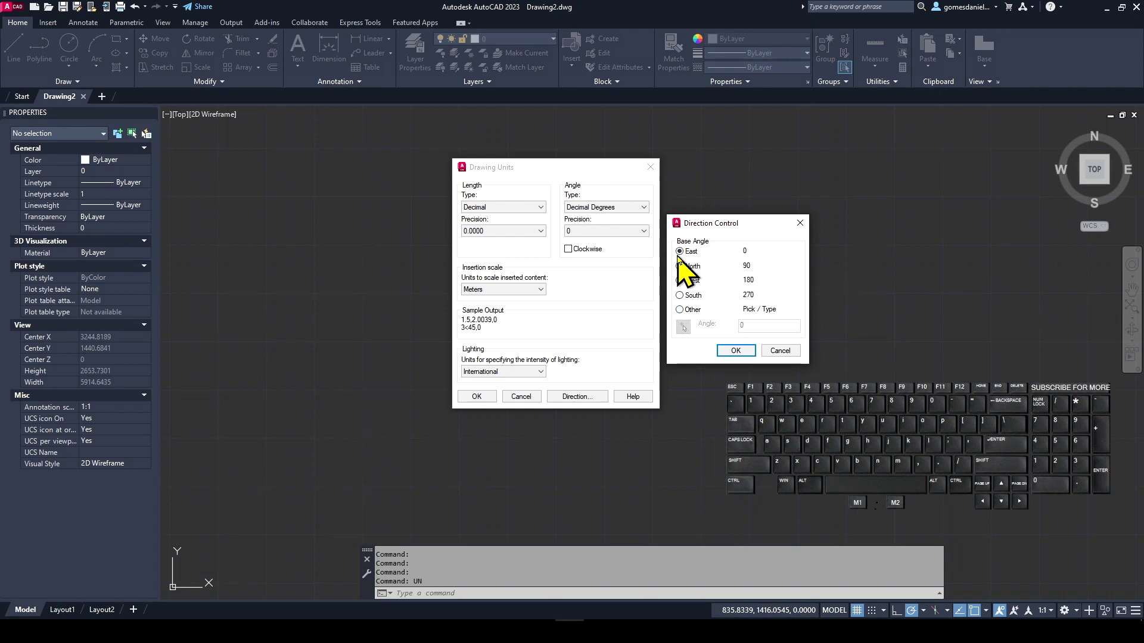
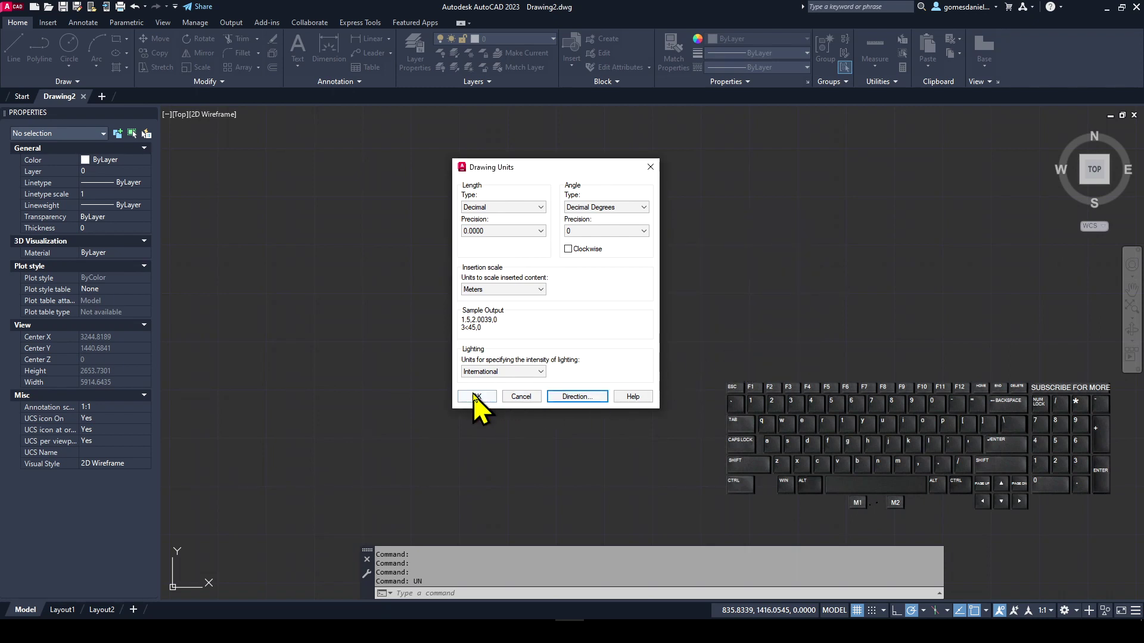
click(483, 408)
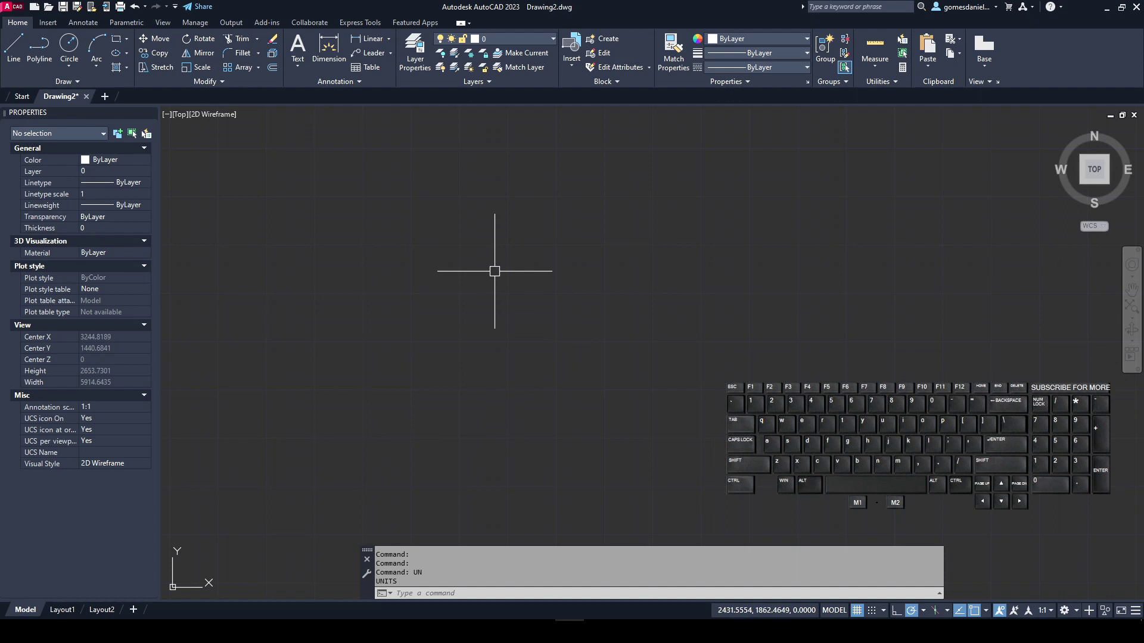
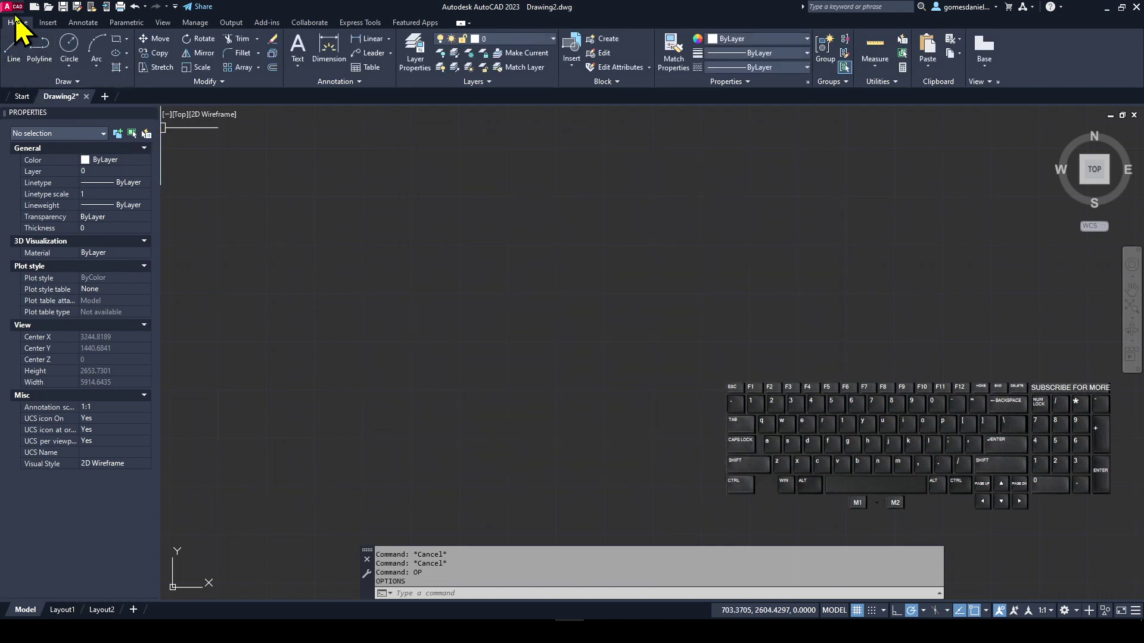
Launch the Options dialog from the application menu.
click(19, 21)
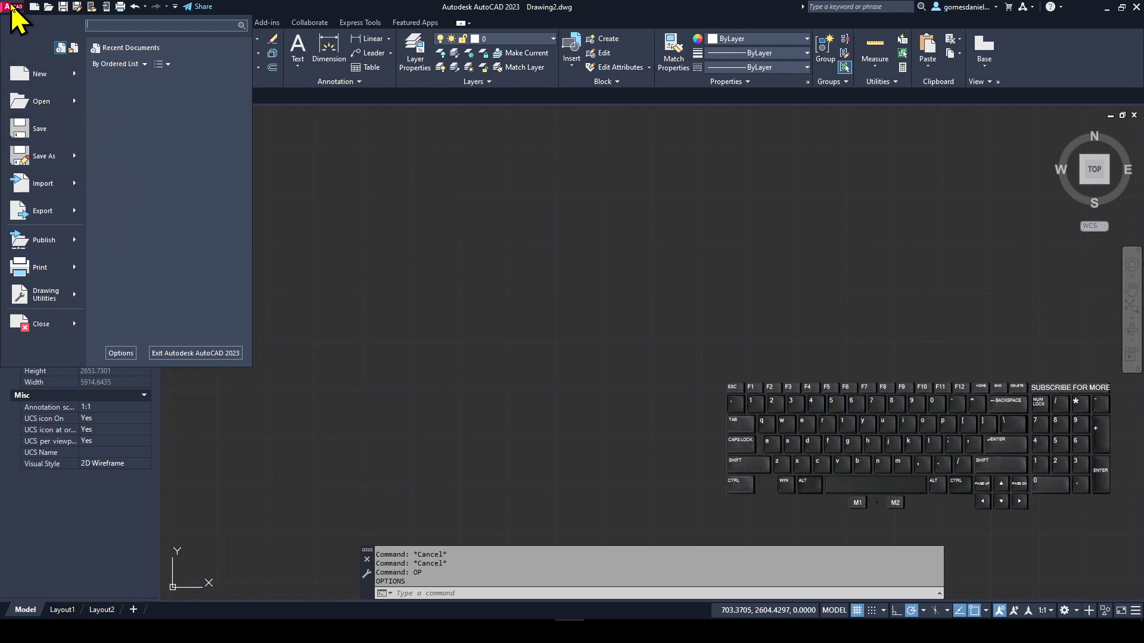
click(131, 366)
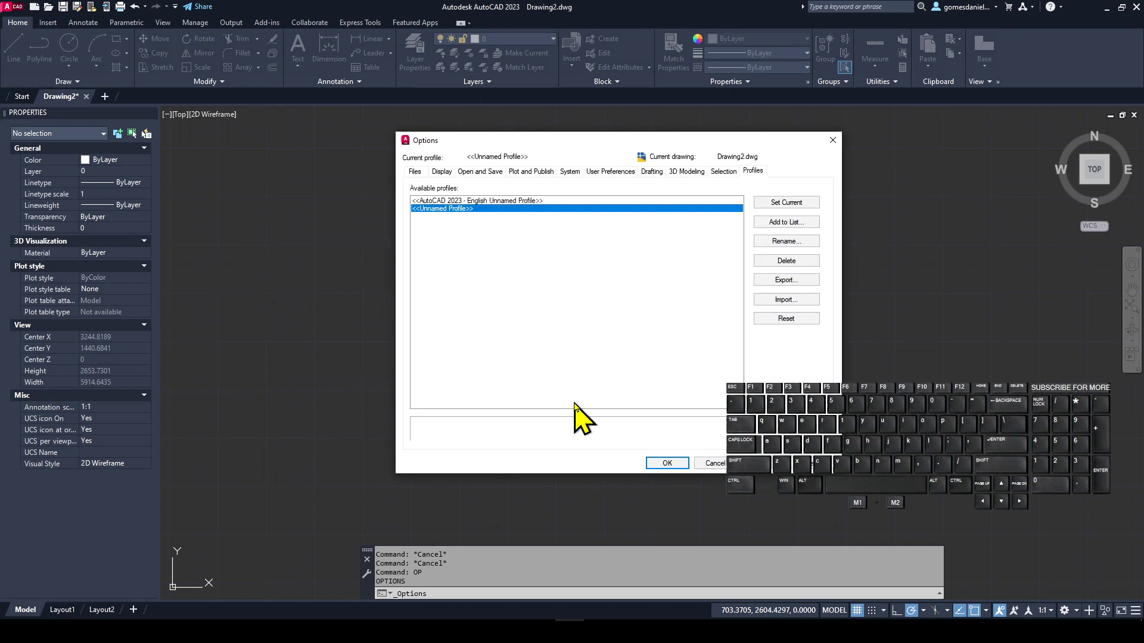
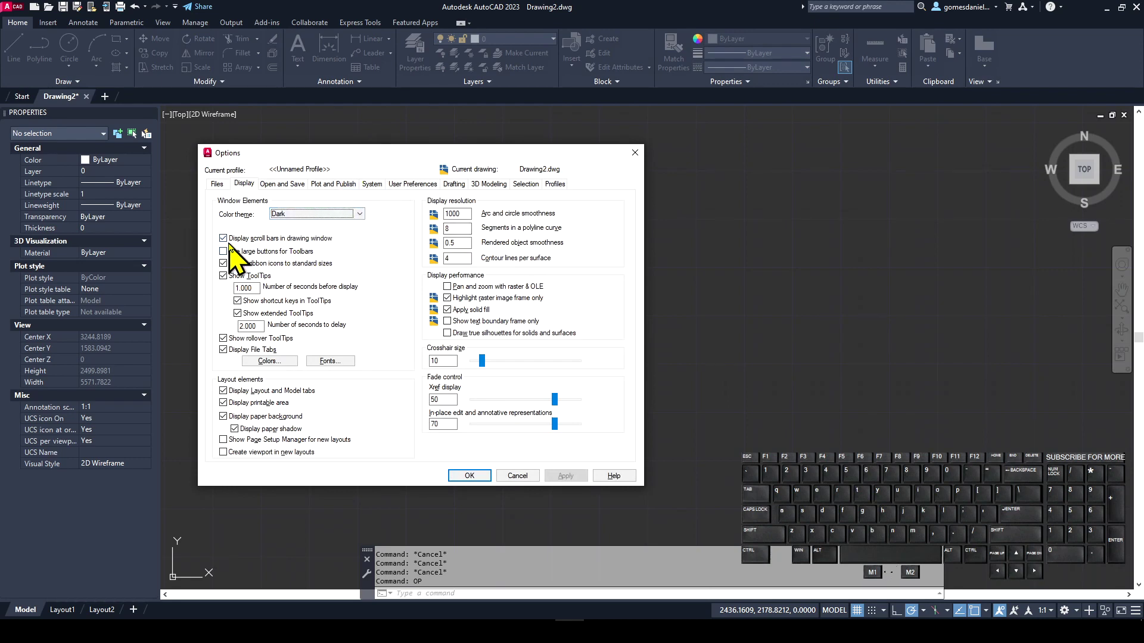
Switch off Display scroll bars in drawing window and apply the change.
click(238, 243)
click(587, 487)
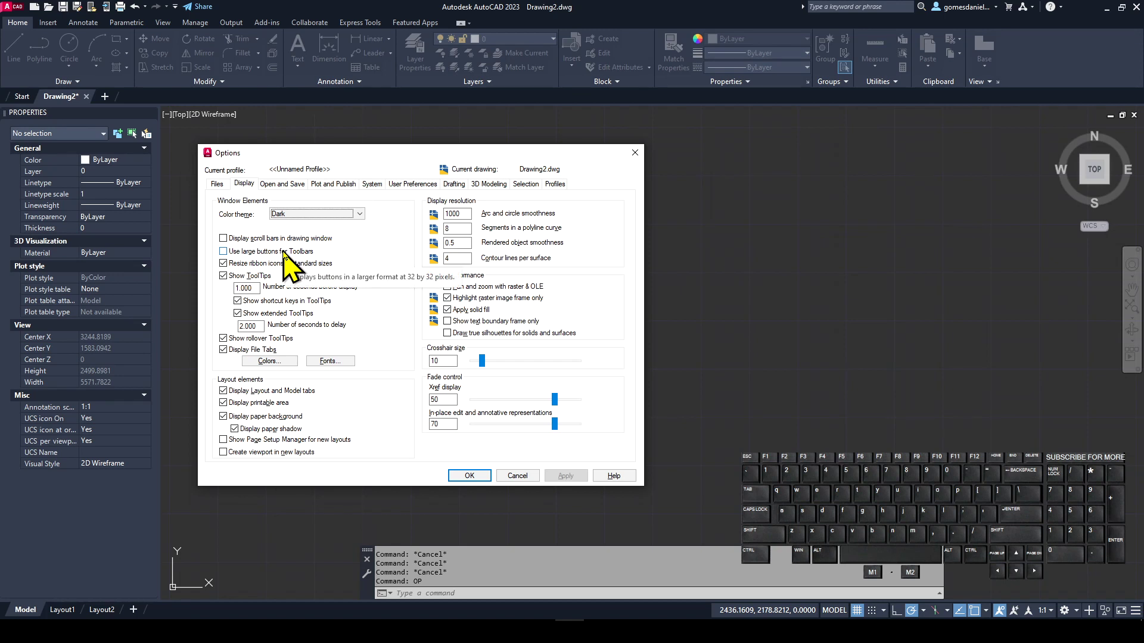
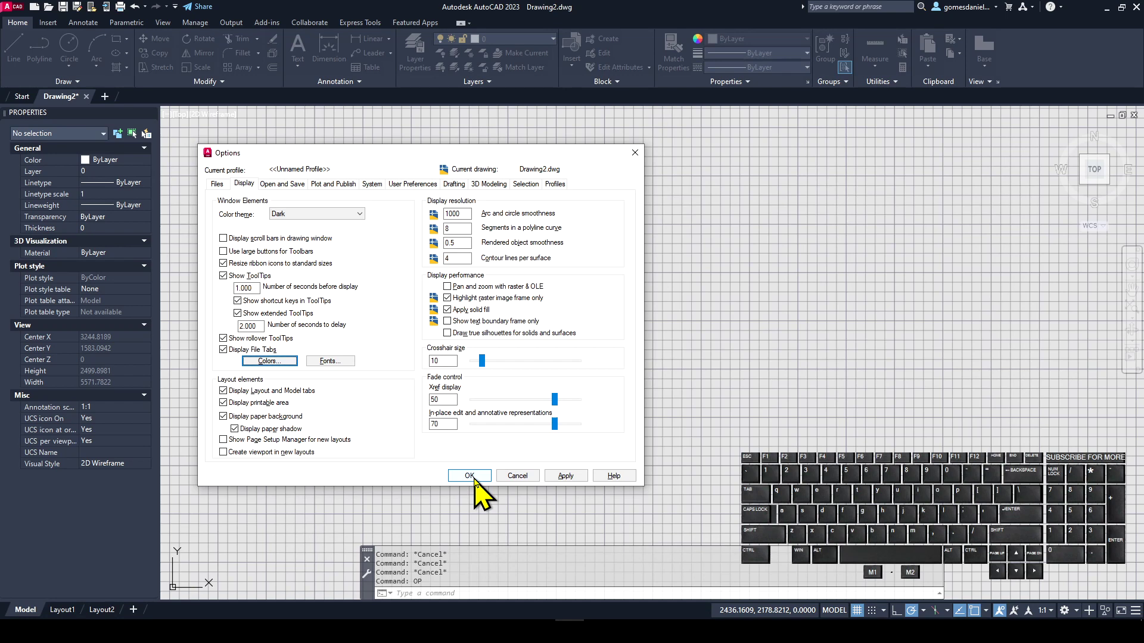
Choose dark grey index colour 251 for the 2D model space uniform background.
click(291, 371)
click(719, 174)
click(710, 275)
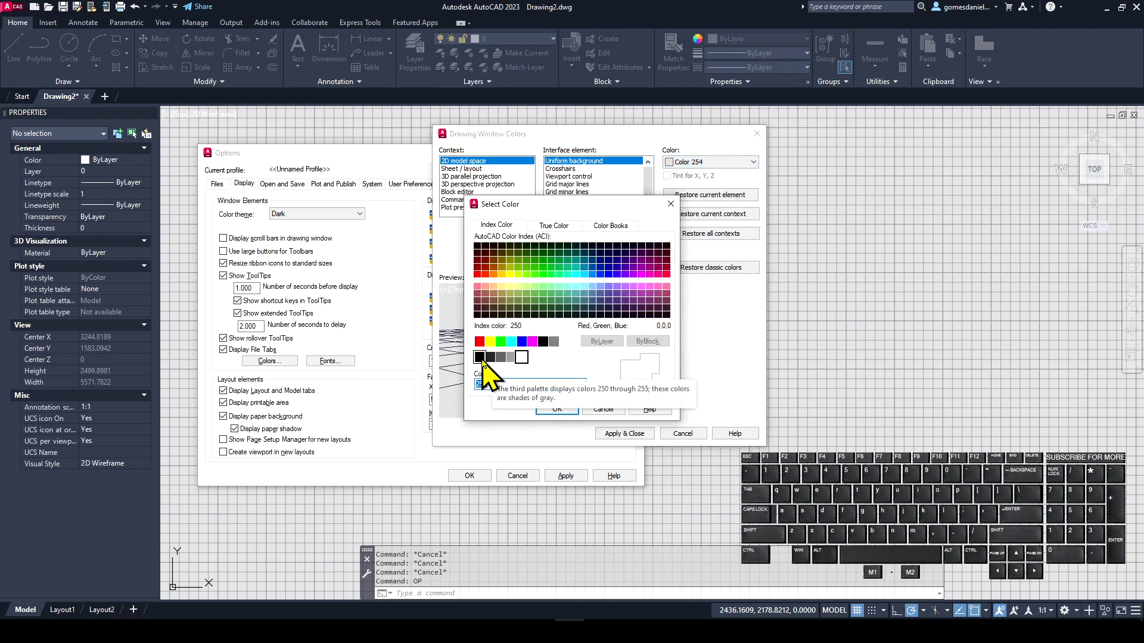
click(498, 371)
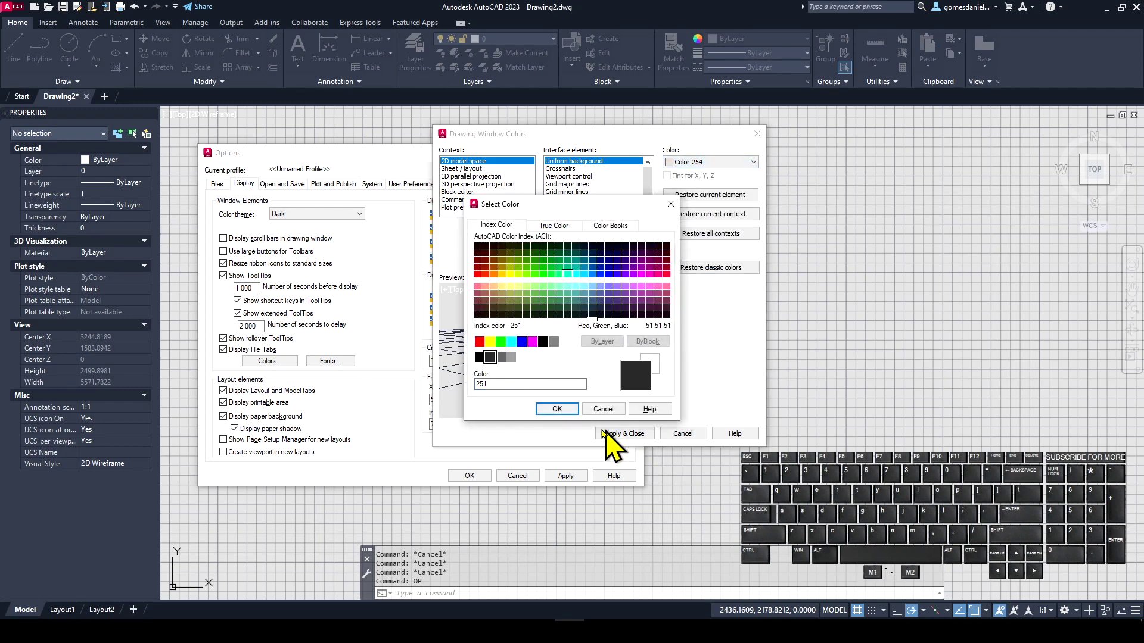
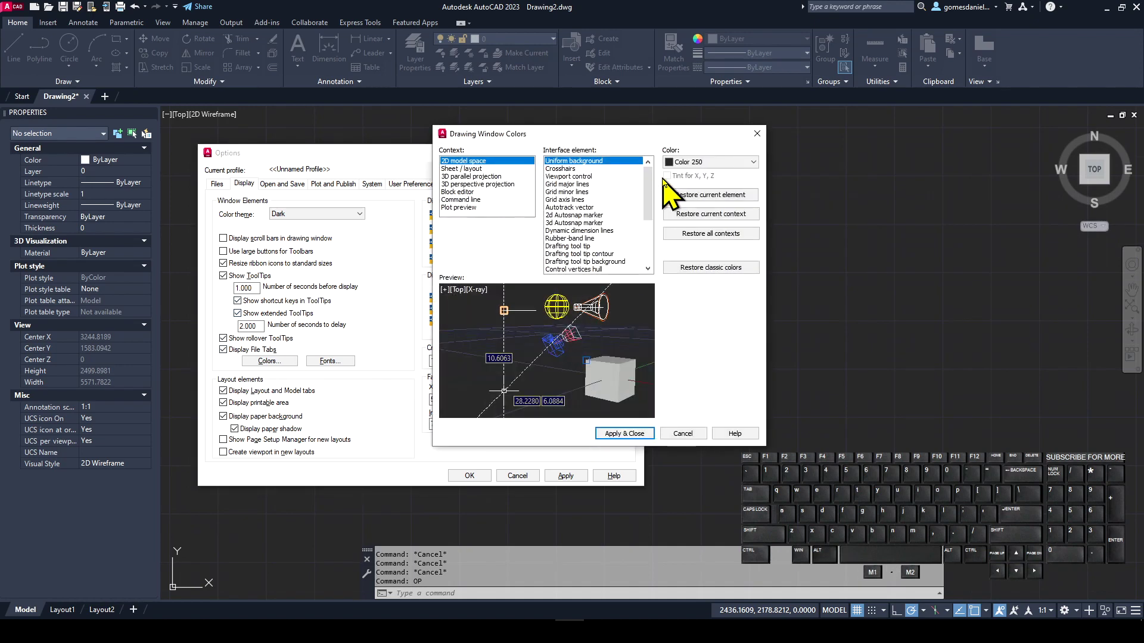
Make the crosshairs red, then apply and close the drawing window colours.
drag(657, 186, 652, 180)
click(575, 175)
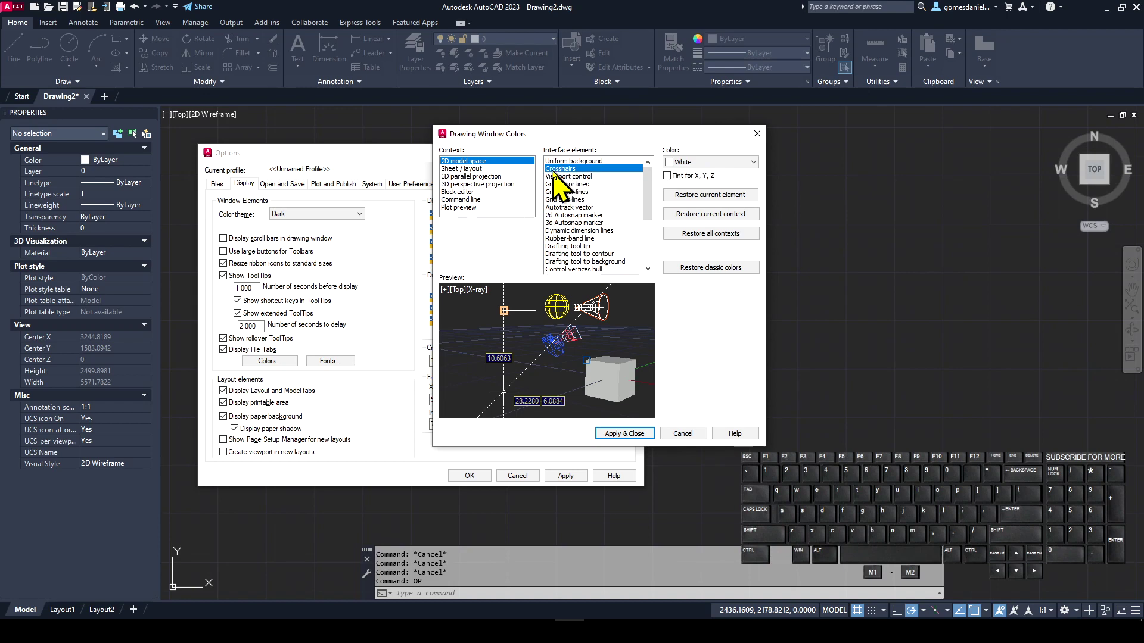
click(755, 172)
click(710, 187)
click(632, 442)
click(476, 485)
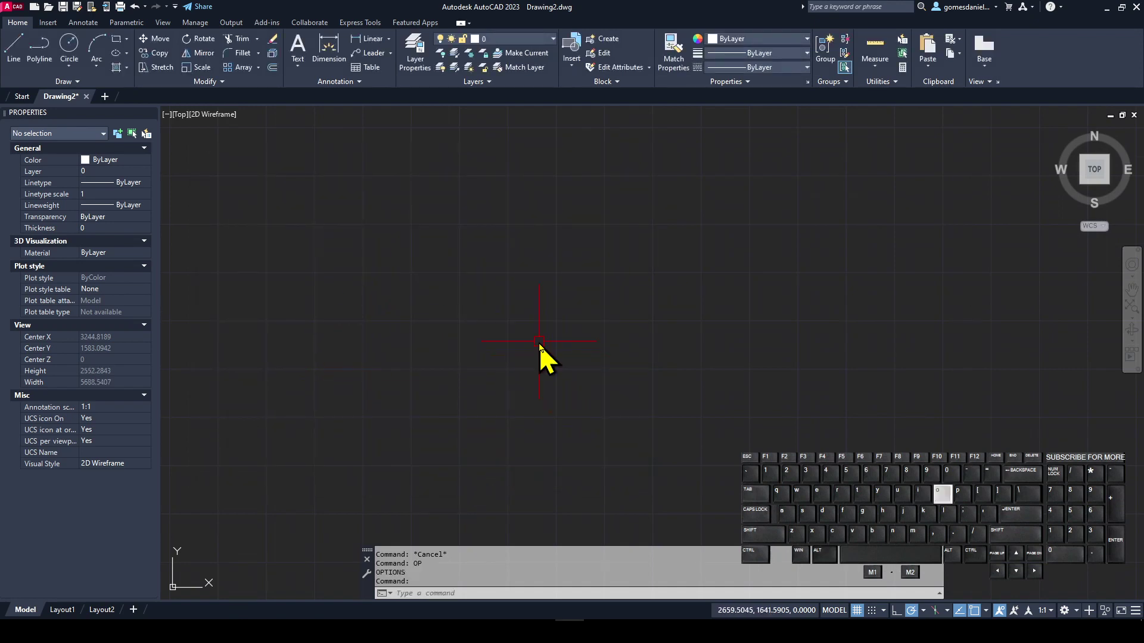
Reopen Options and show the Sheet/layout context in Drawing Window Colors.
key(Return)
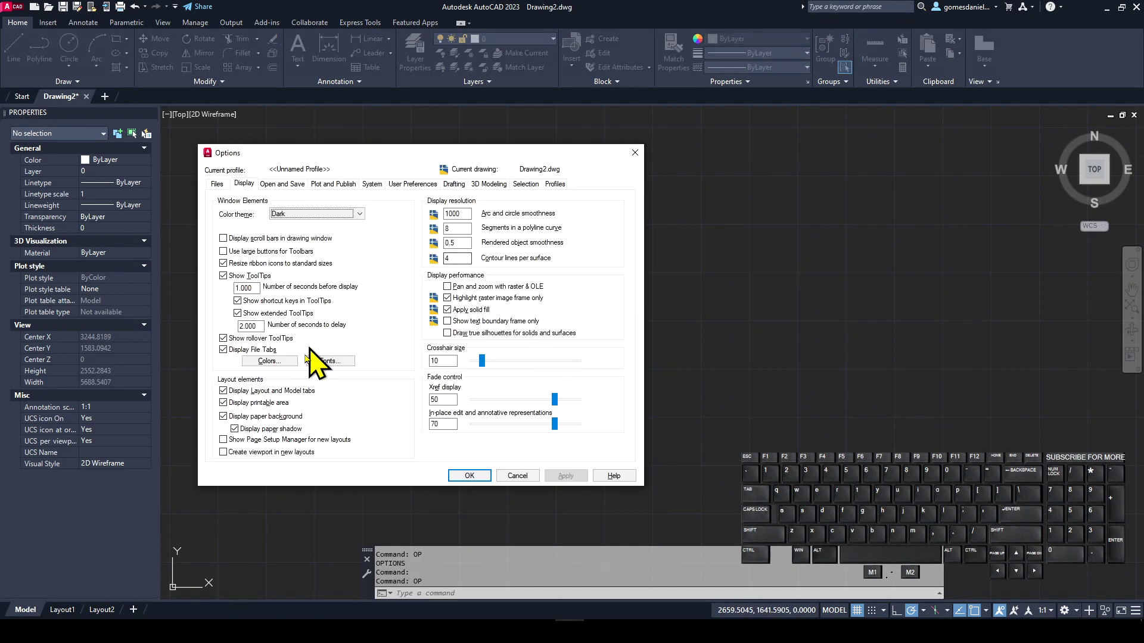
click(298, 372)
click(604, 179)
click(722, 174)
Browse interface elements such as Crosshairs and Uniform background for the layout context.
click(719, 248)
click(492, 176)
click(464, 180)
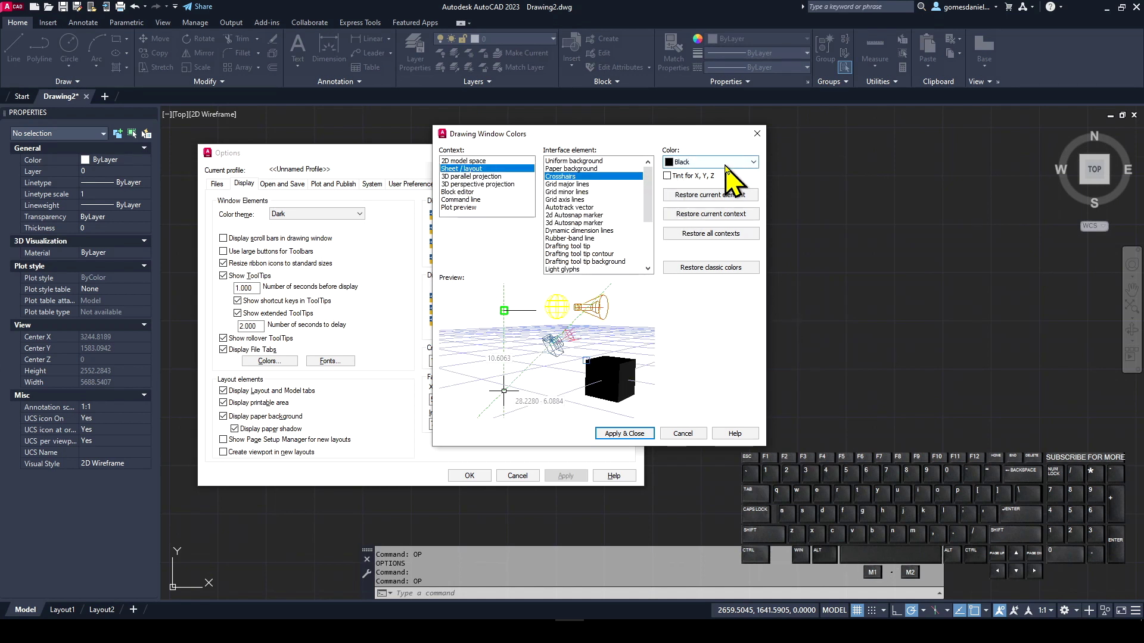
scroll(down, 3)
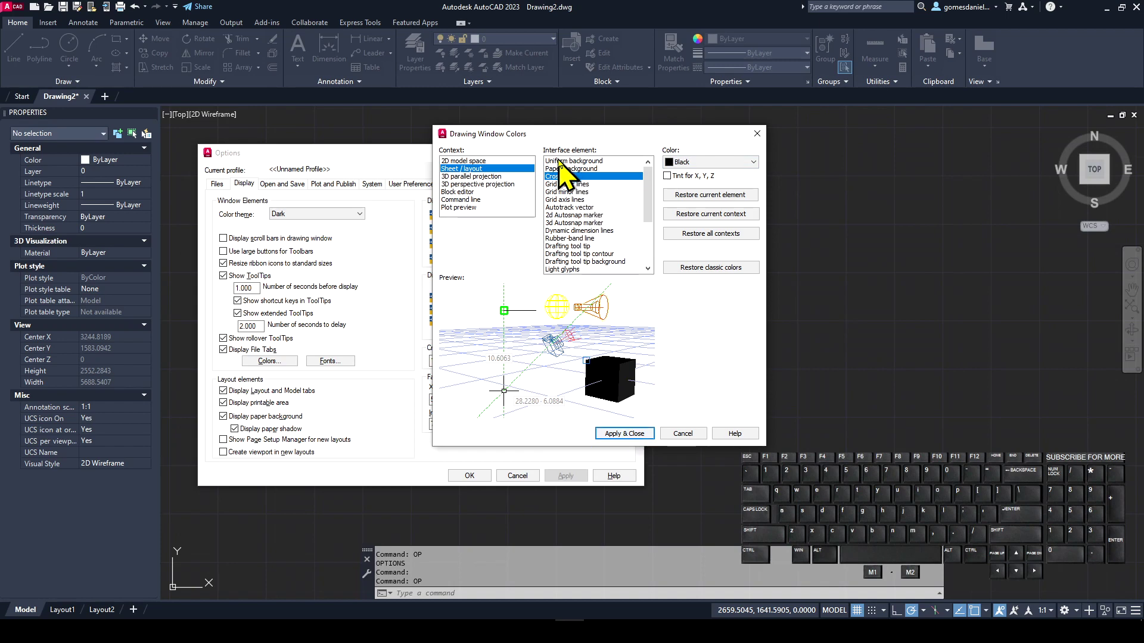
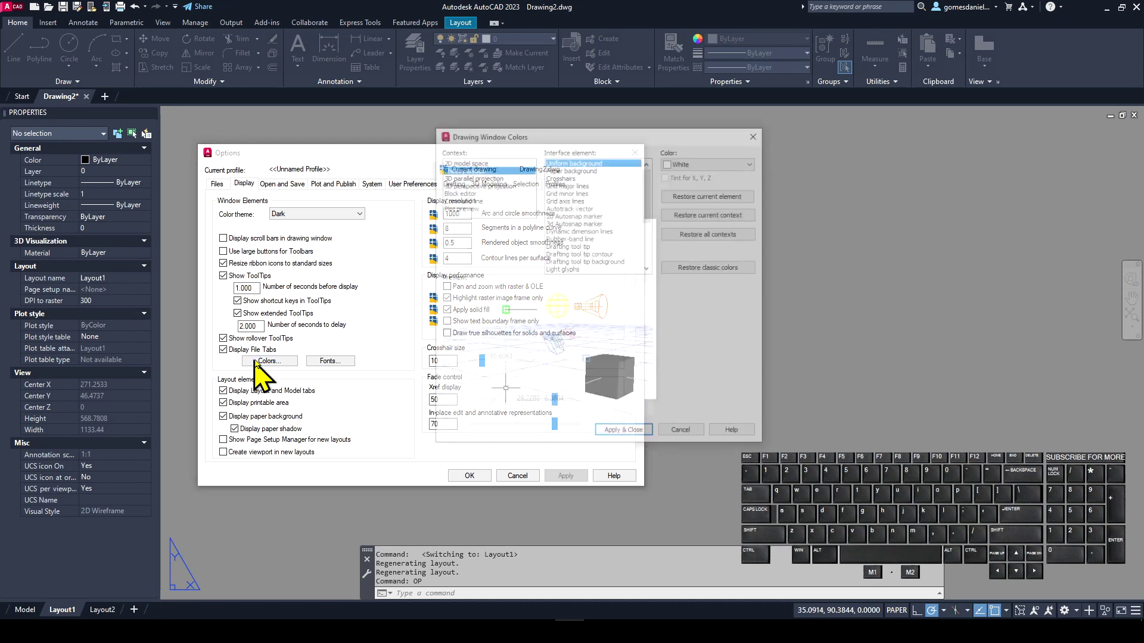
Review the background colour choices for the Sheet/layout context elements.
click(702, 171)
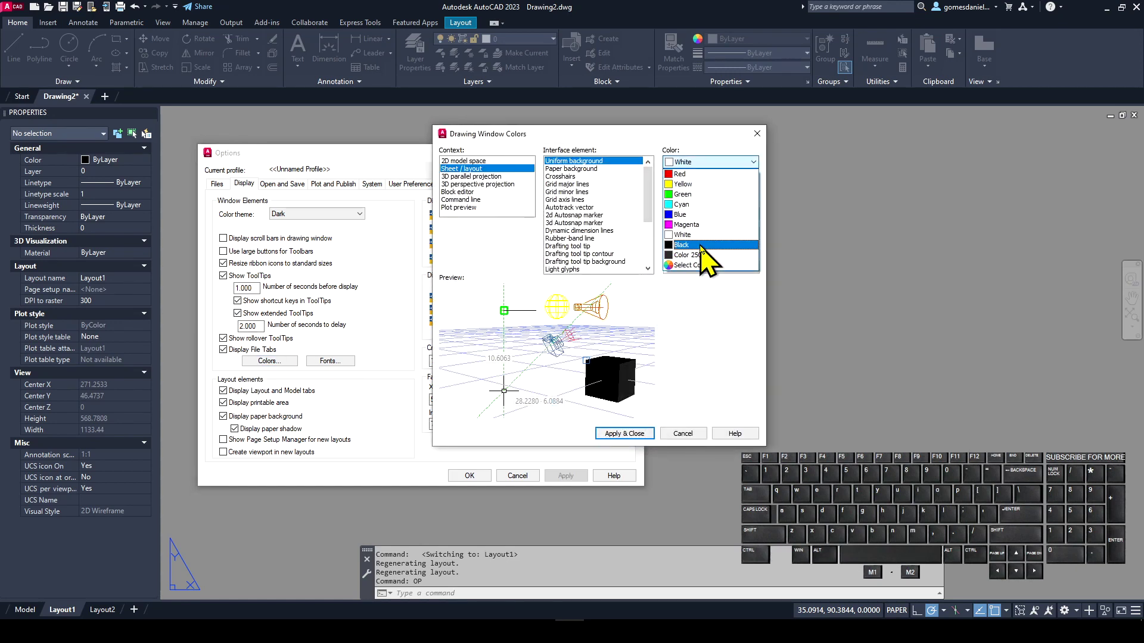
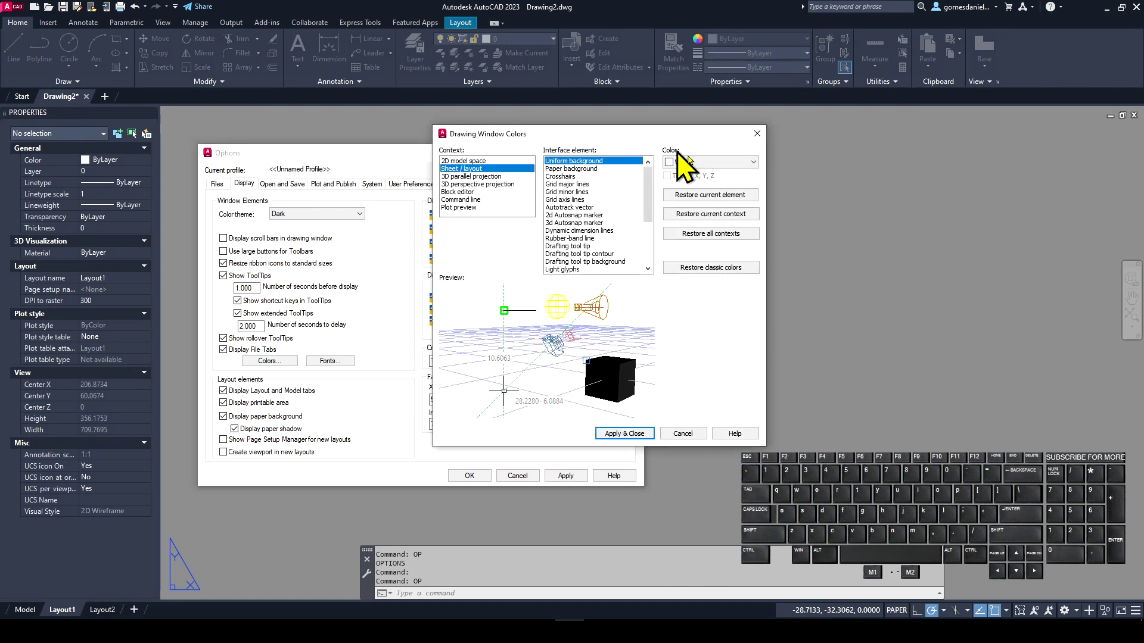
scroll(down, 3)
scroll(up, 3)
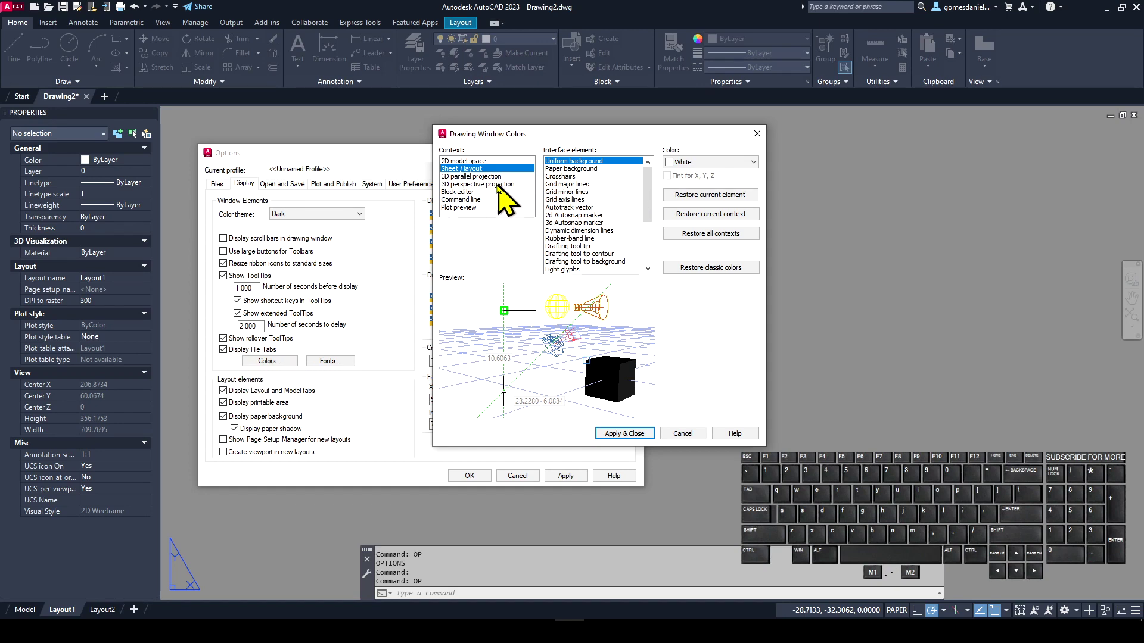
click(499, 187)
click(480, 195)
click(475, 199)
Restore classic colours for 2D model space, apply and close, and accept the Options.
click(471, 168)
scroll(up, 3)
scroll(up, 3)
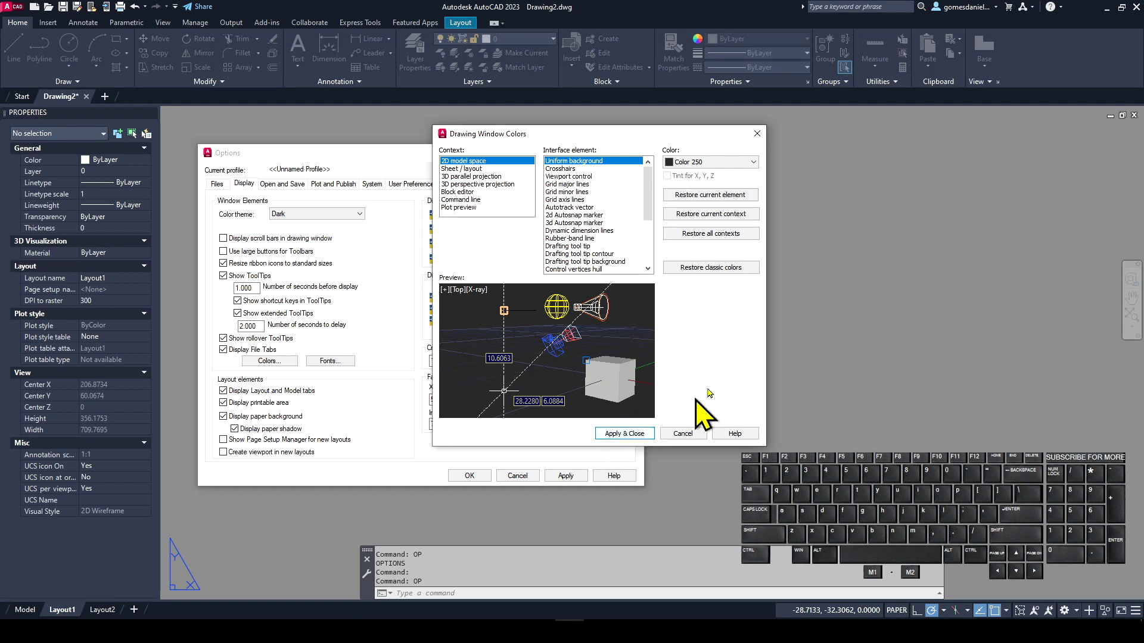
scroll(down, 3)
scroll(up, 3)
click(691, 276)
click(597, 336)
click(631, 443)
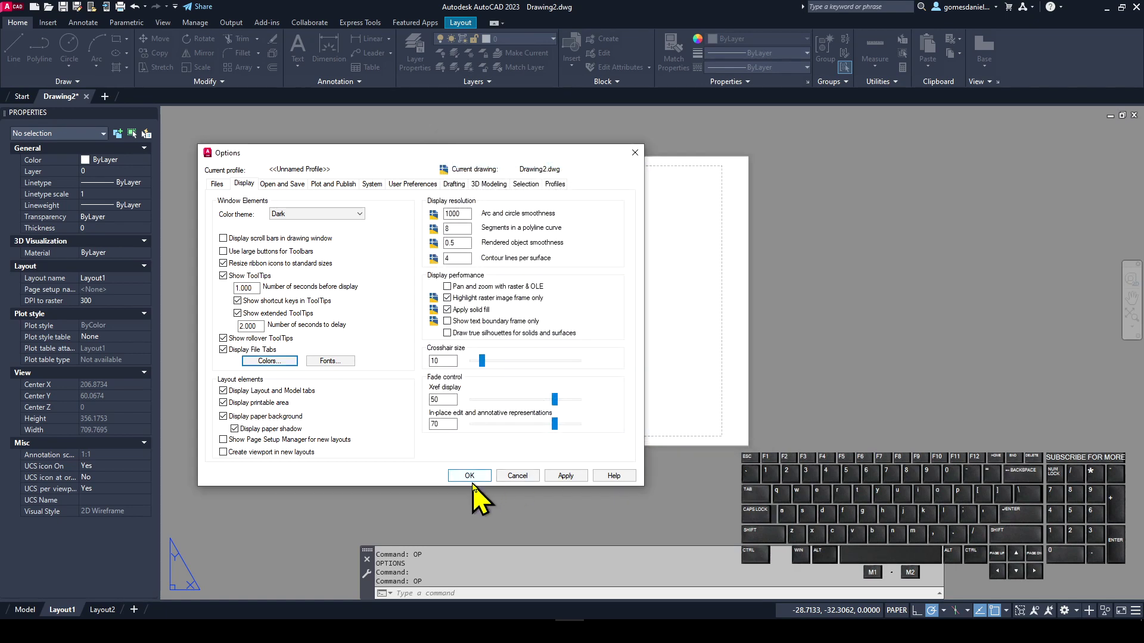
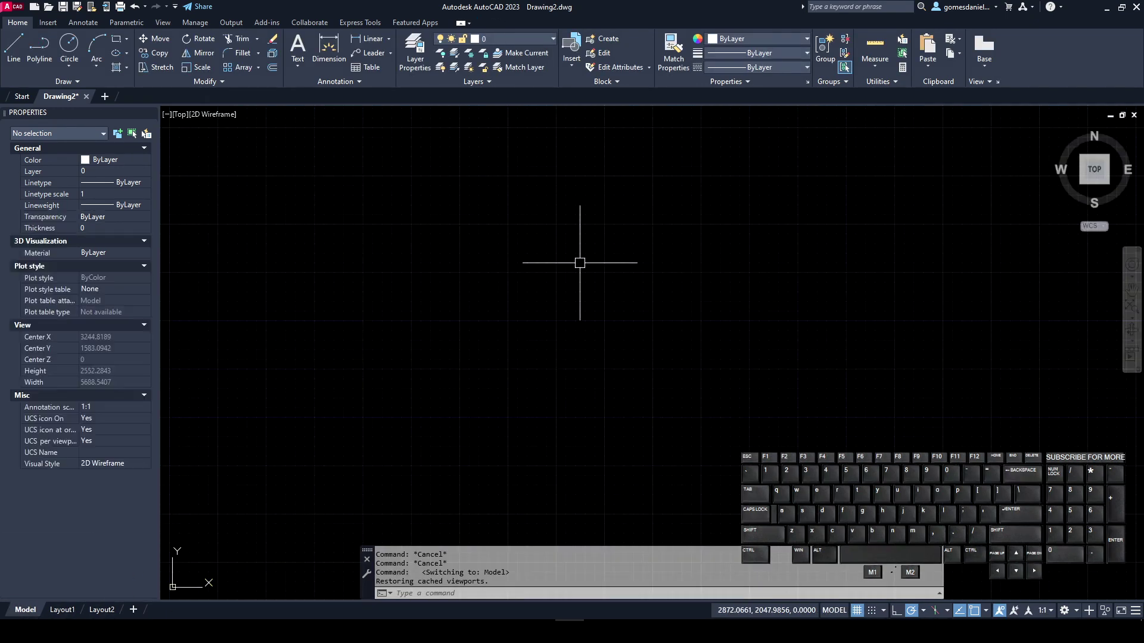
Reopen the Options dialog with OP and move it aside.
key(o)
key(Return)
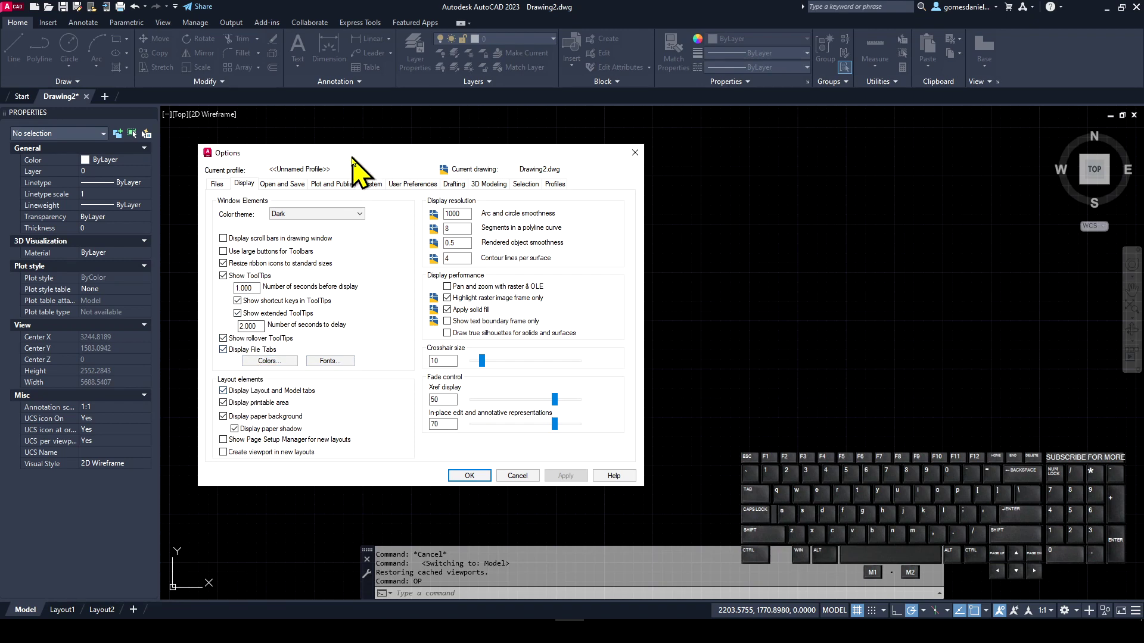
drag(359, 167, 342, 139)
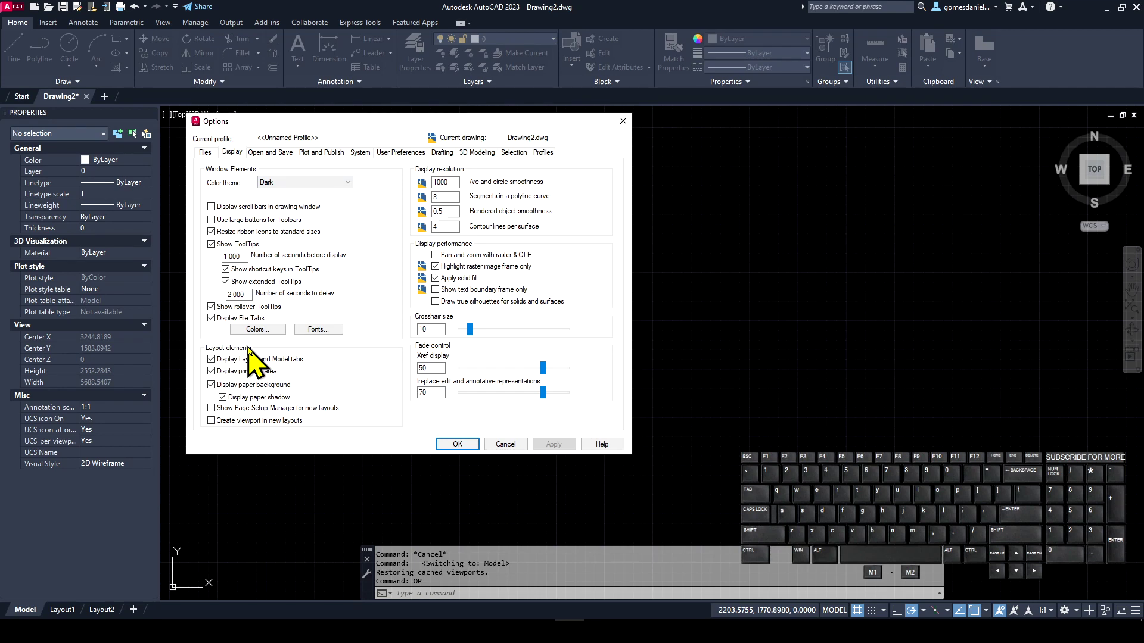
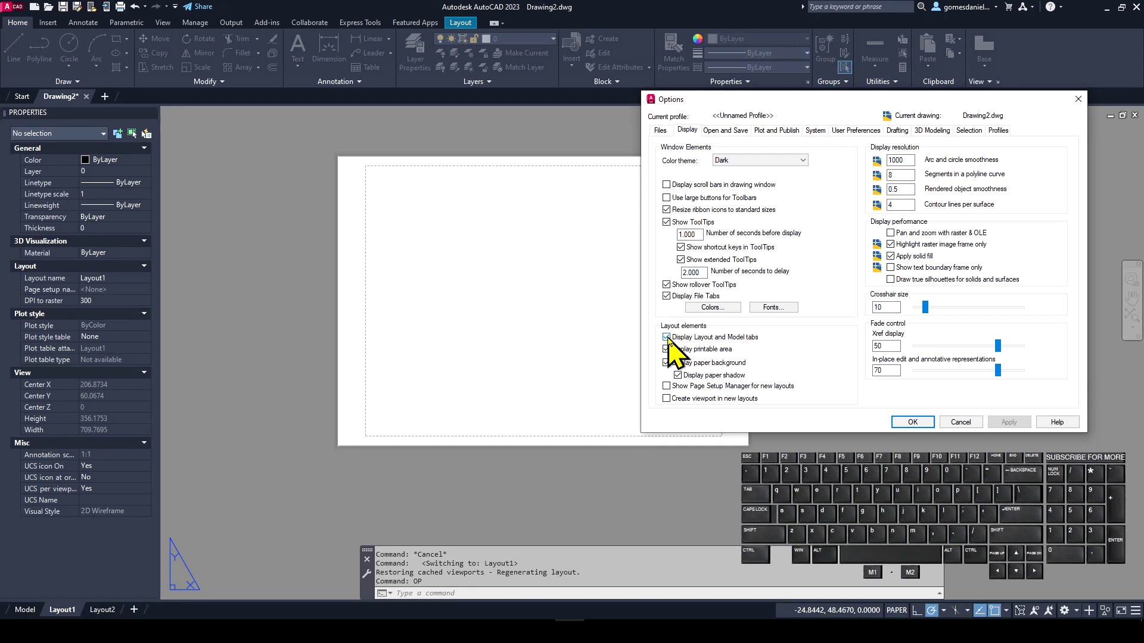
Switch off Display Layout and Model tabs, then turn it back on.
click(677, 348)
click(1028, 435)
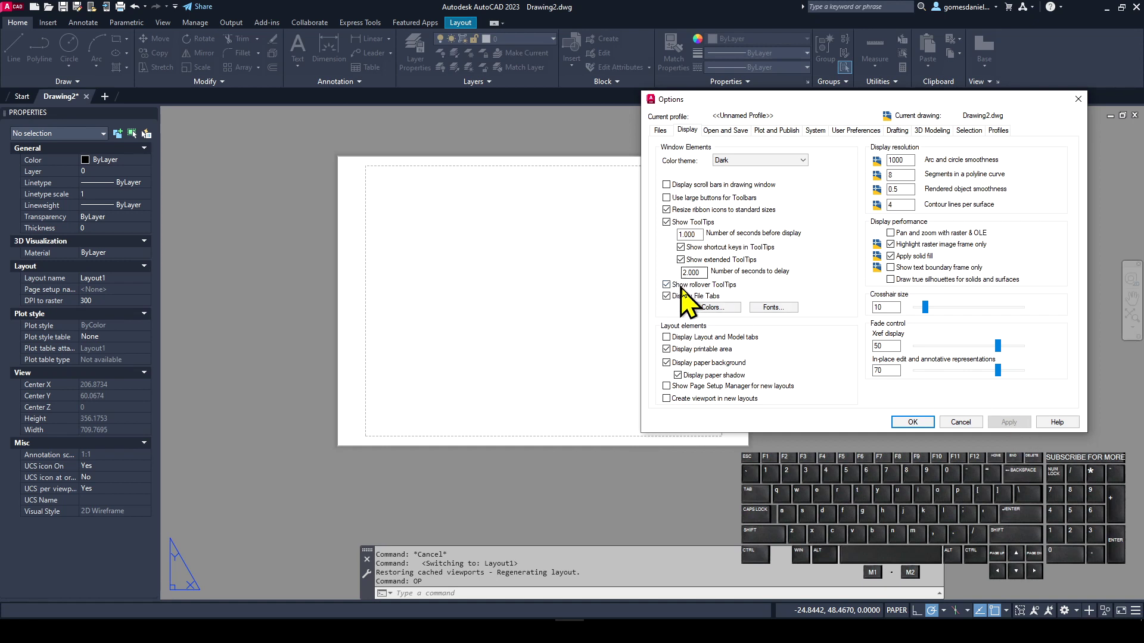
click(679, 350)
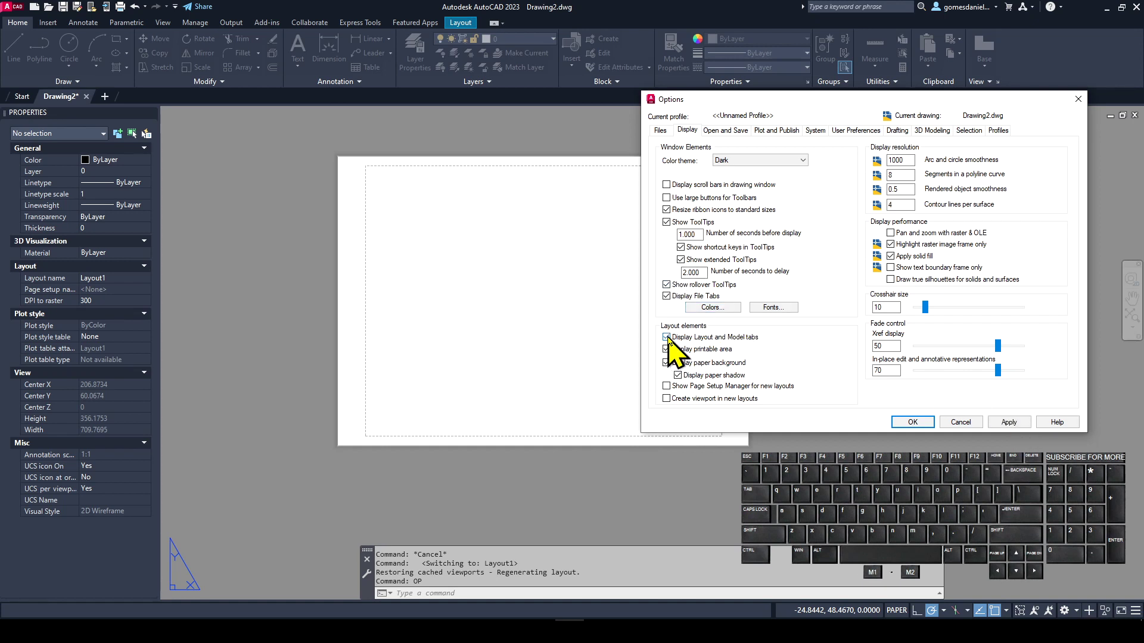
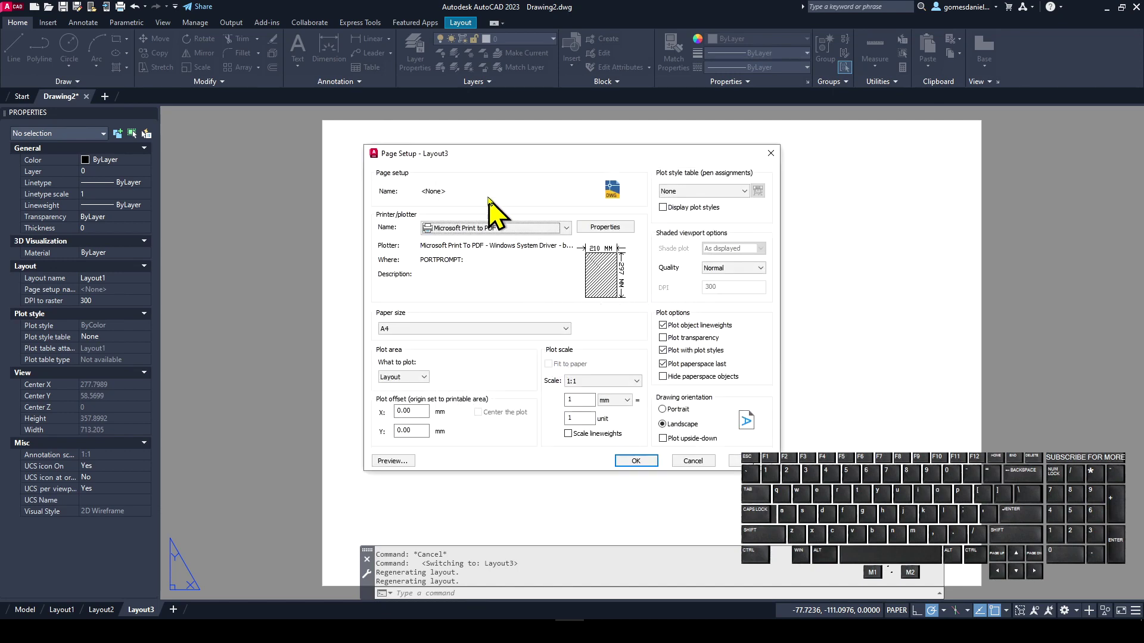
Browse the printer list and keep Microsoft Print to PDF for Layout3.
click(529, 242)
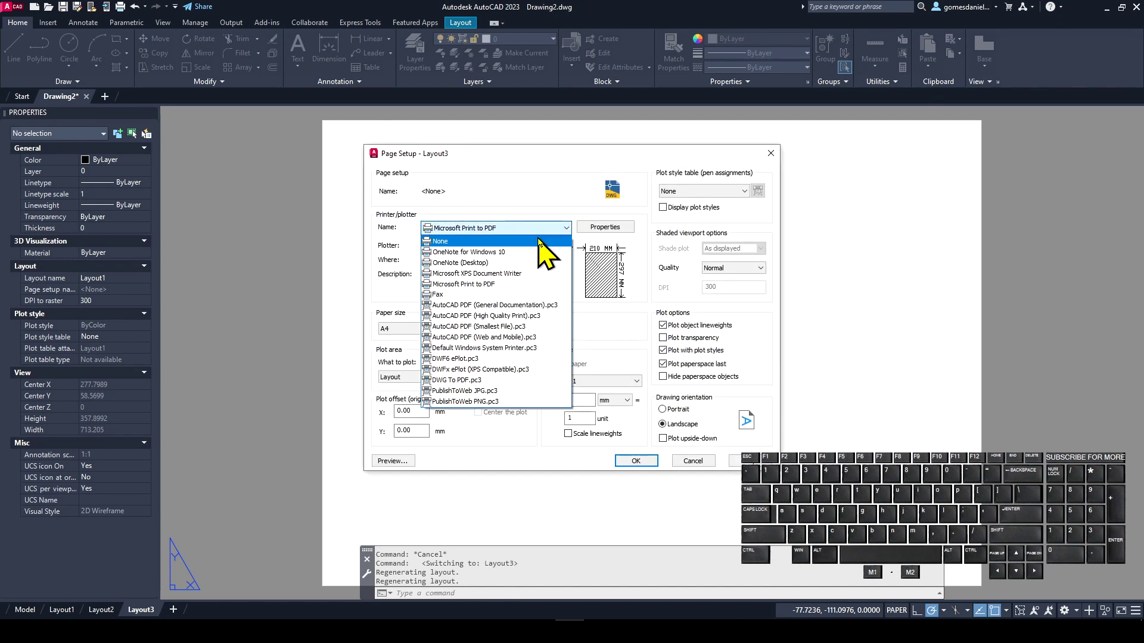
click(531, 191)
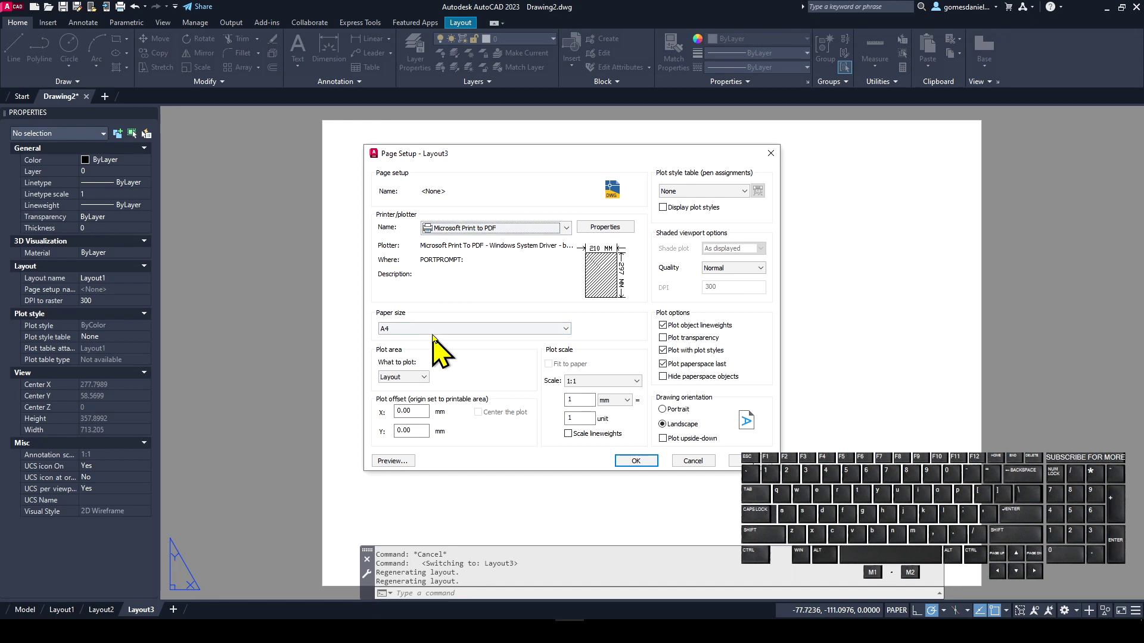
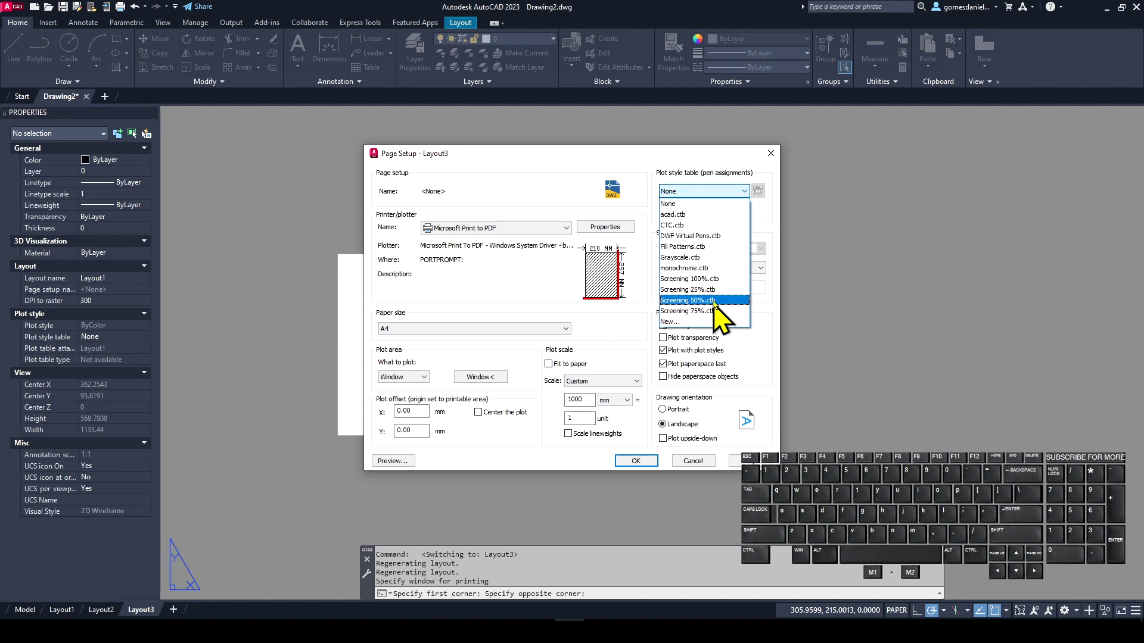
Keep no plot style, set Layout4's plot scale to 1000 mm per unit and accept the page setup.
click(699, 221)
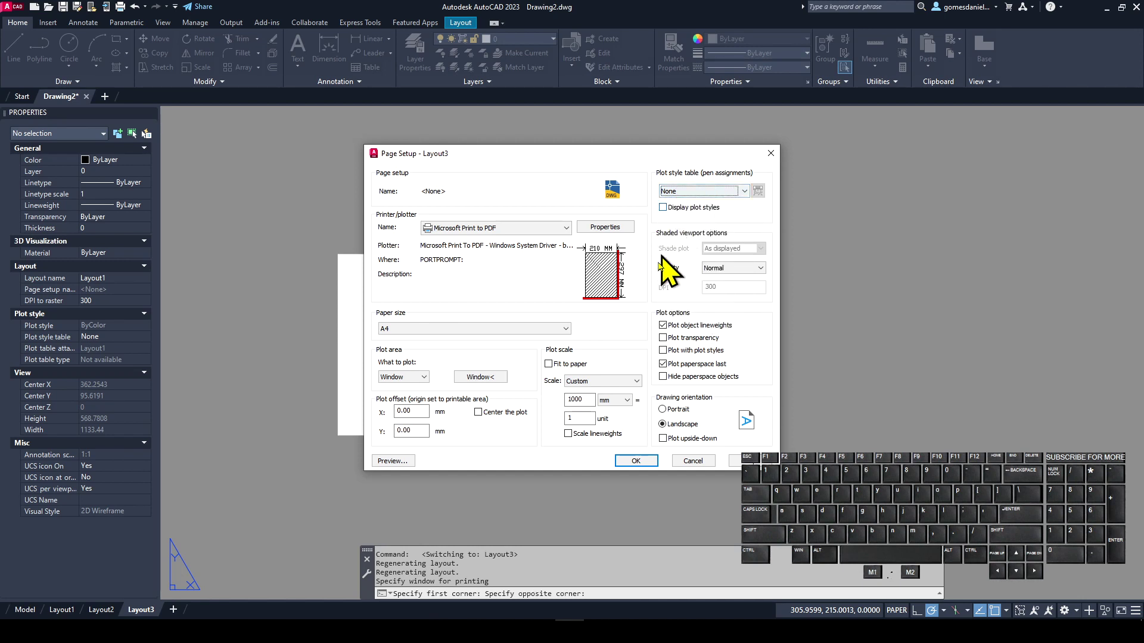
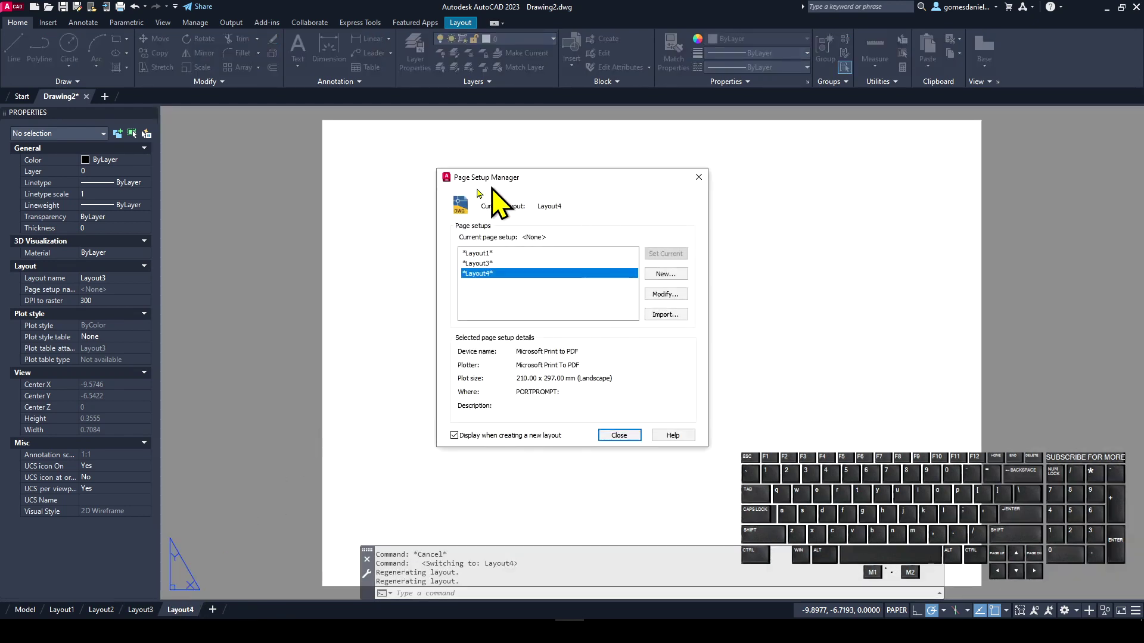
click(681, 311)
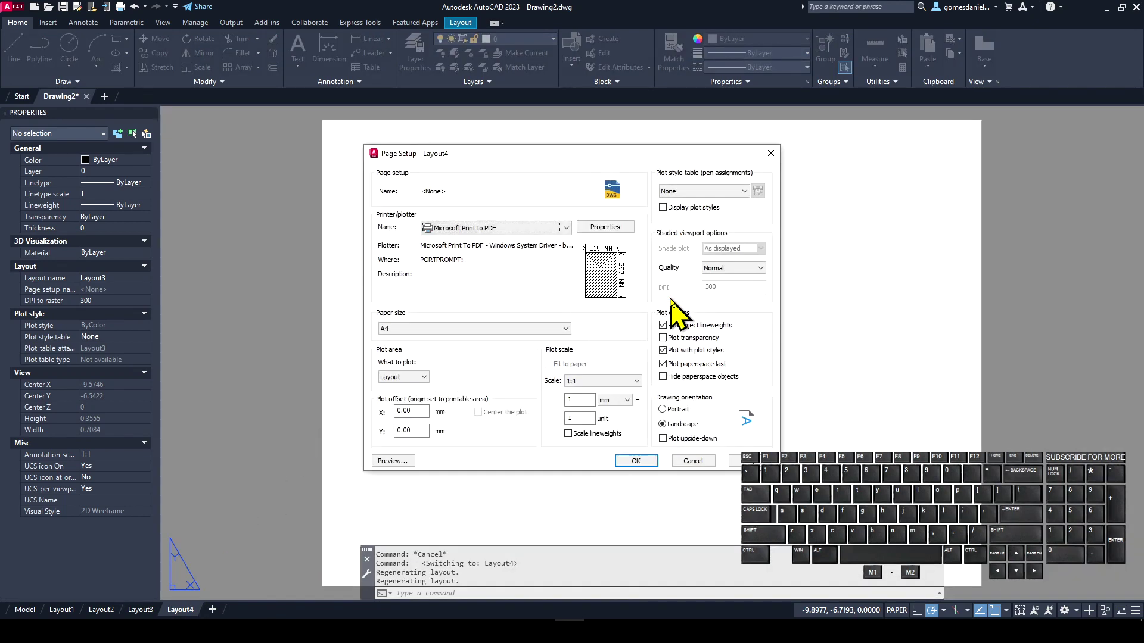
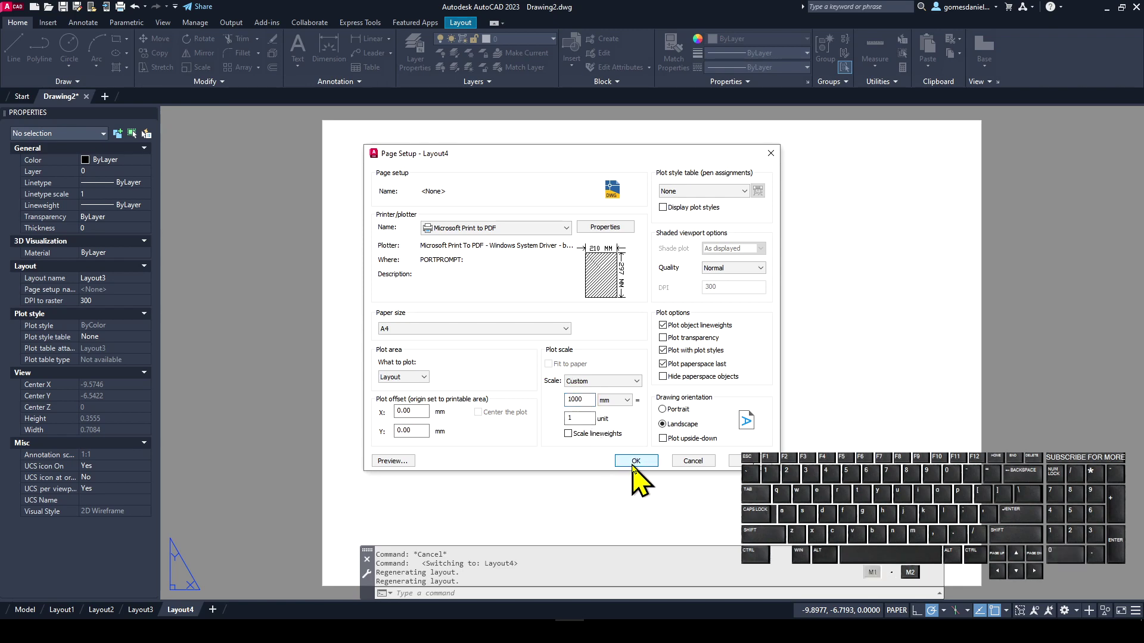
click(633, 450)
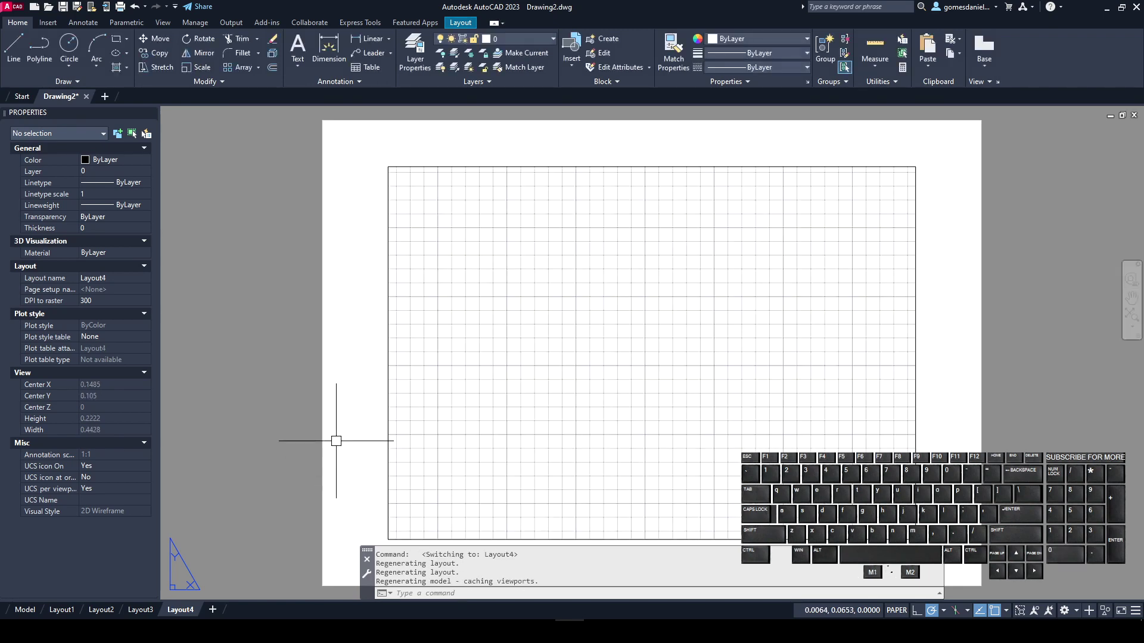
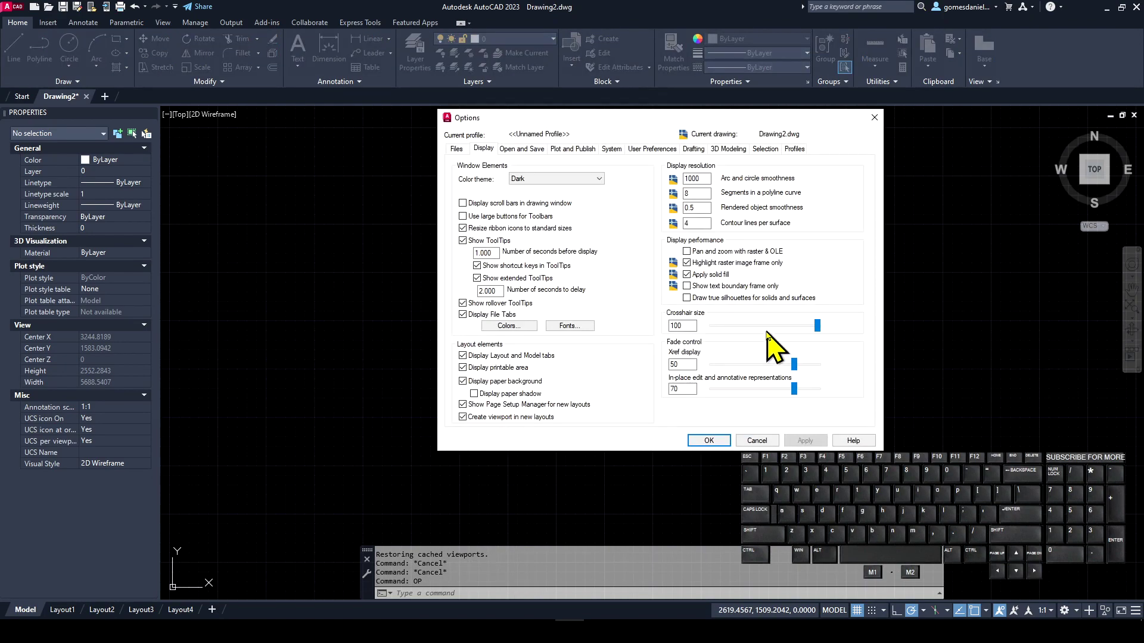
Dismiss the Options dialog unchanged and cancel any pending command in model space.
click(759, 346)
click(719, 452)
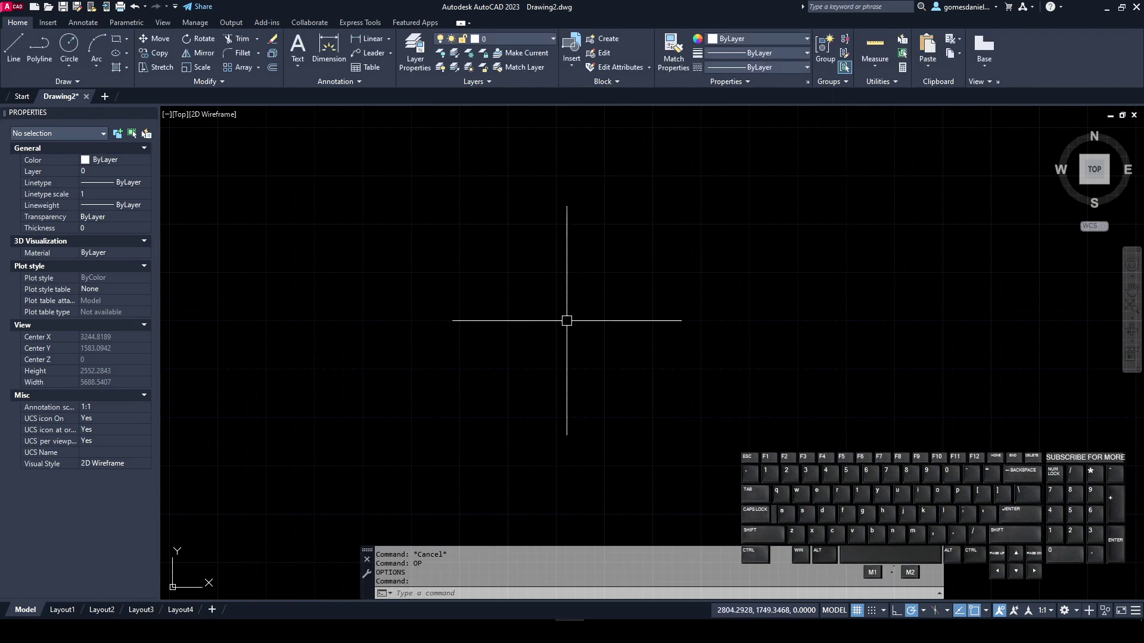
key(Escape)
key(o)
key(Return)
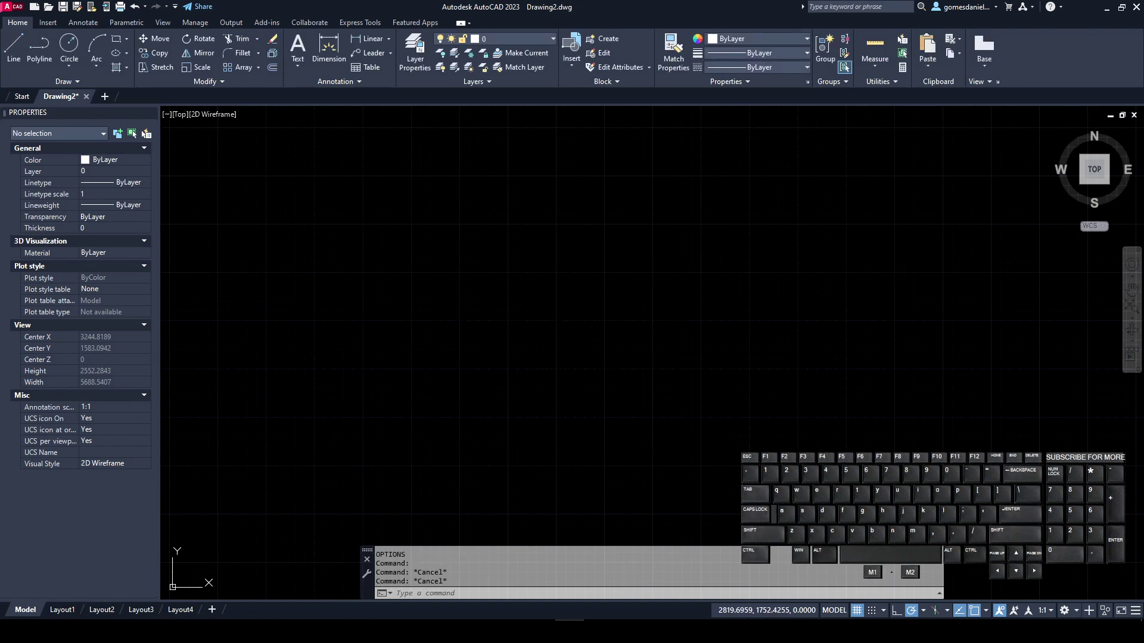
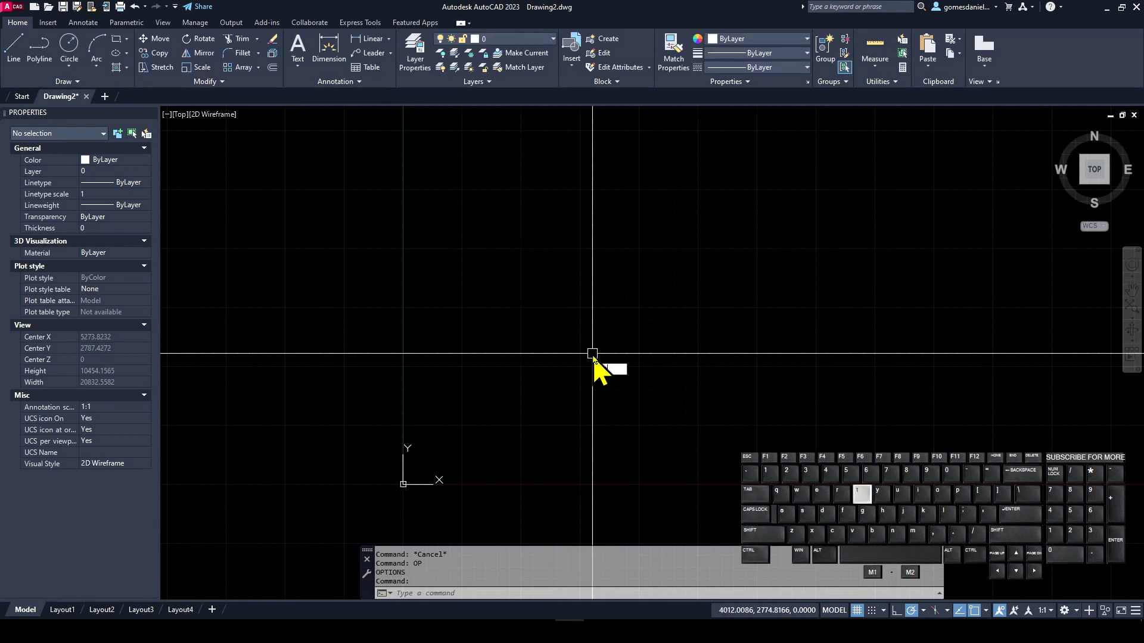
Start the TEXT command near the rectangular outline above the origin.
key(Return)
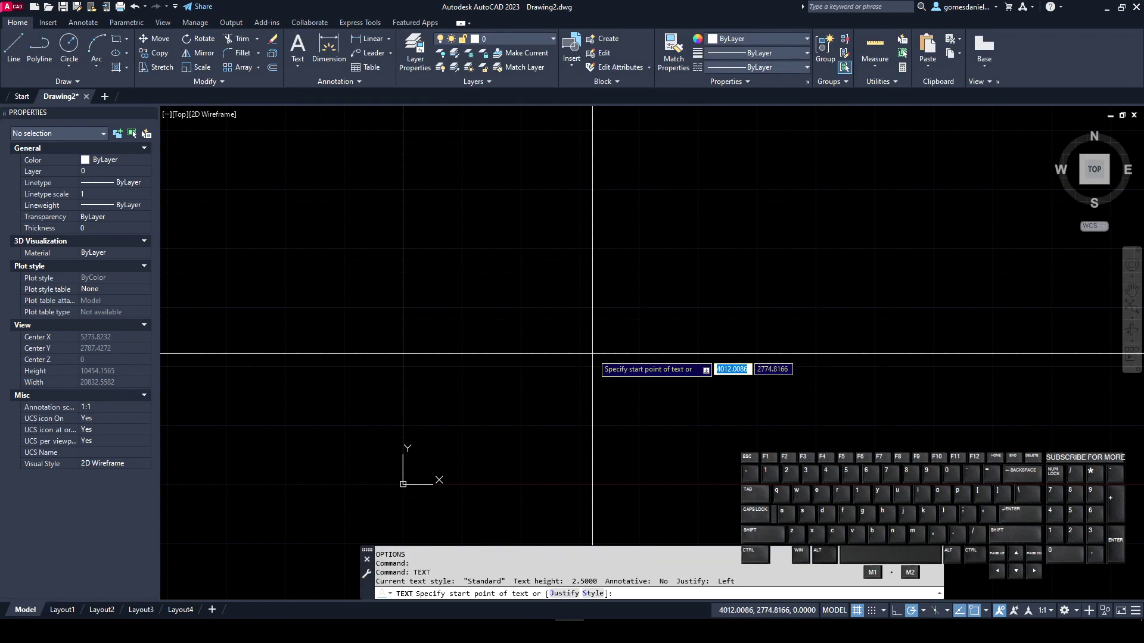
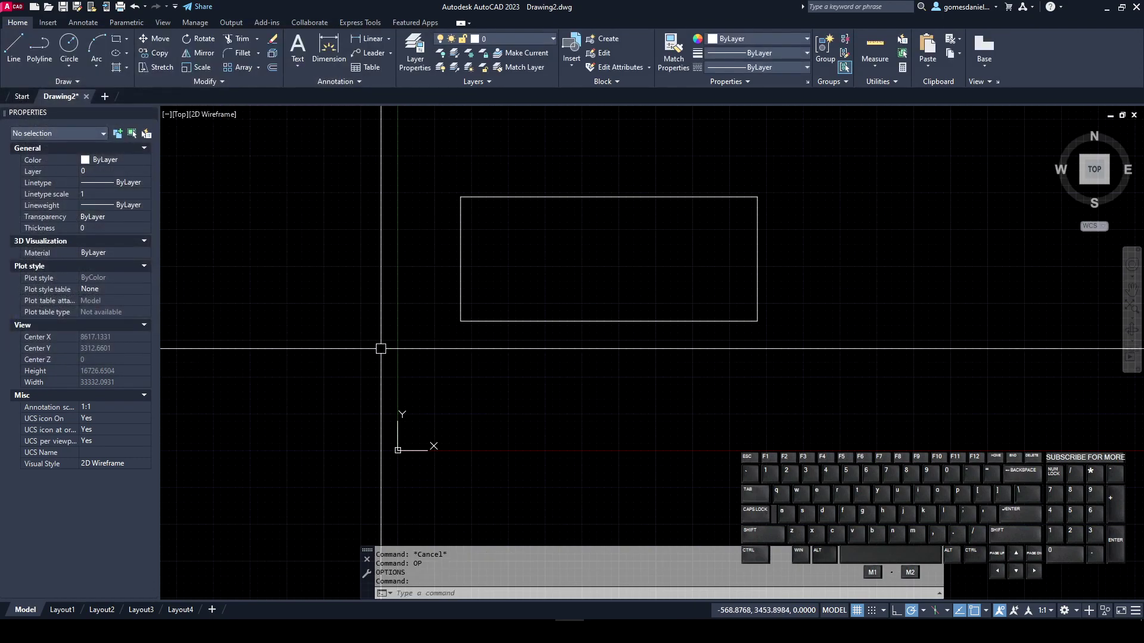
Regenerate the drawing with REGEN so the text shows as the word daniel.
key(r)
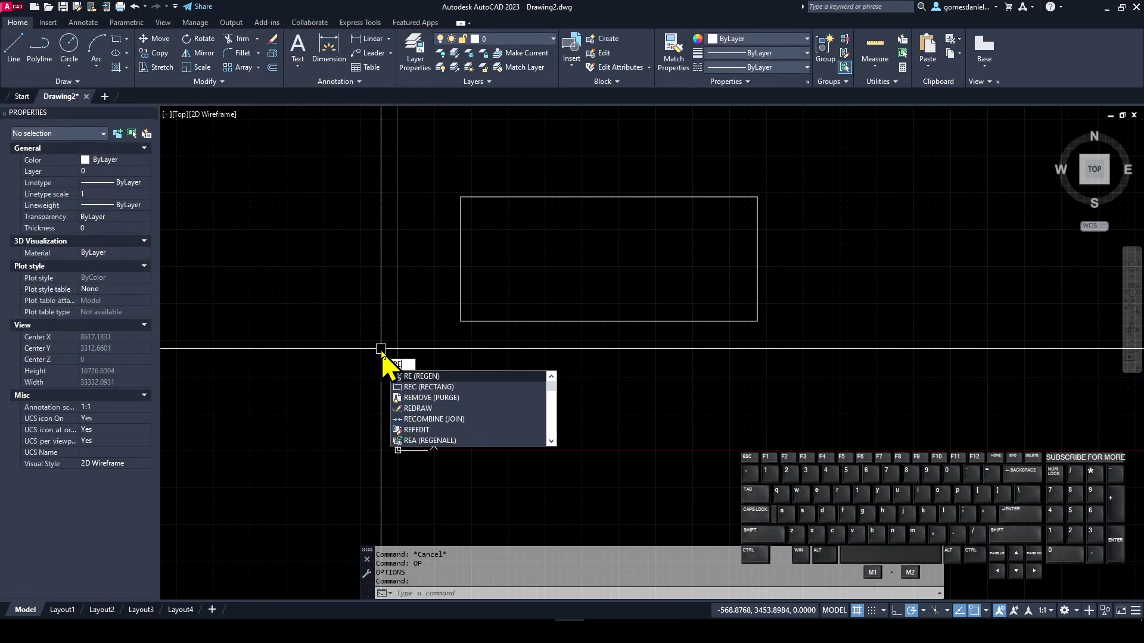
key(Down)
key(Up)
key(Return)
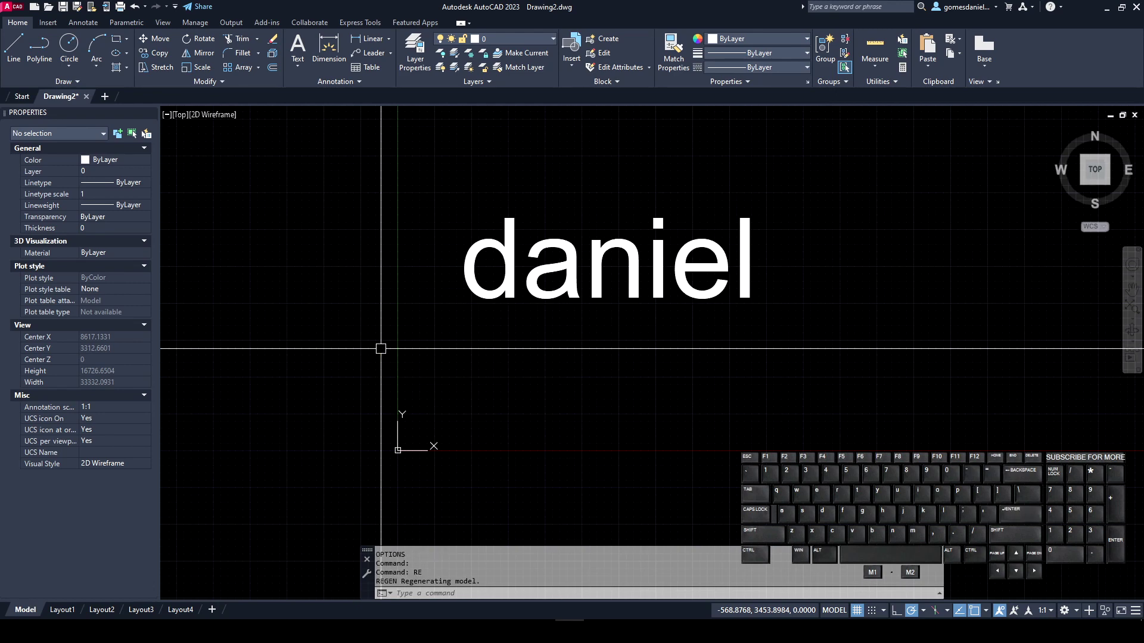
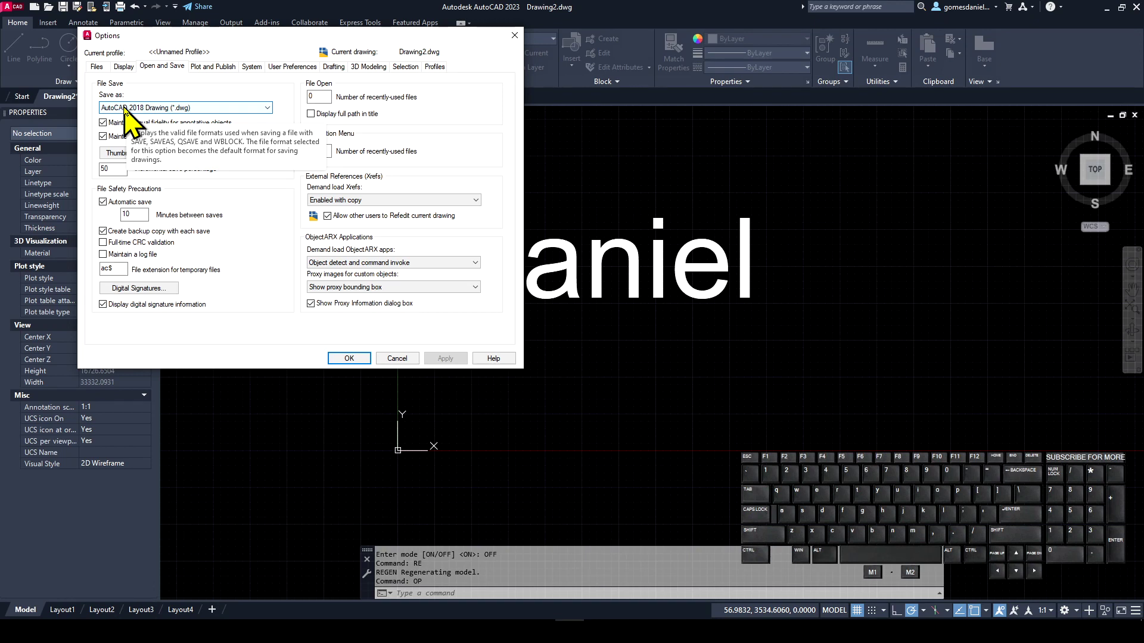
Make AutoCAD 2010/LT2010 Drawing (*.dwg) the default save format and apply it.
click(134, 119)
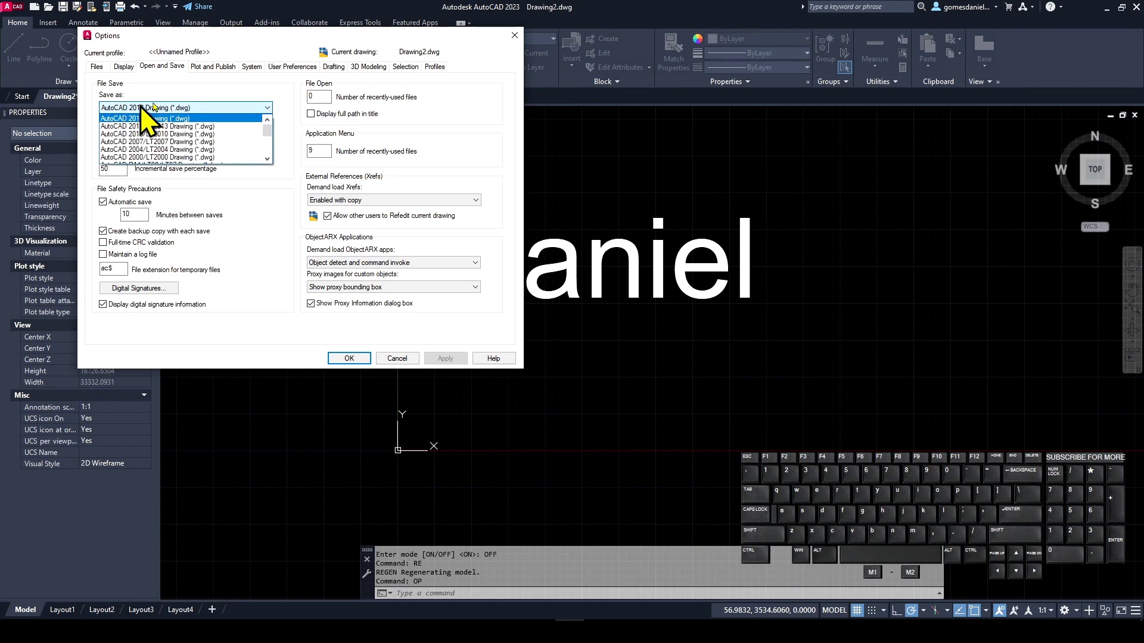
drag(280, 141, 279, 167)
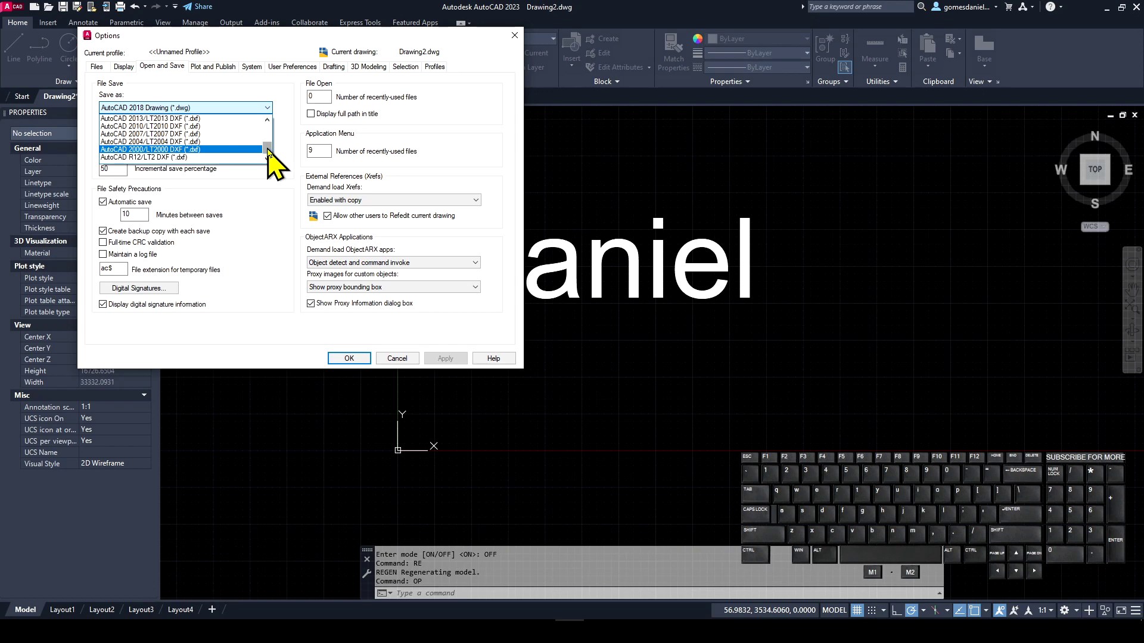
drag(277, 160, 277, 167)
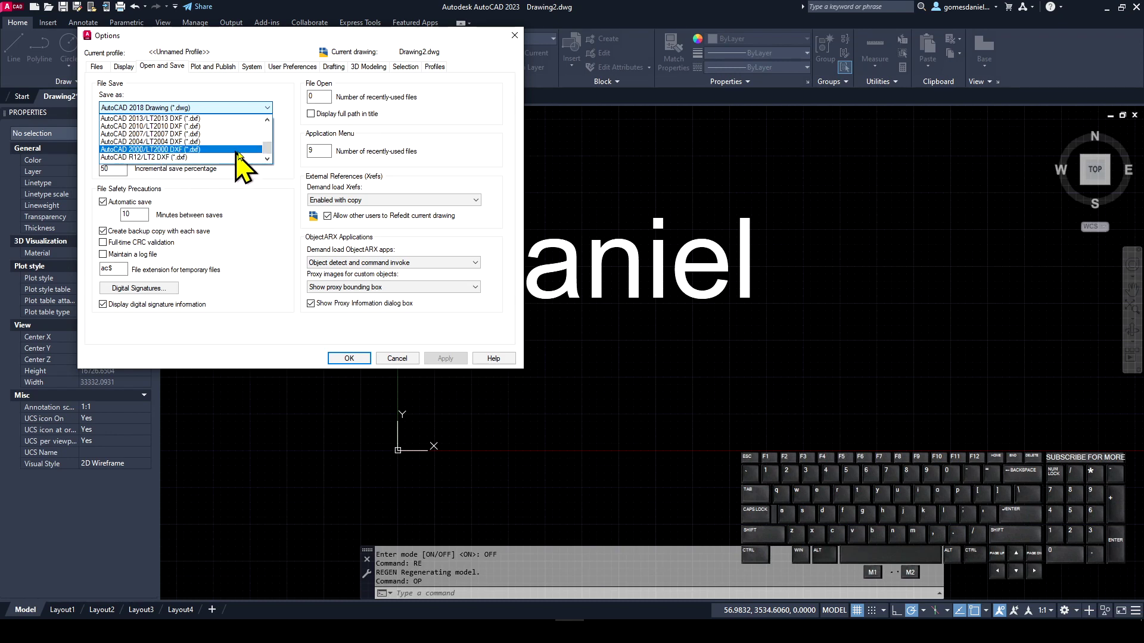
drag(277, 161, 280, 142)
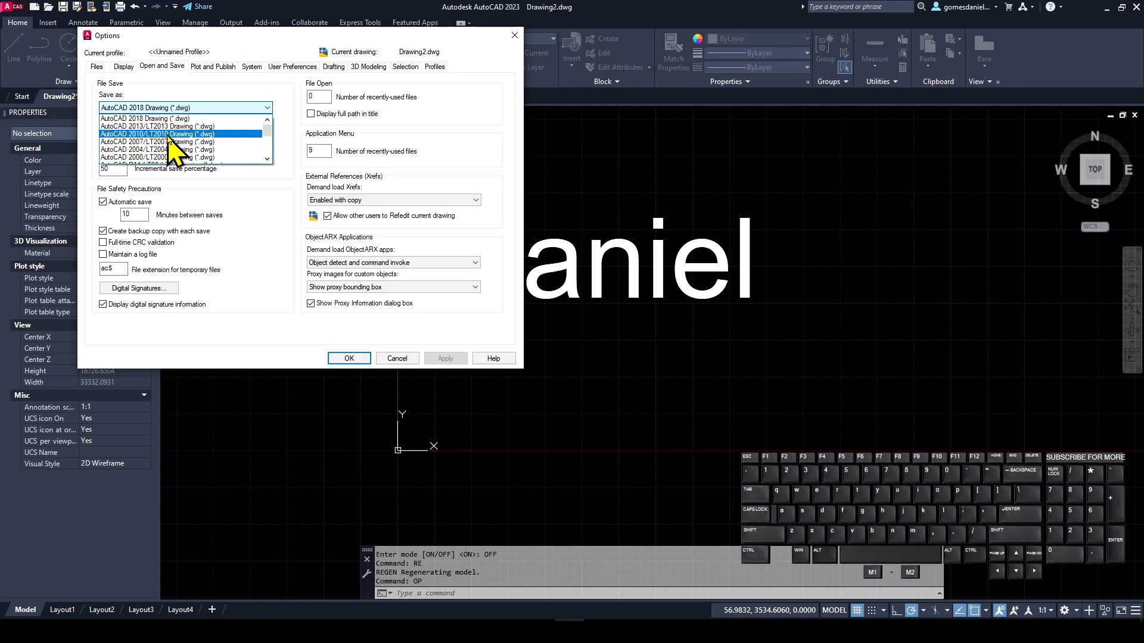
click(215, 148)
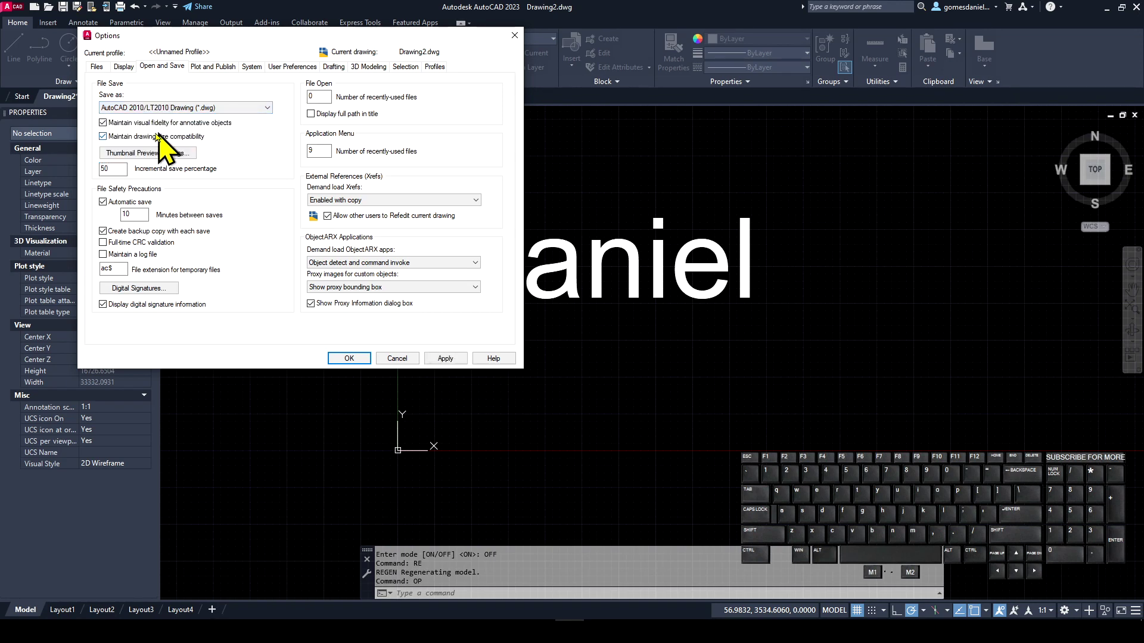
click(470, 370)
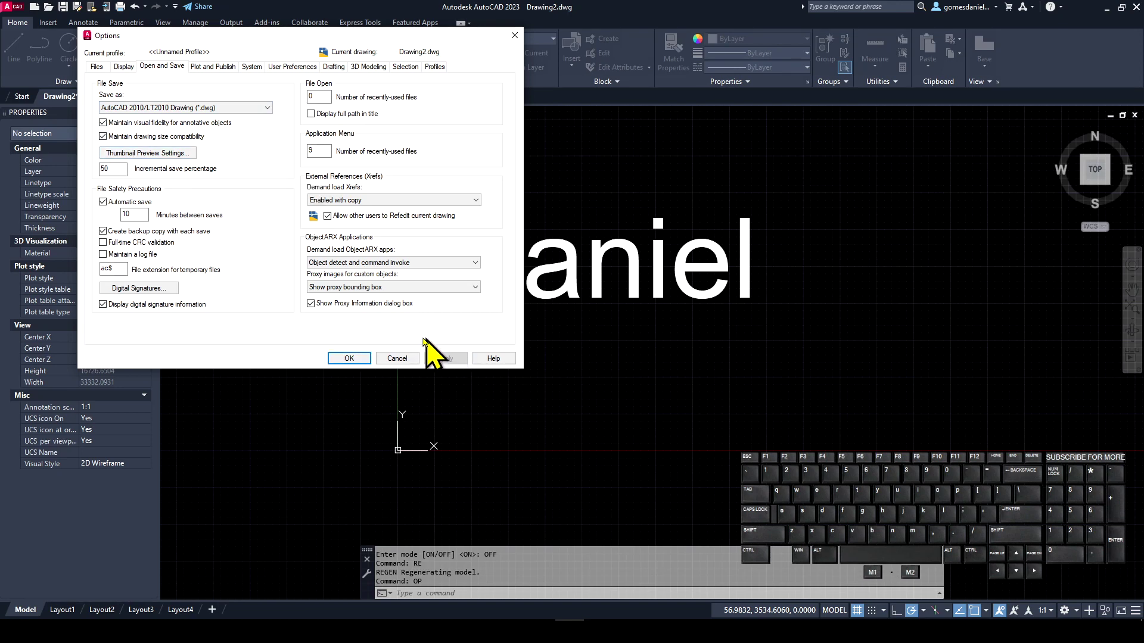
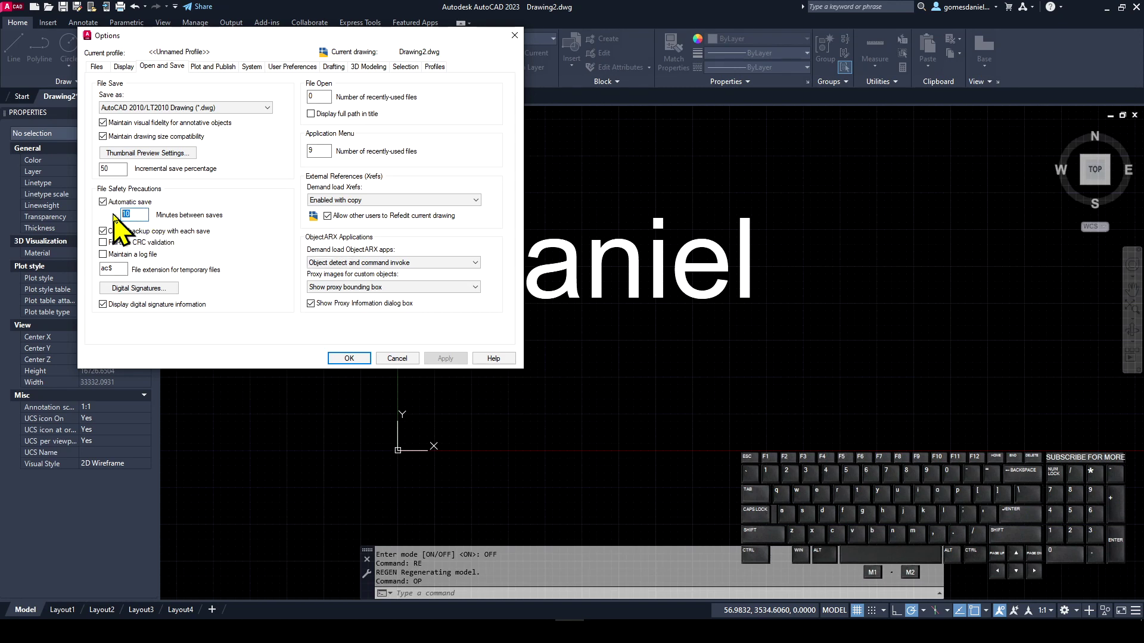
Adjust the automatic save minutes, check the application menu's recent files, and reopen Options.
key(KP_1)
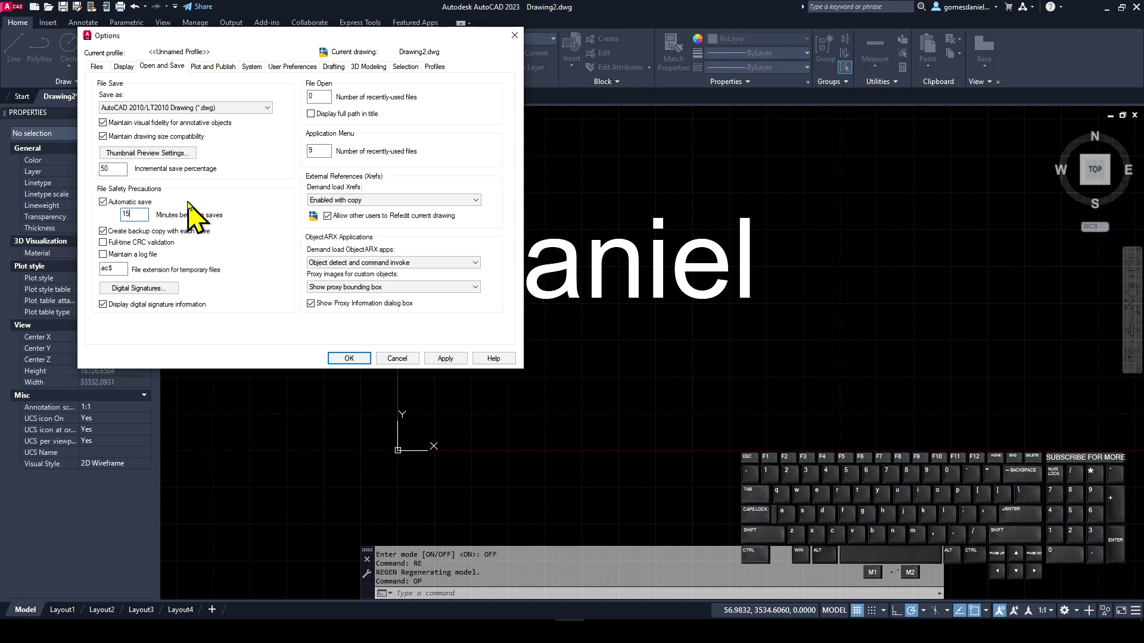
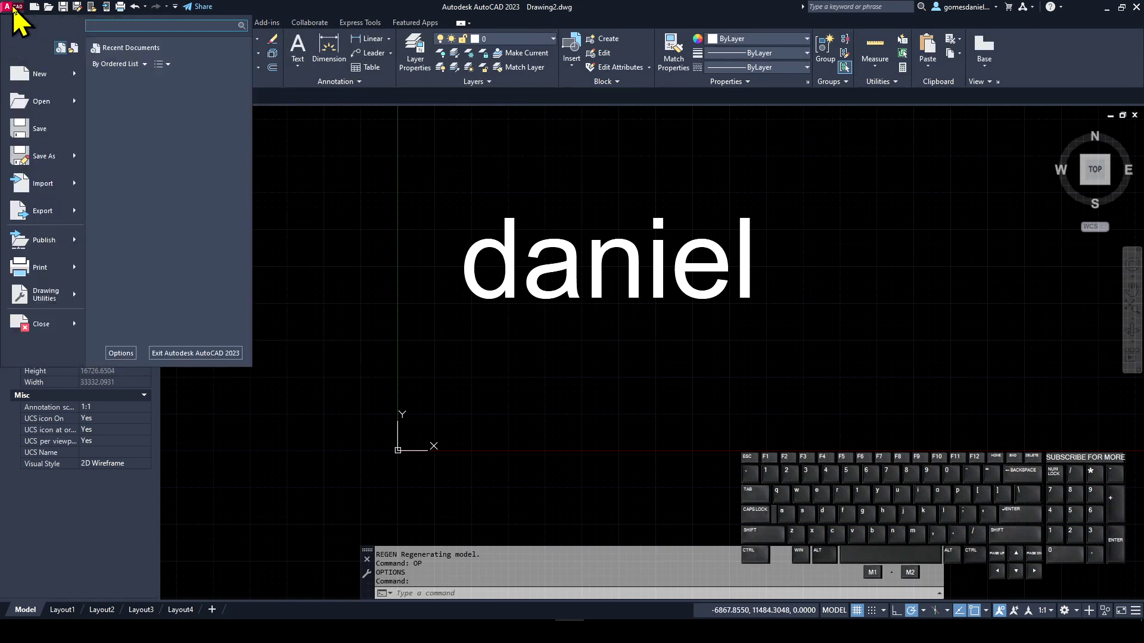
click(16, 15)
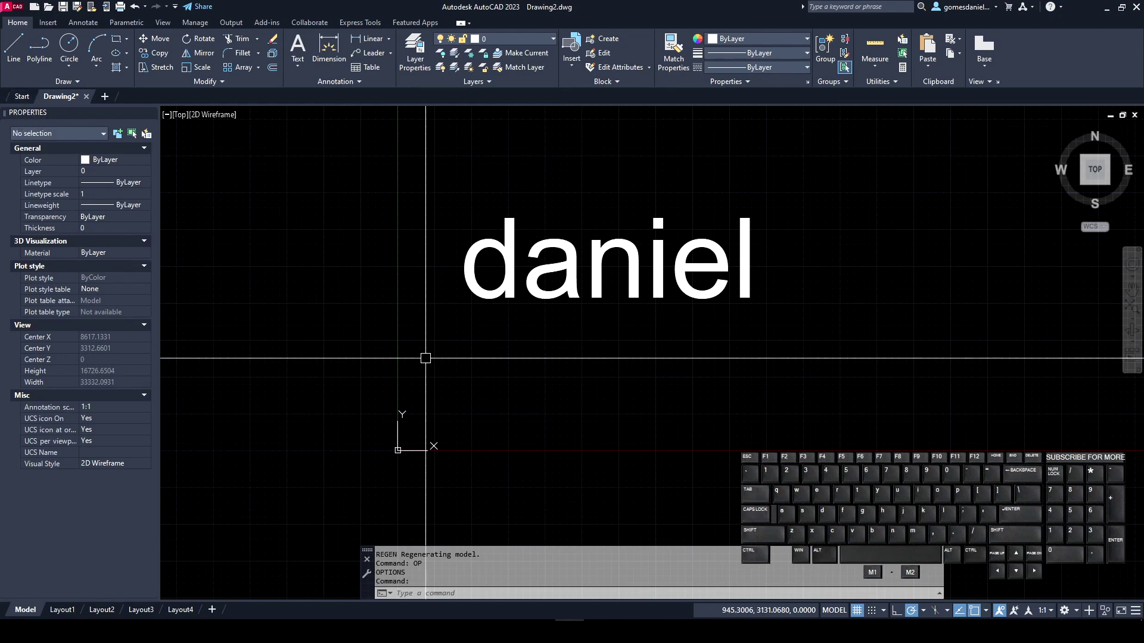
scroll(up, 3)
key(Return)
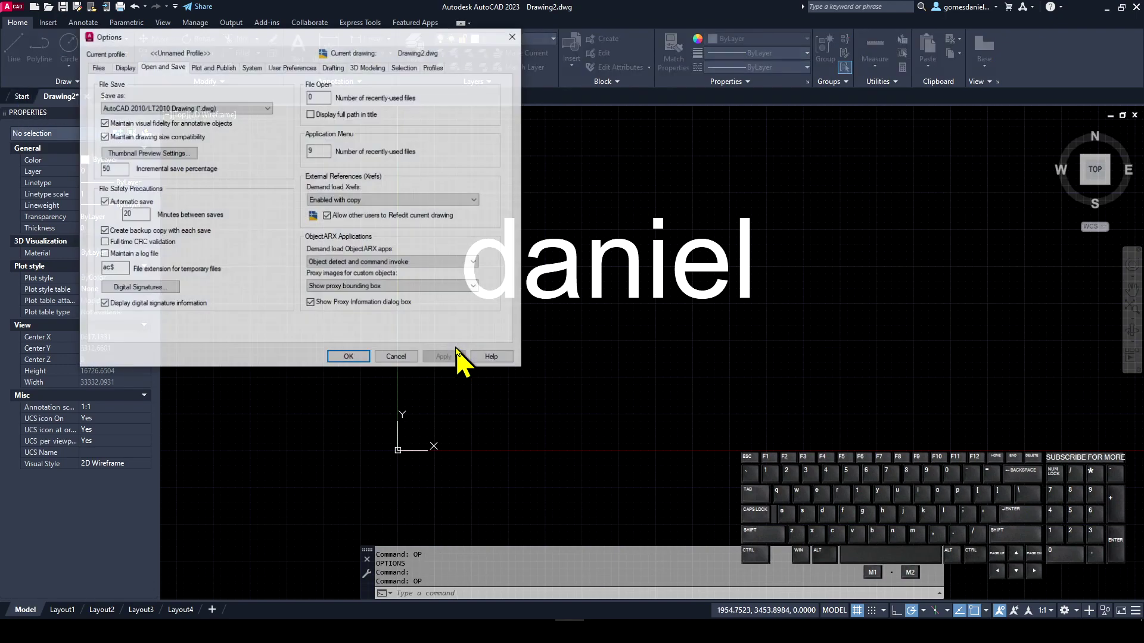
Show the Plot and Publish settings with Microsoft Print to PDF as default device.
click(212, 76)
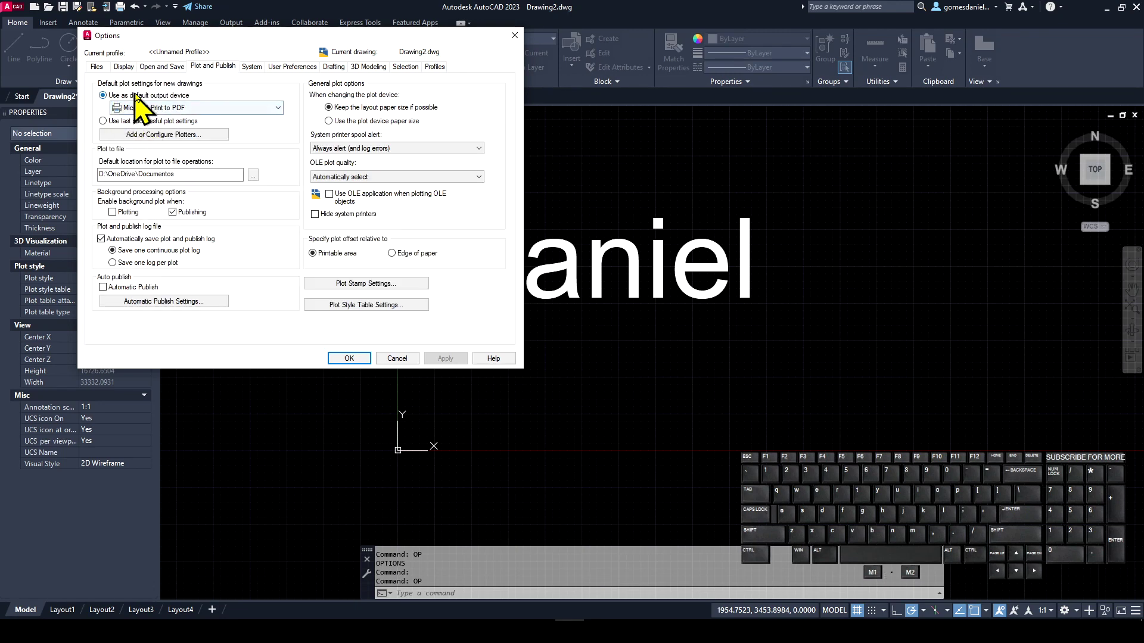
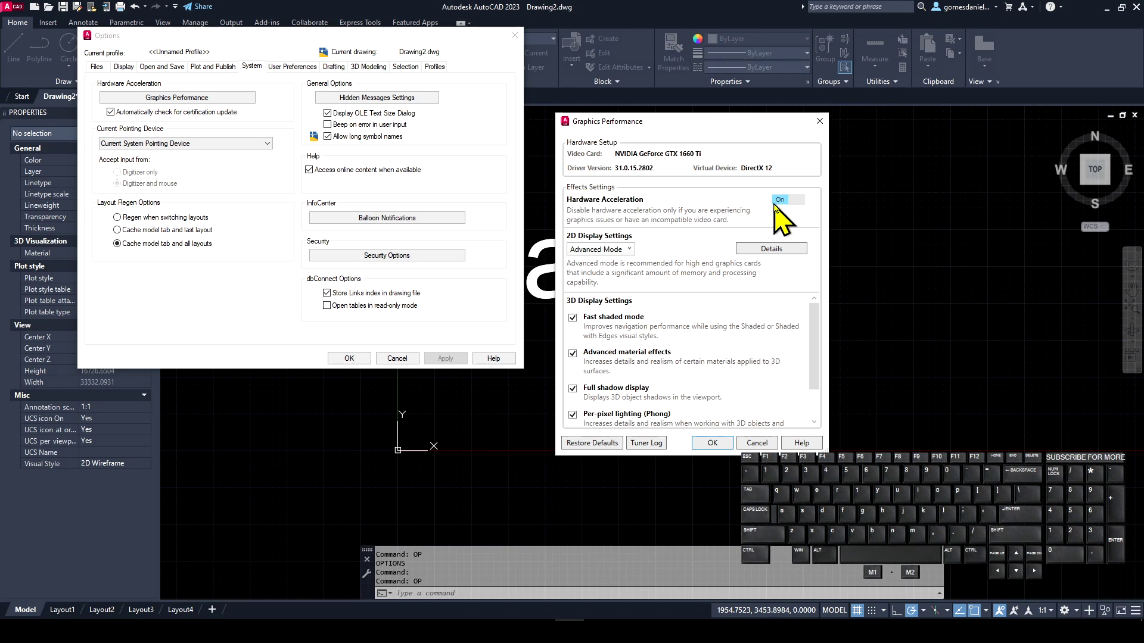
Toggle hardware acceleration off and on, try Basic Mode, restore Advanced Mode, and close Graphics Performance.
click(785, 219)
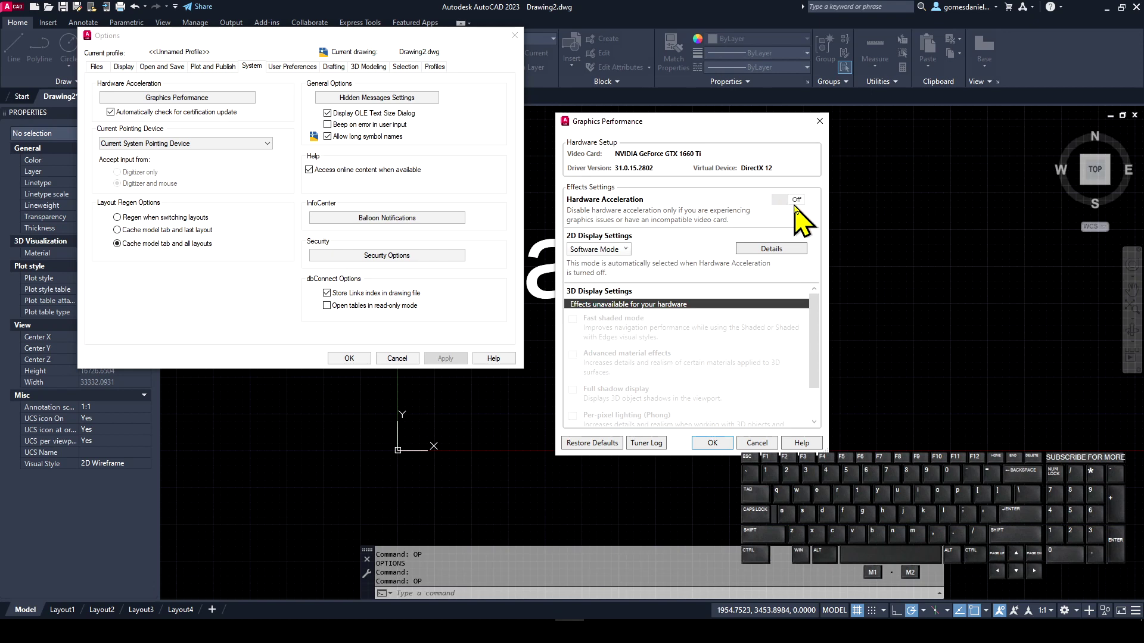
click(807, 209)
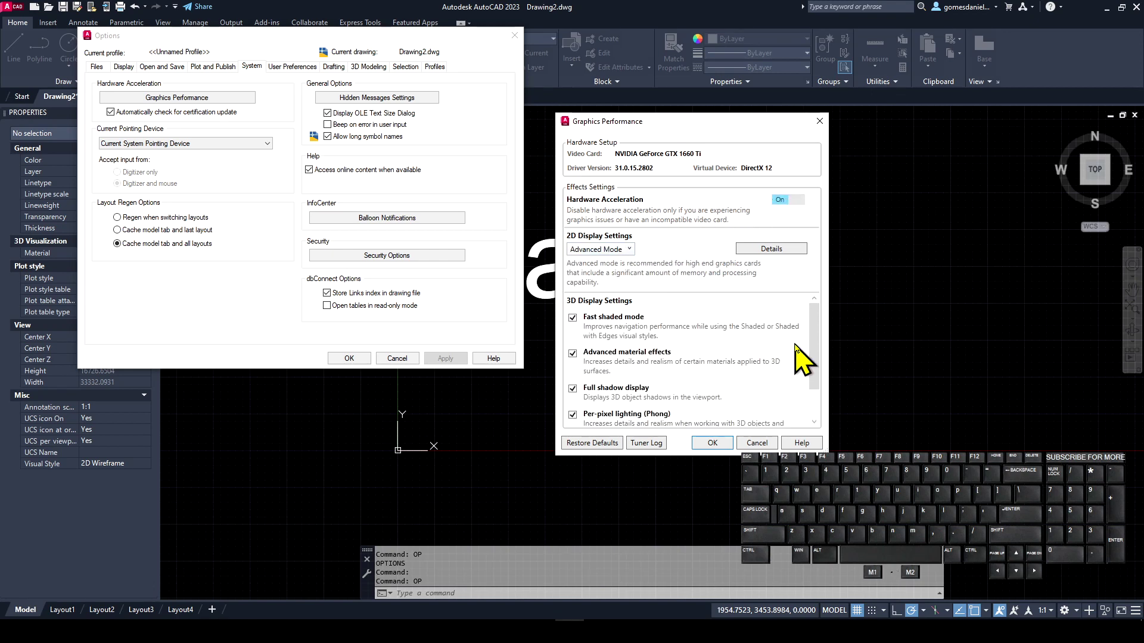
click(640, 257)
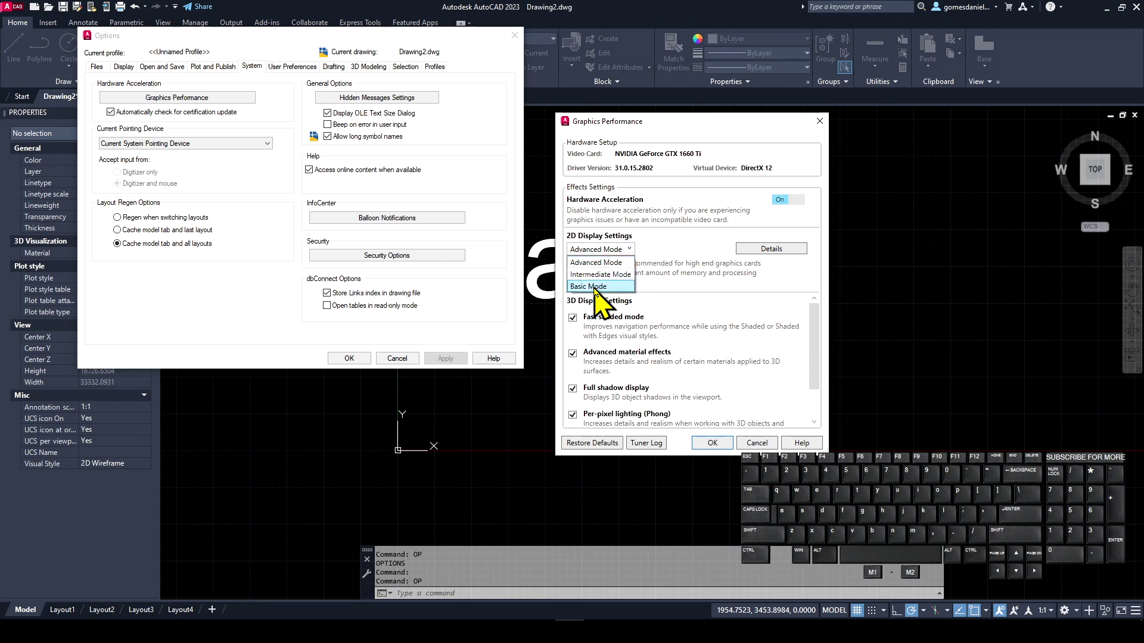
click(592, 297)
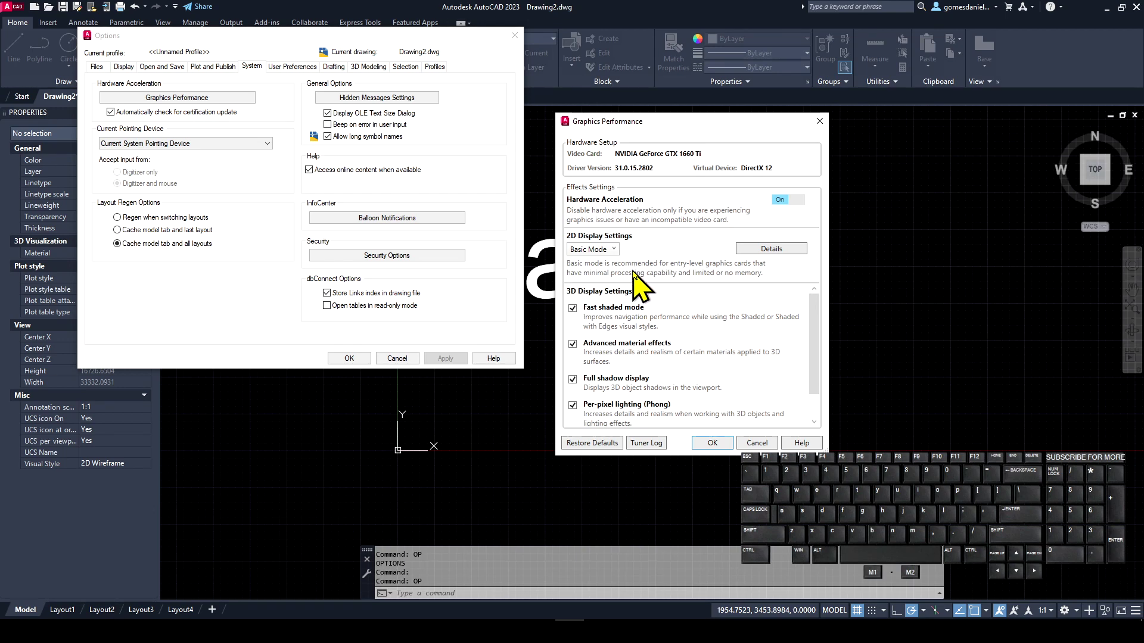
click(620, 264)
click(614, 276)
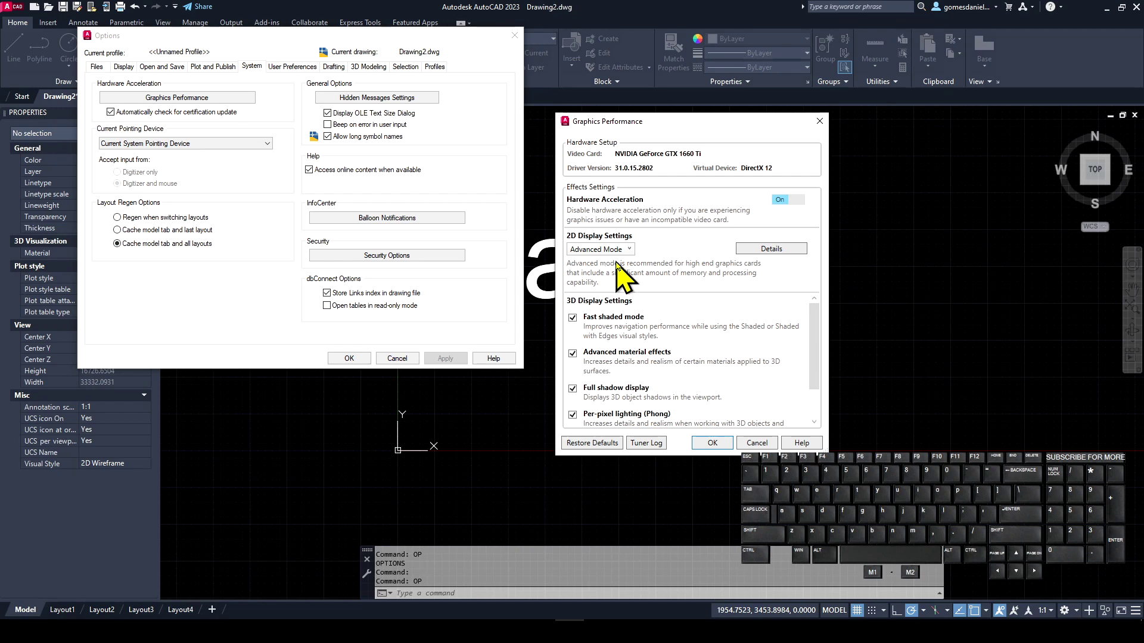
click(724, 452)
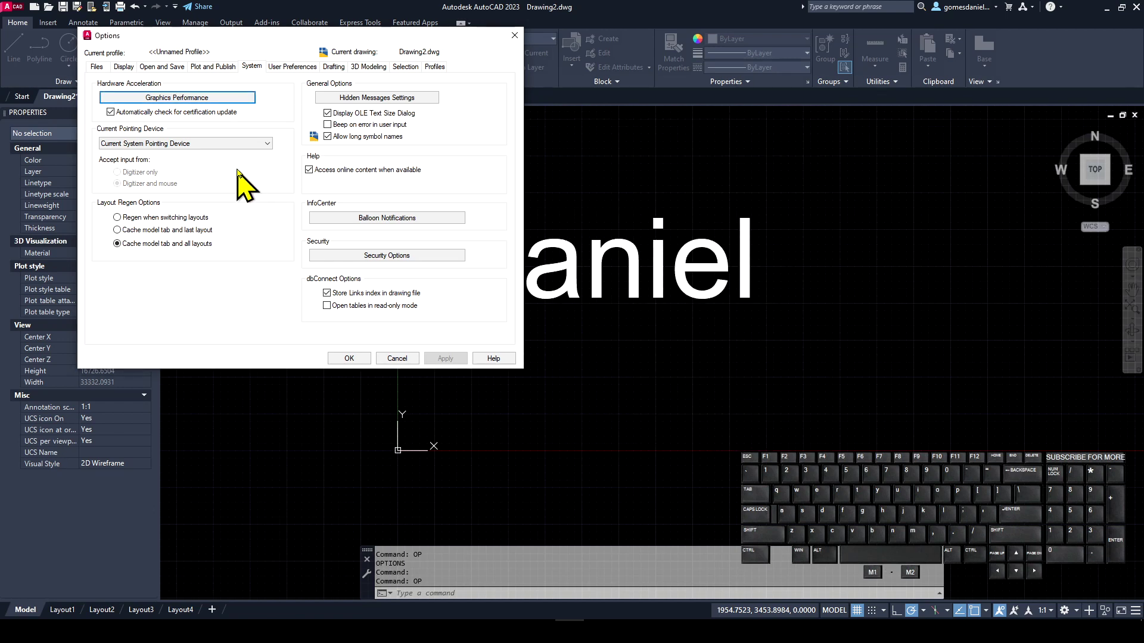
Show the User Preferences settings and shift the Options window slightly.
click(293, 76)
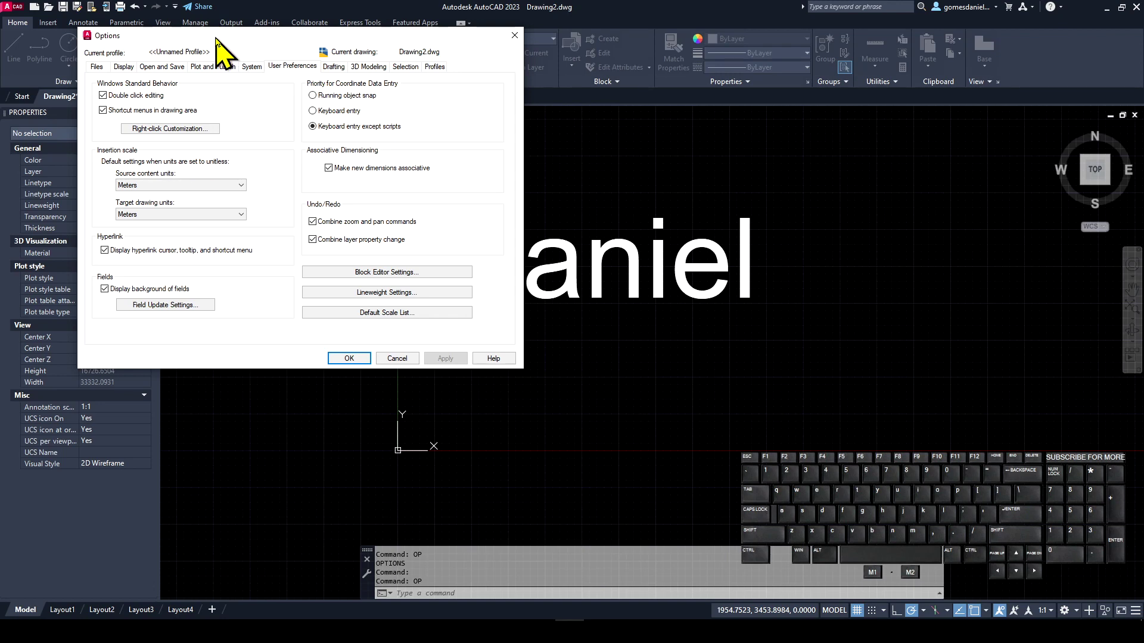
drag(226, 49, 210, 67)
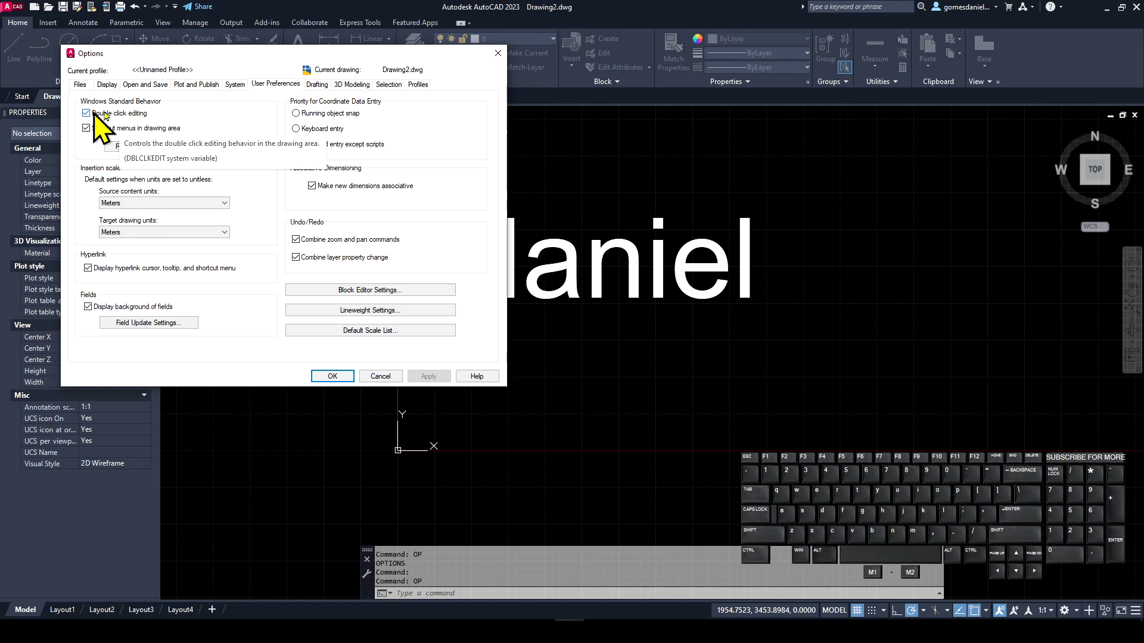
Turn off double-click editing and retype the drawing's text as Daniel.
click(344, 388)
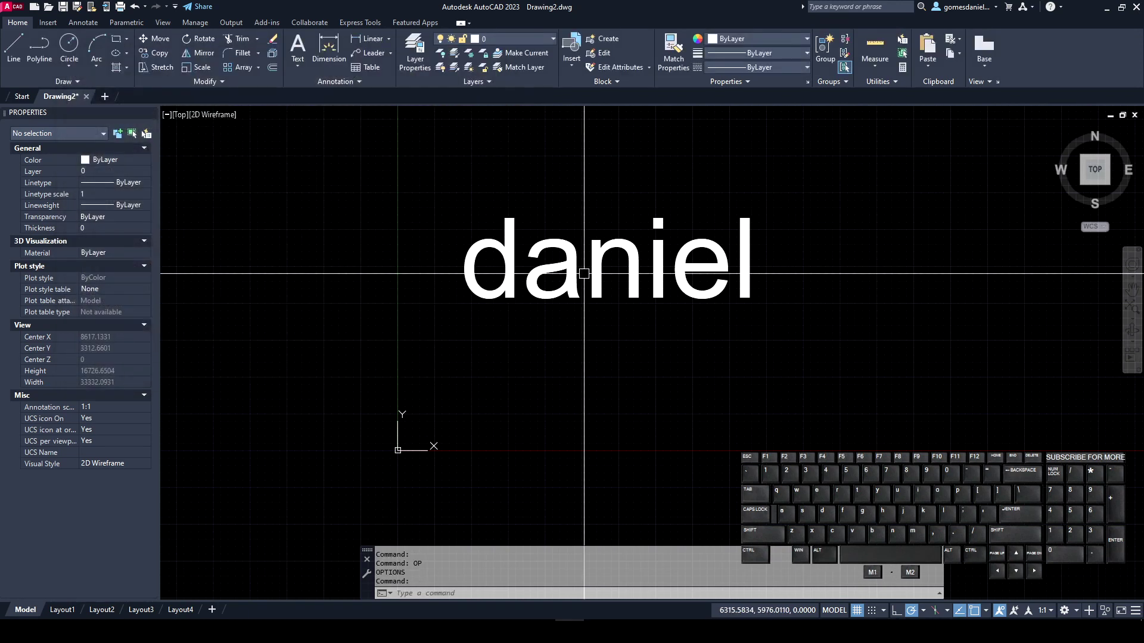
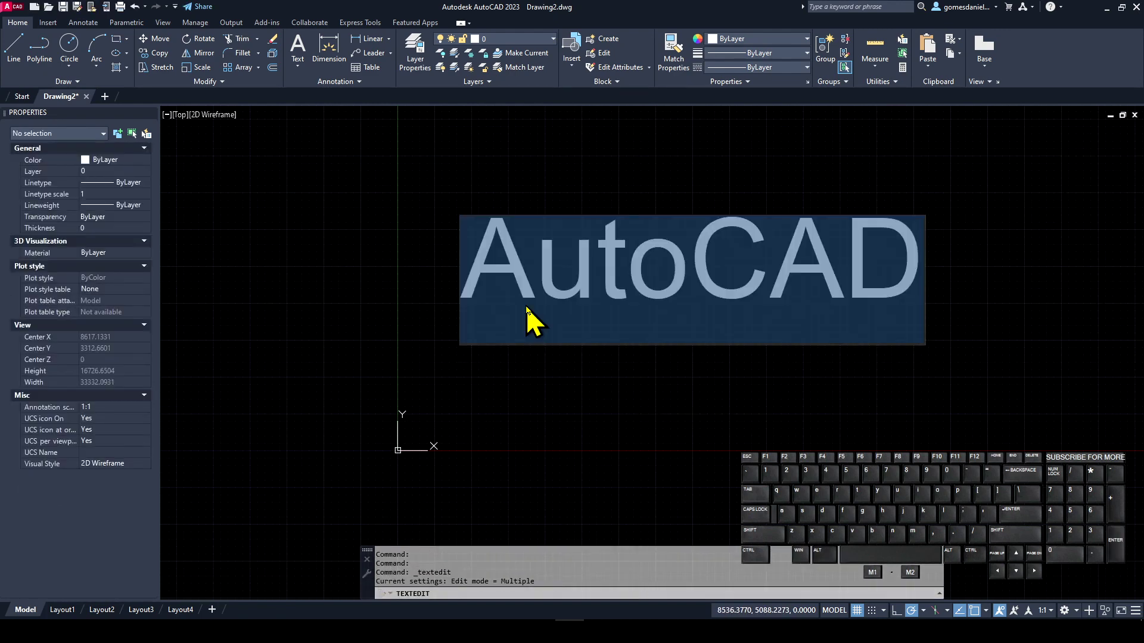
key(Return)
key(Return)
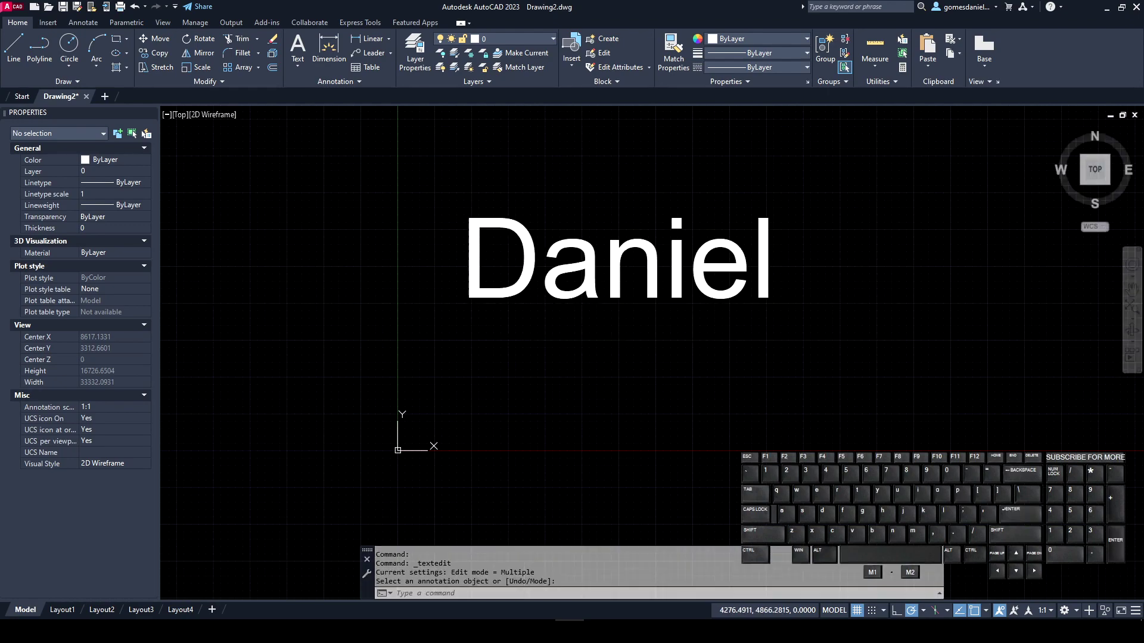
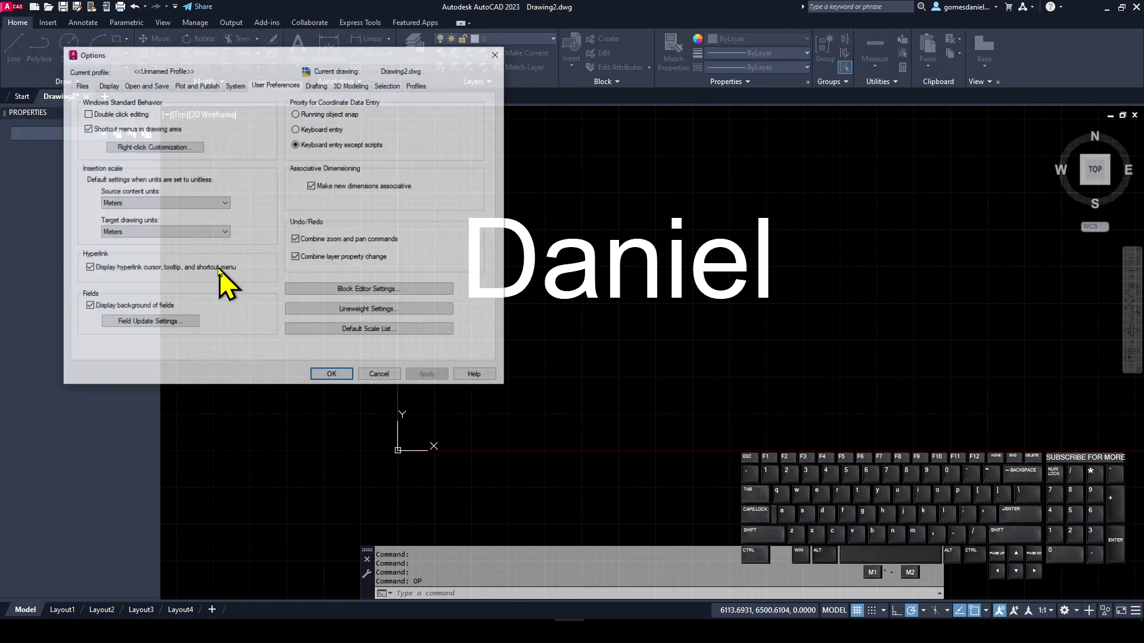
Switch double-click editing back on in the User Preferences options.
click(109, 128)
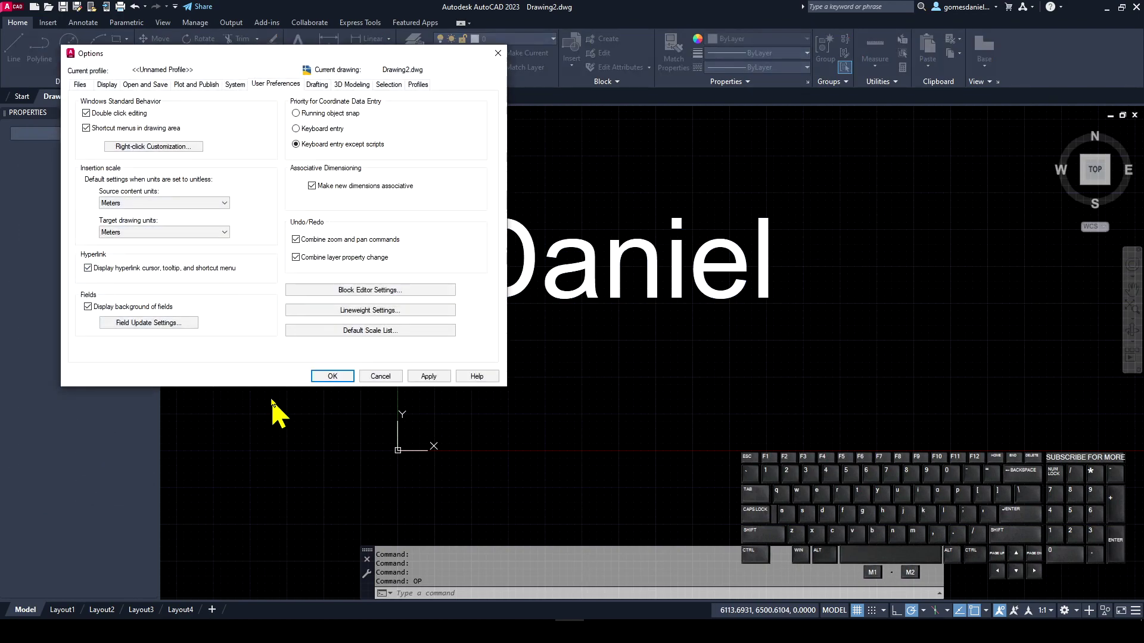
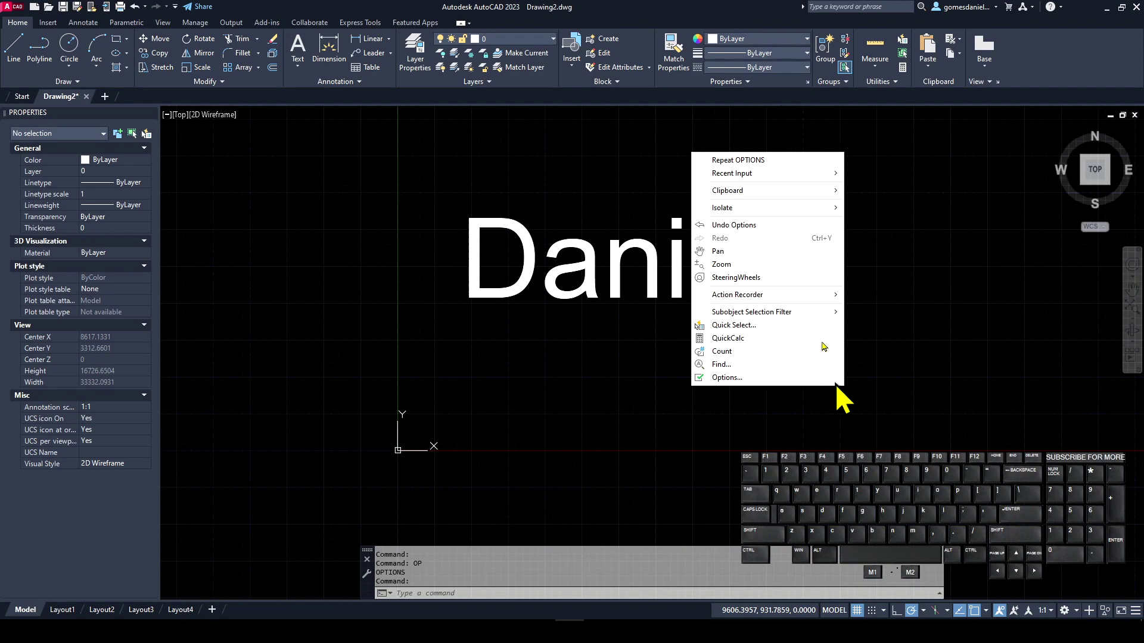
key(Escape)
key(Return)
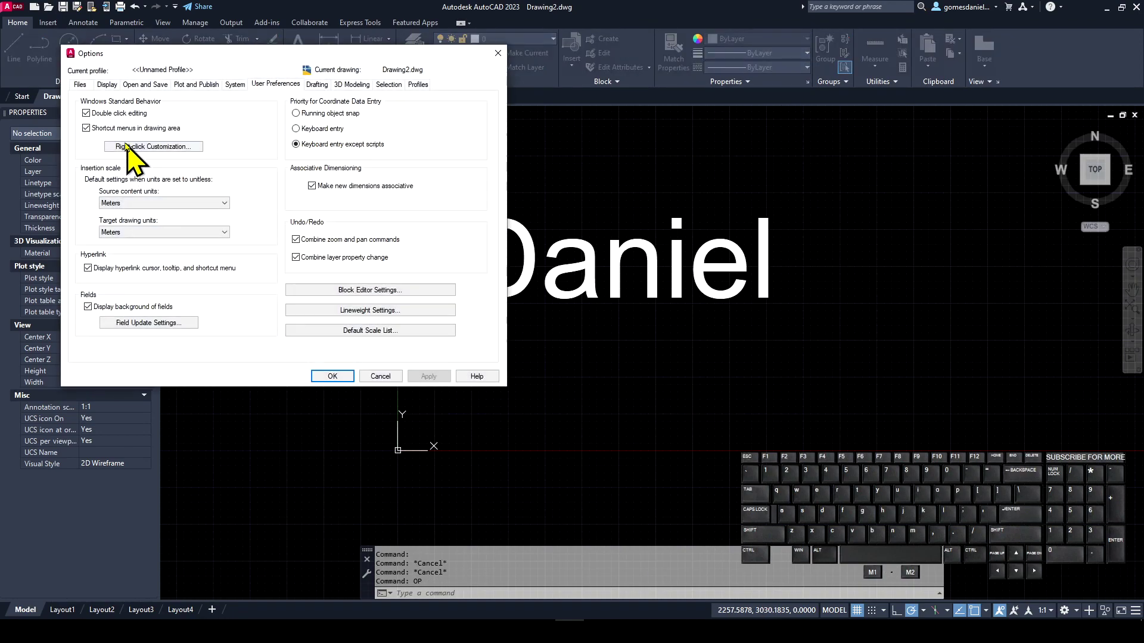
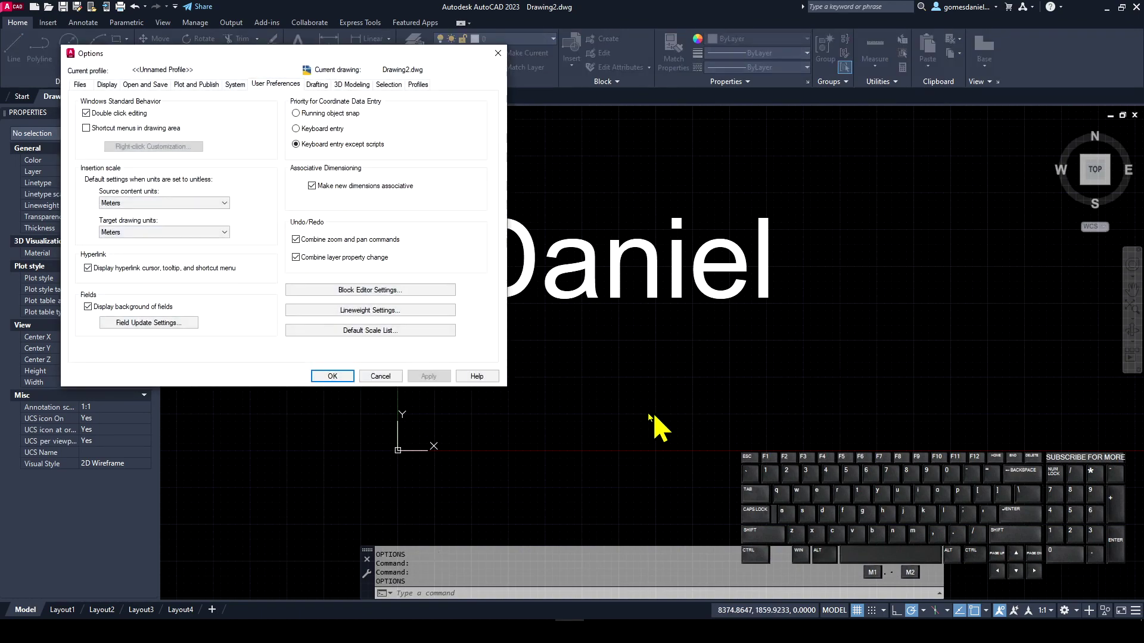
key(Escape)
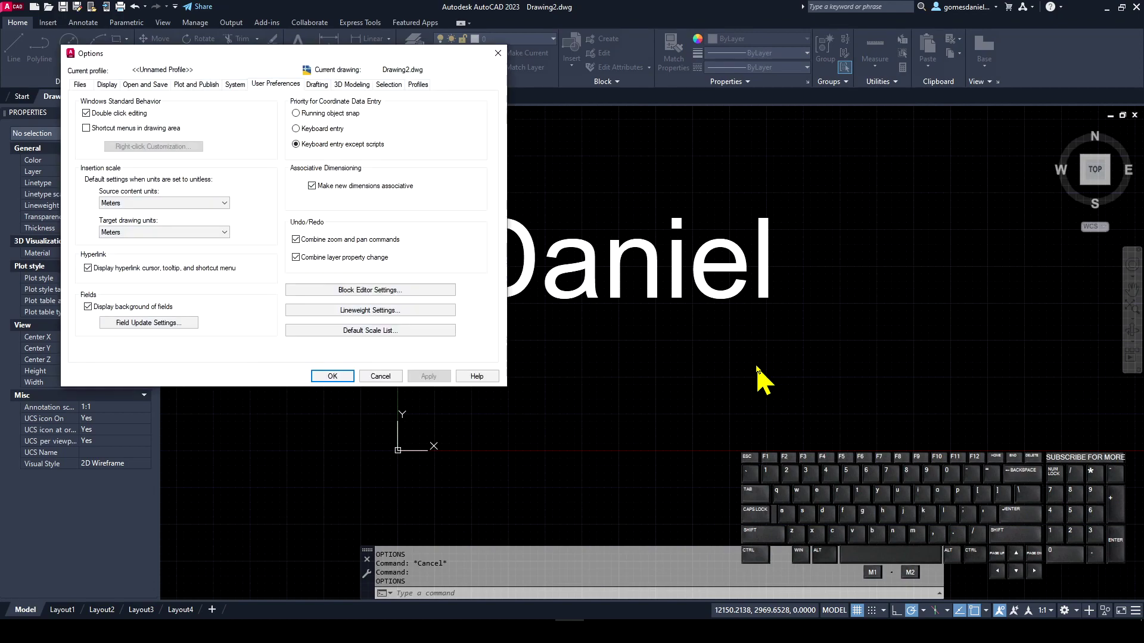
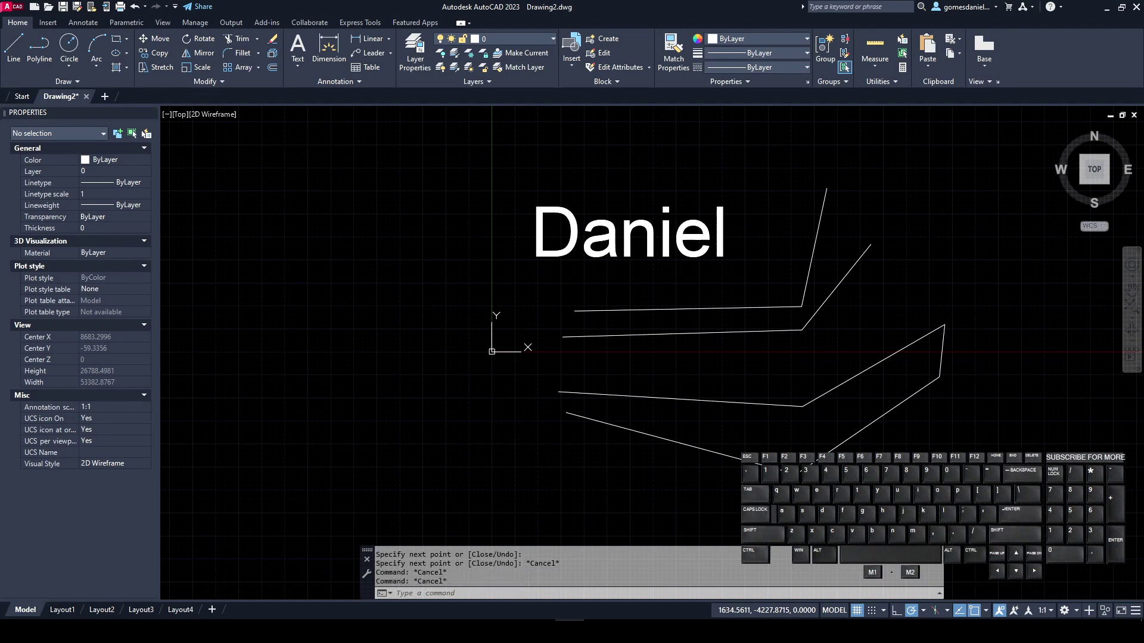
click(99, 131)
click(101, 137)
click(350, 390)
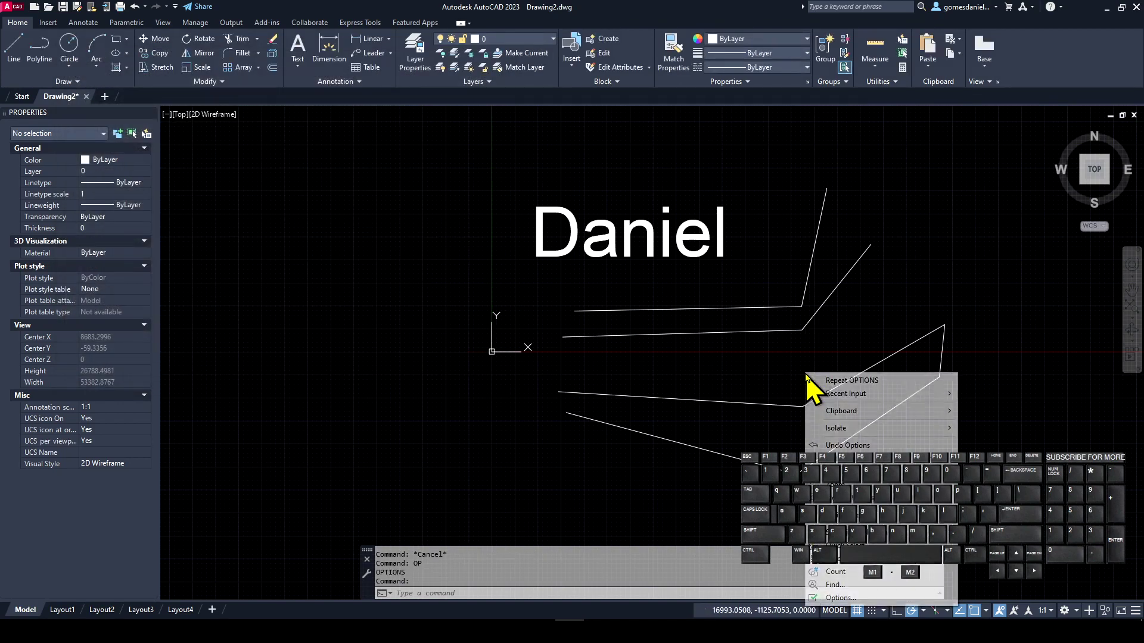
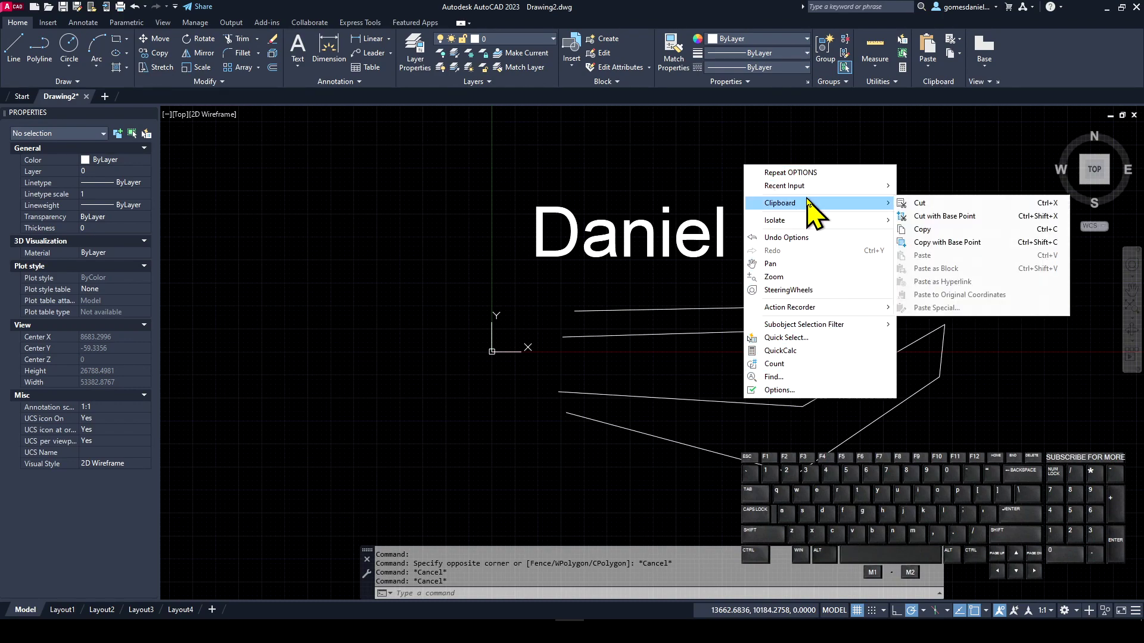
key(Escape)
key(Escape)
Reopen the Options dialog with the OP command.
key(o)
key(Return)
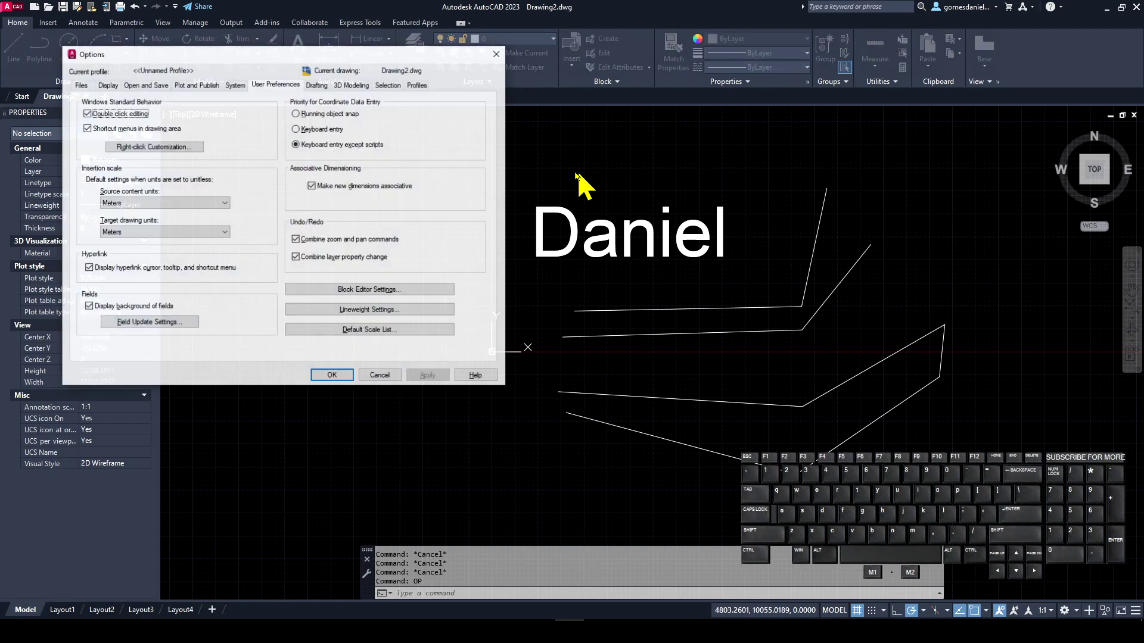
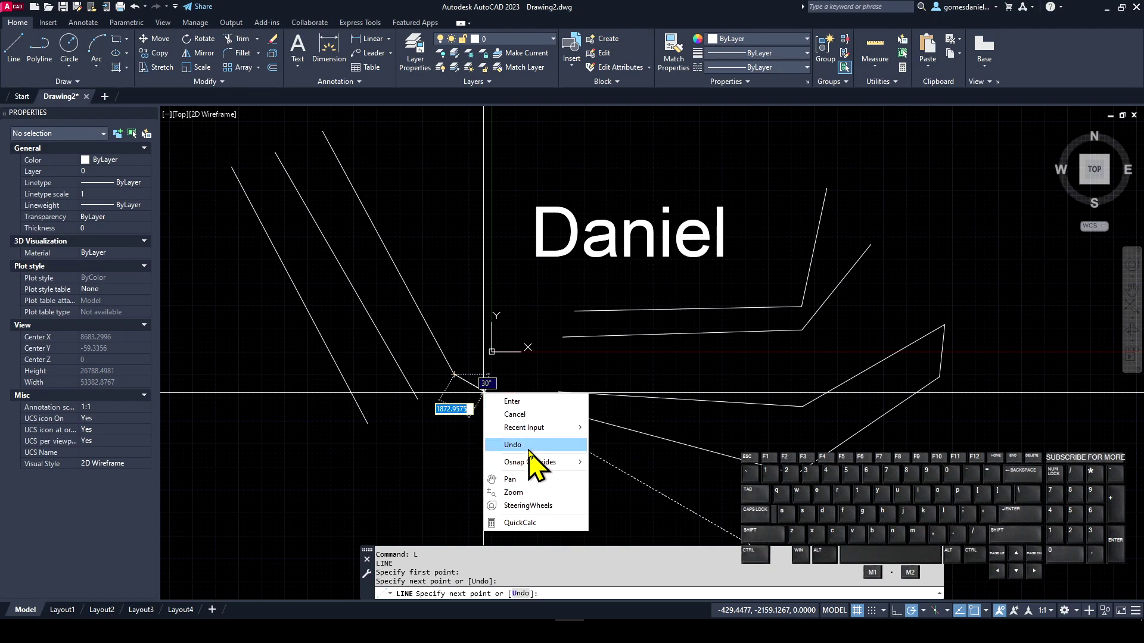
Undo the last wrongly drawn line segment from the shortcut menu.
click(527, 456)
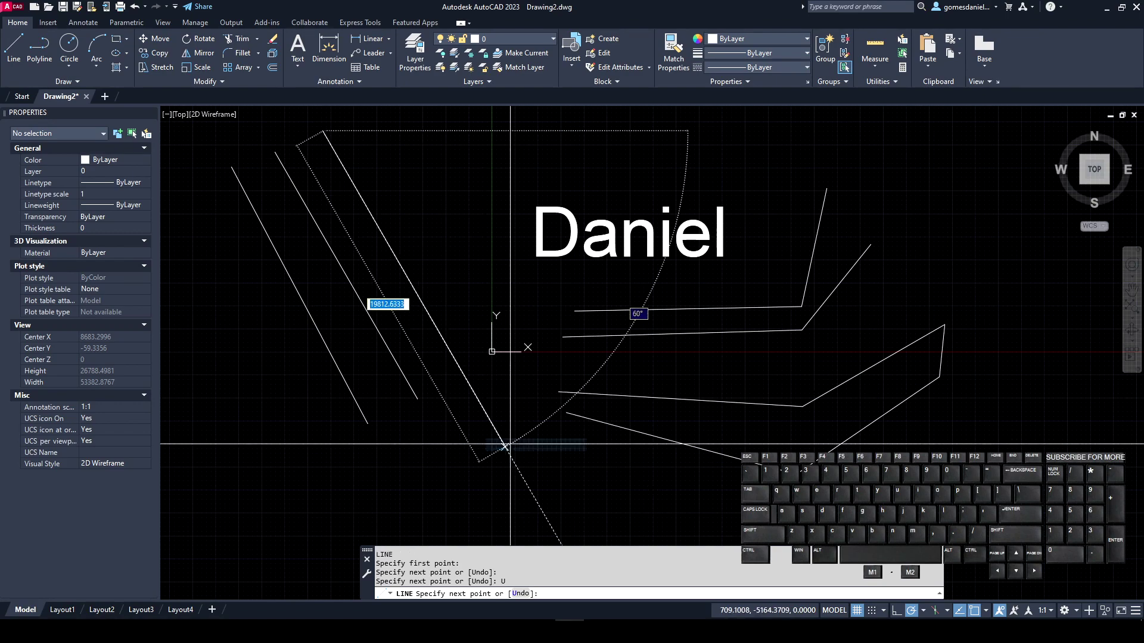
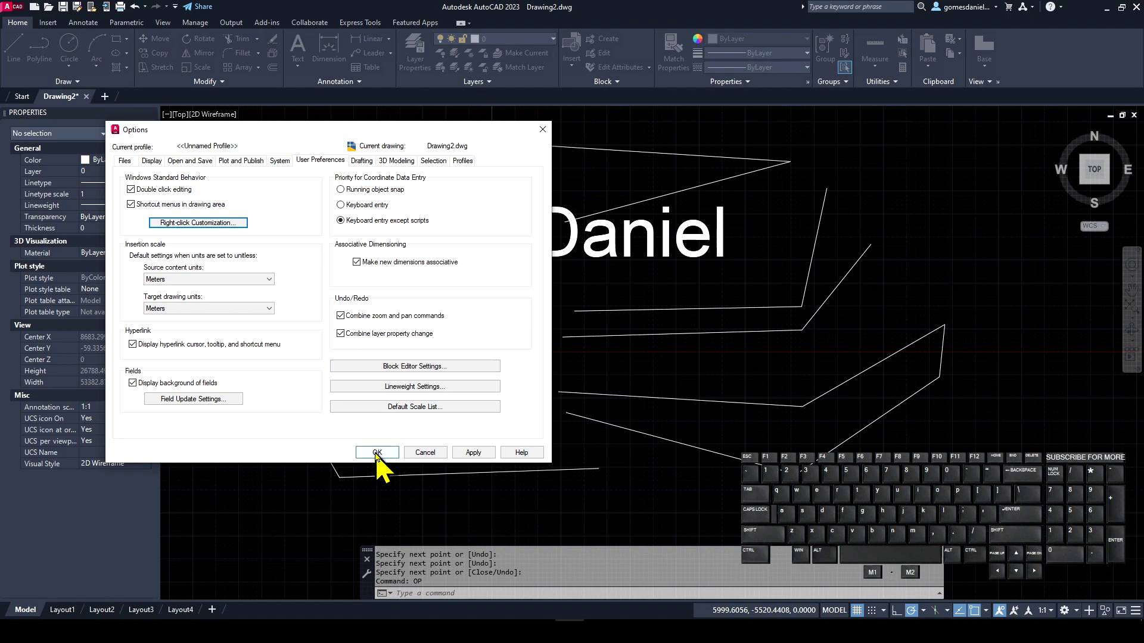
drag(386, 465, 301, 444)
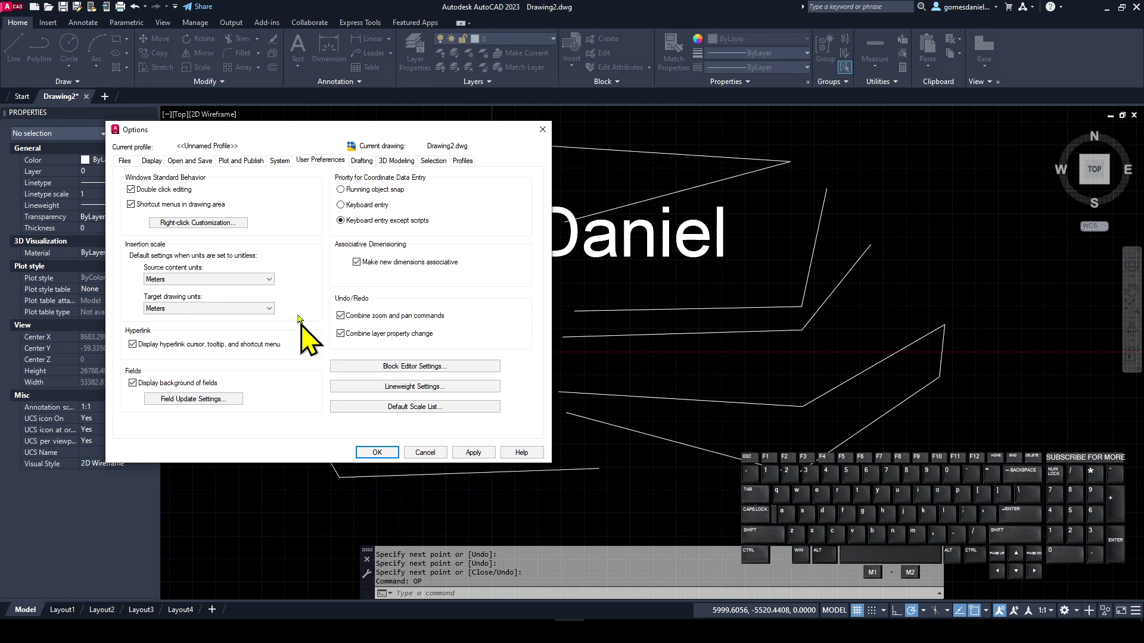
In the Drafting options' Drawing Window Colors, review the AutoSnap marker colour and keep Color 31.
click(366, 172)
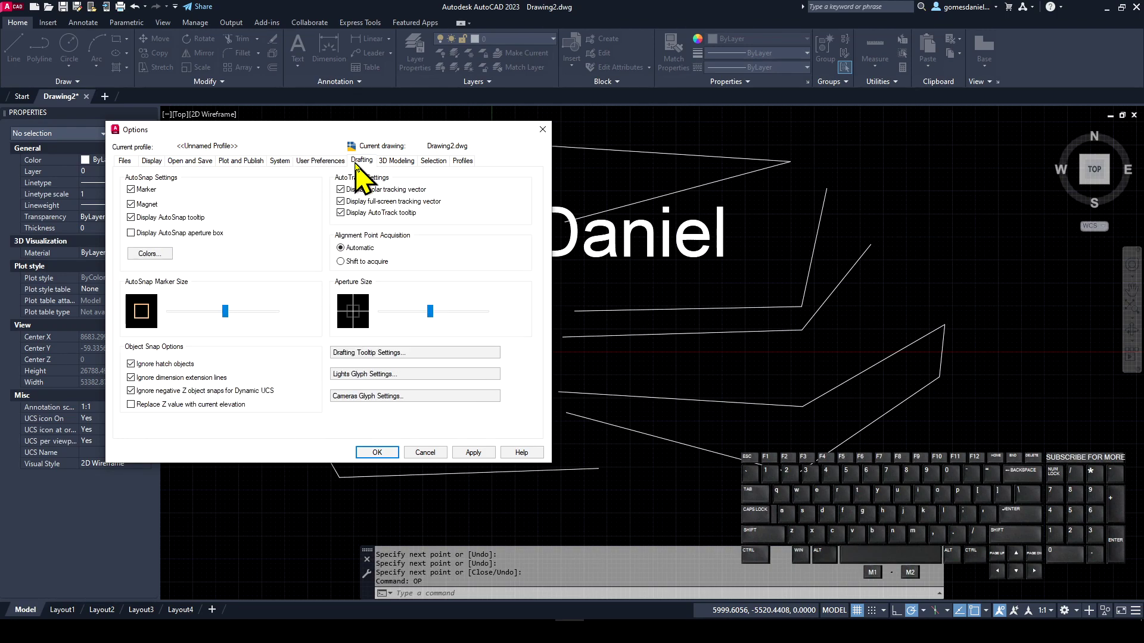
drag(265, 138, 277, 108)
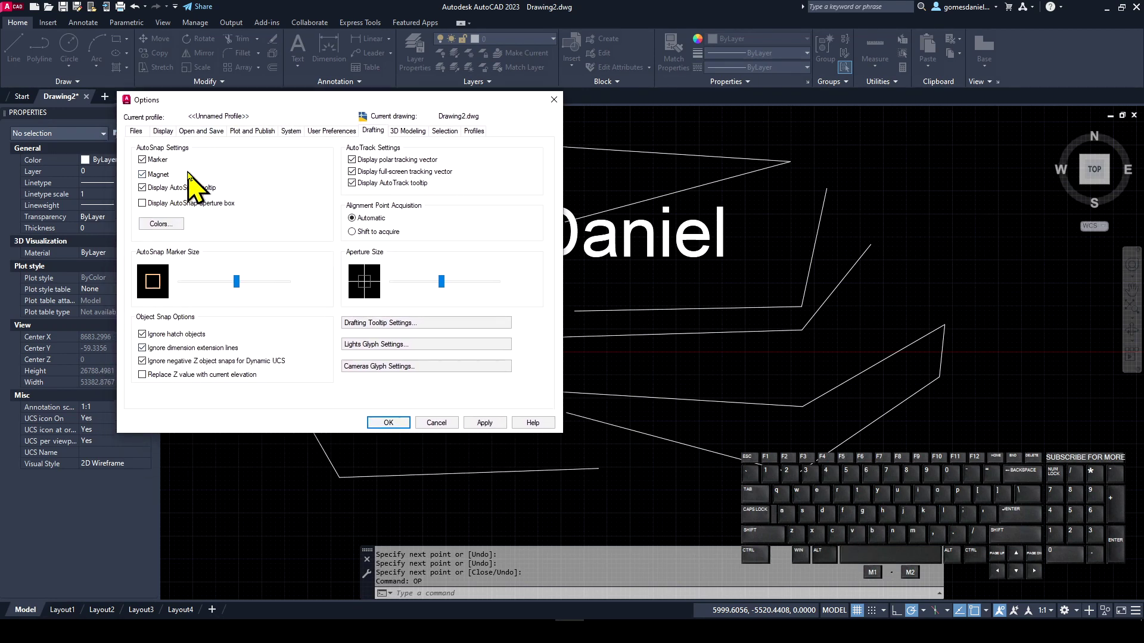
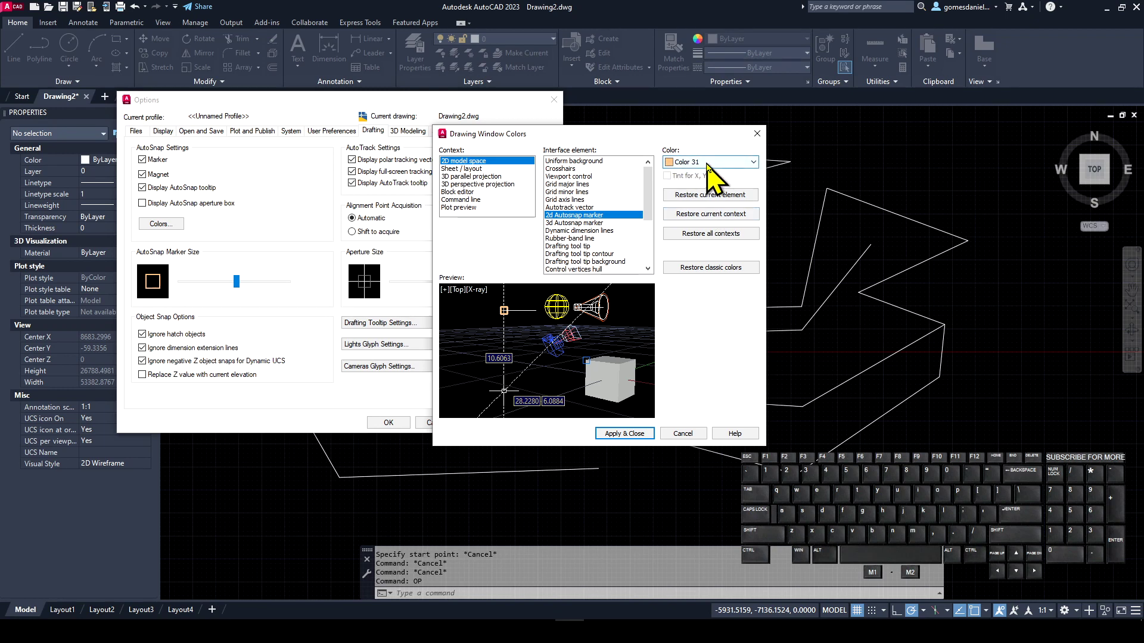
click(717, 172)
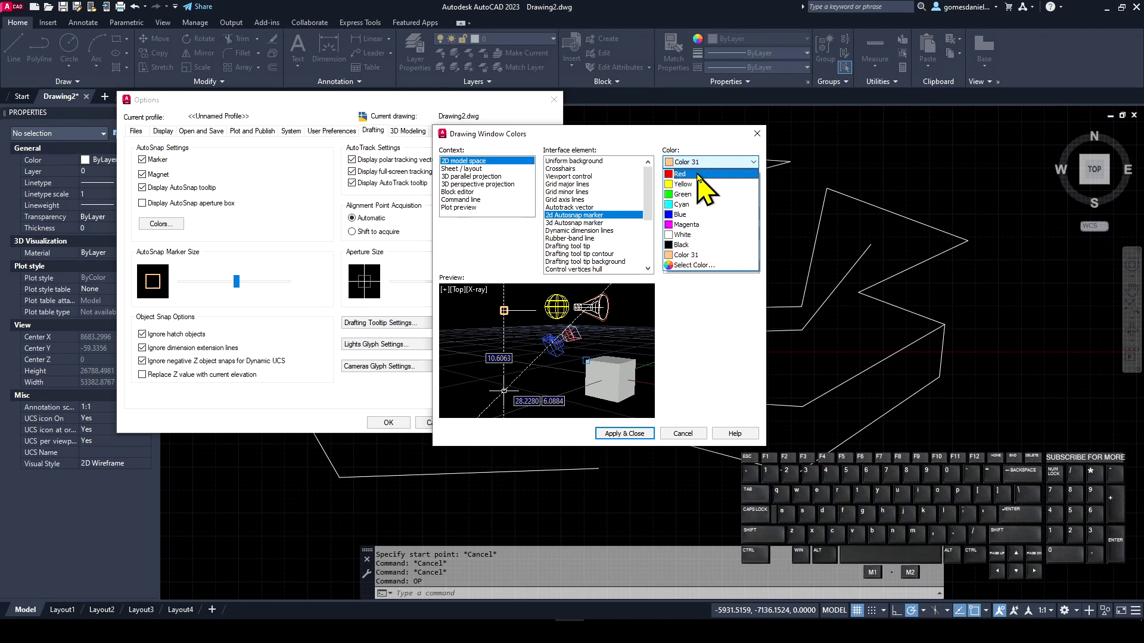
click(714, 146)
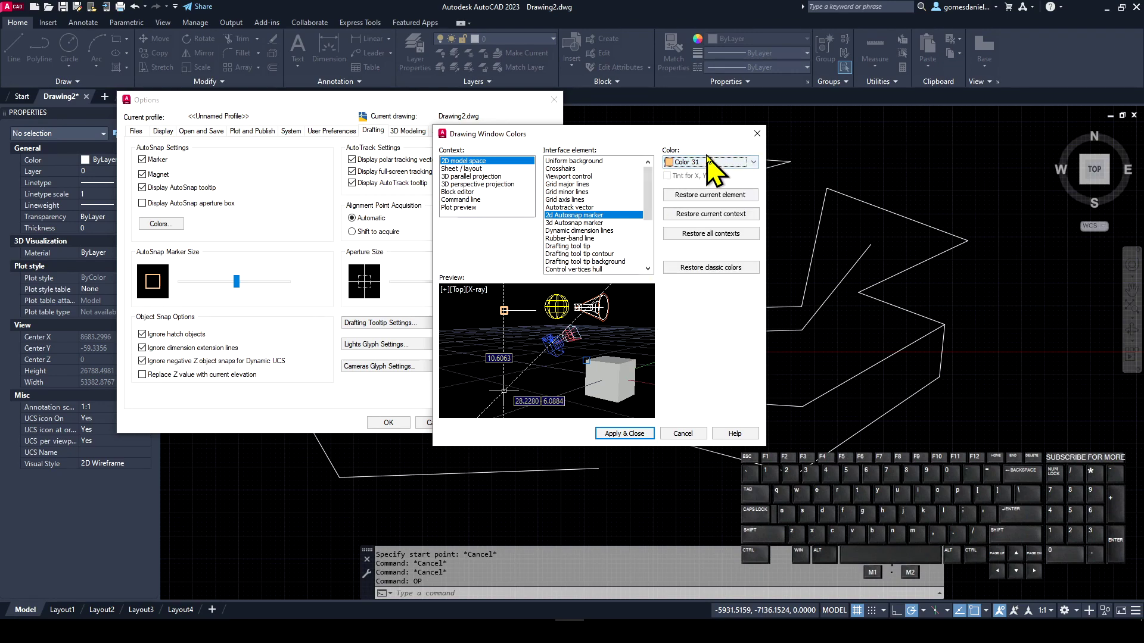
Set the AutoSnap marker size to maximum, apply it, and test it by starting and cancelling a line.
click(636, 442)
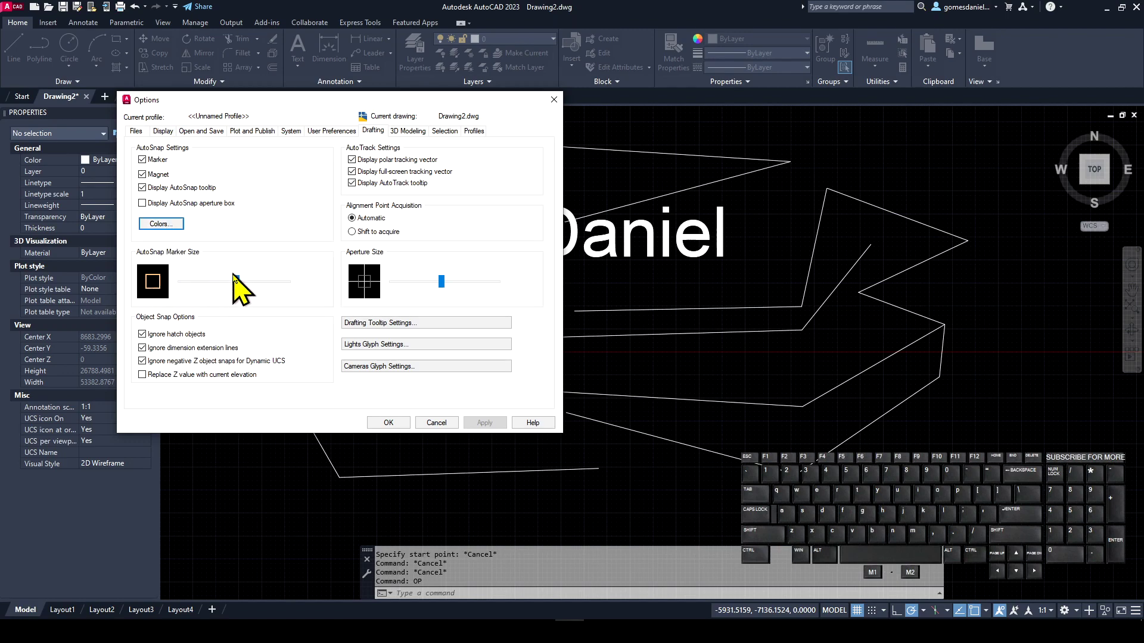
drag(248, 289, 327, 315)
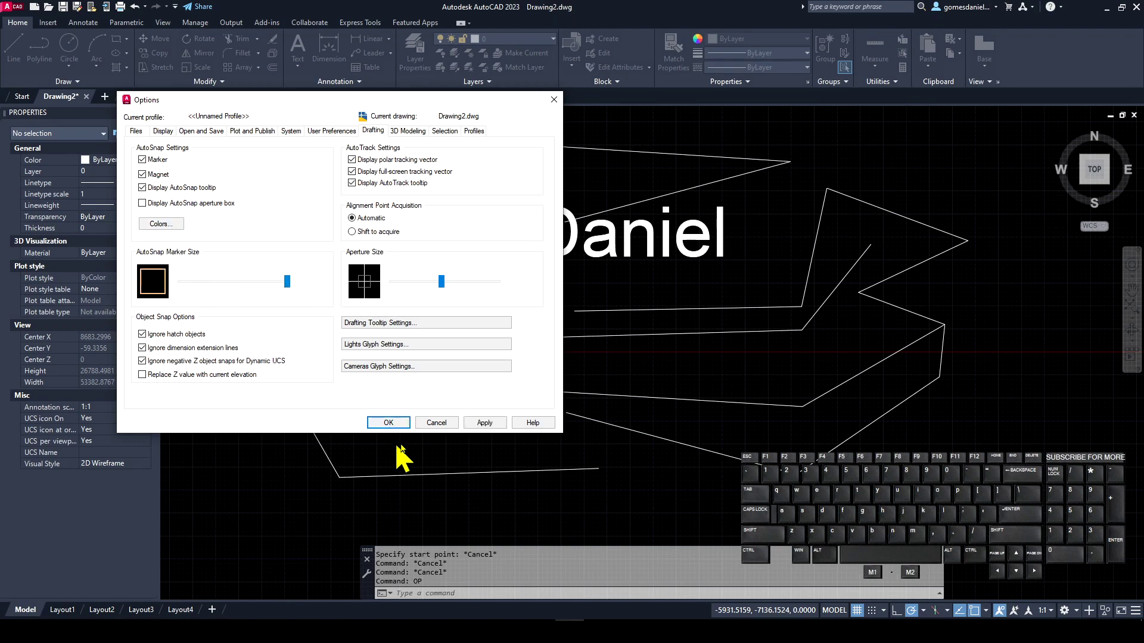
click(407, 439)
key(l)
key(Return)
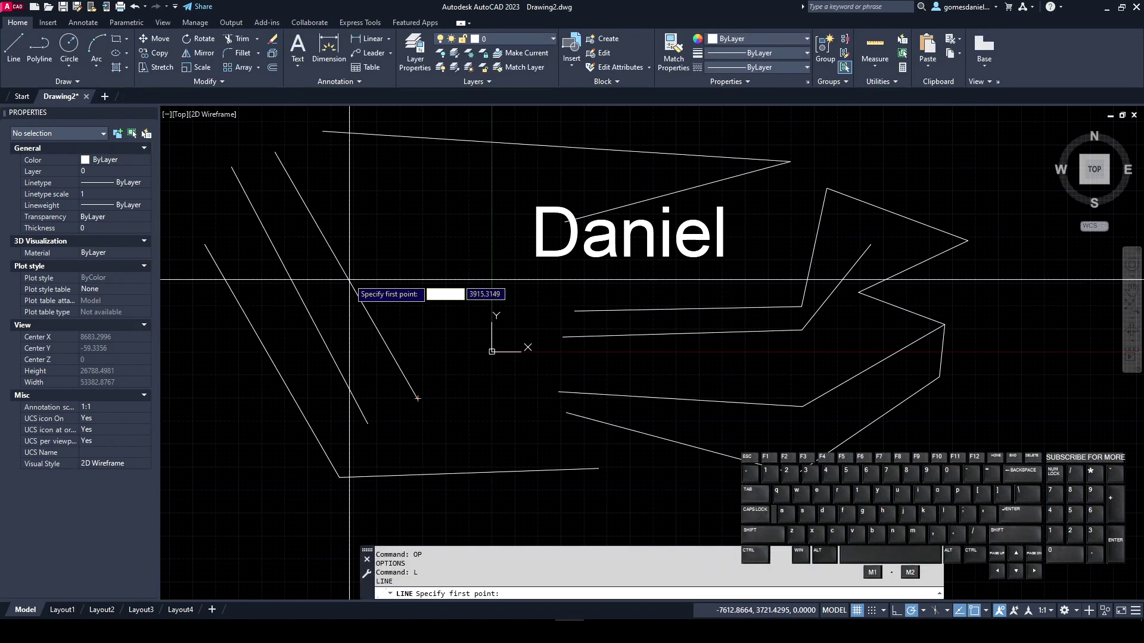
key(Escape)
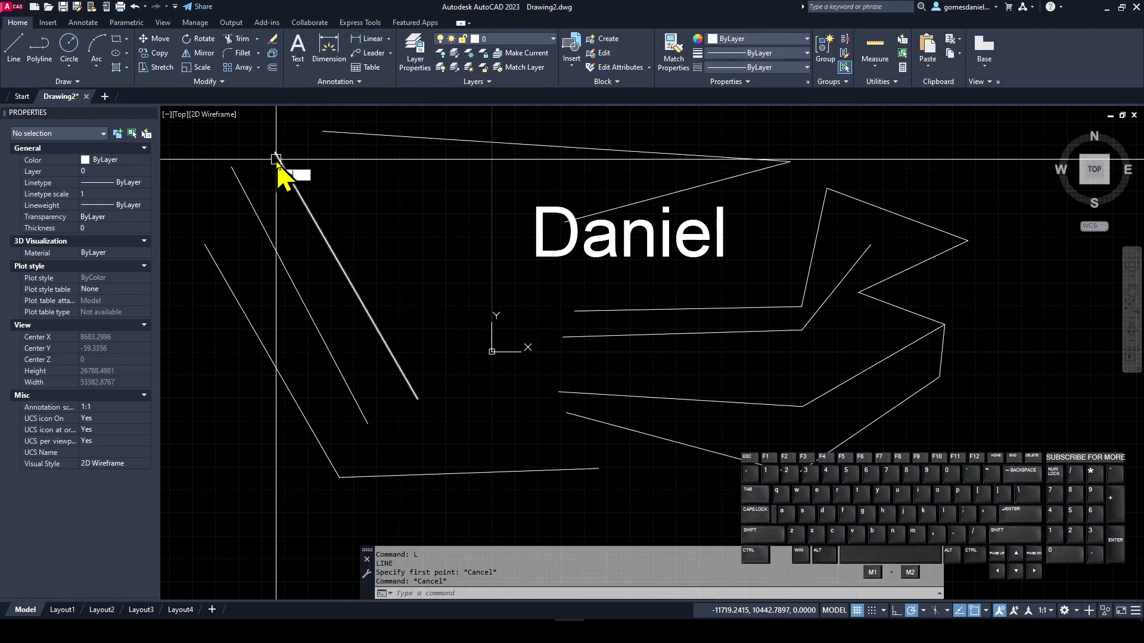
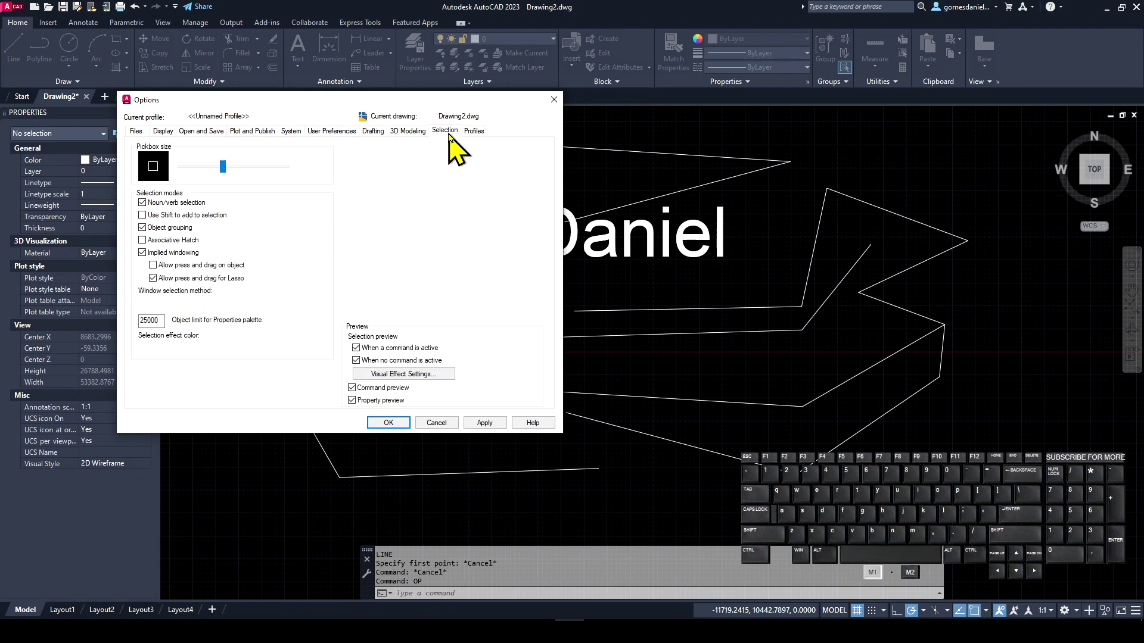
Reduce the pickbox size in the Selection options, confirm it, and reopen the Options dialog.
drag(310, 113, 296, 100)
click(266, 91)
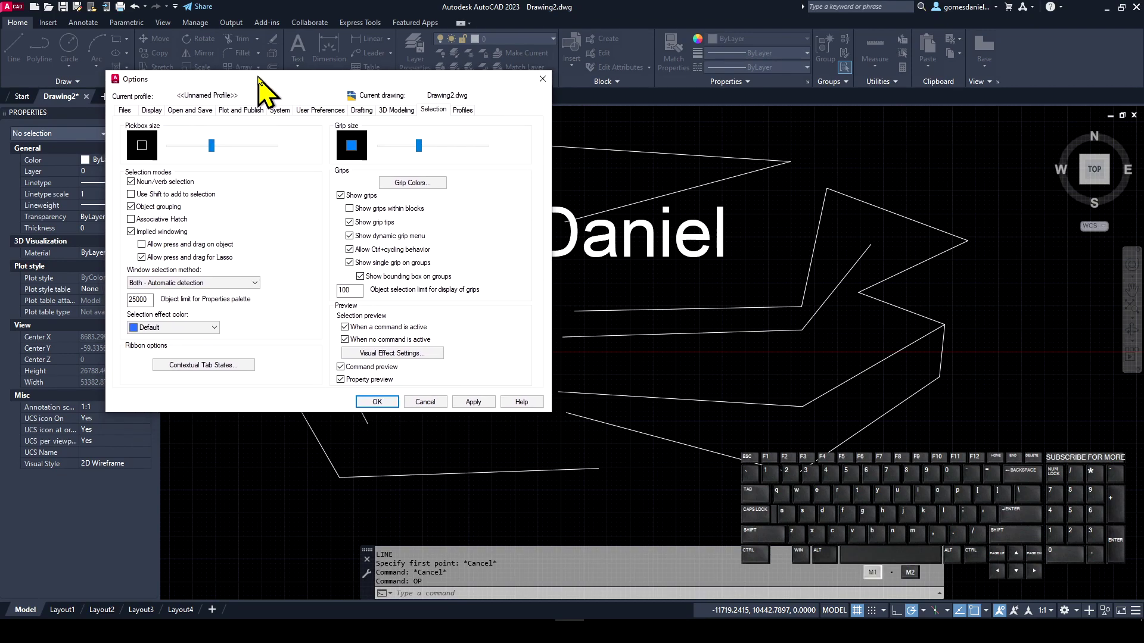
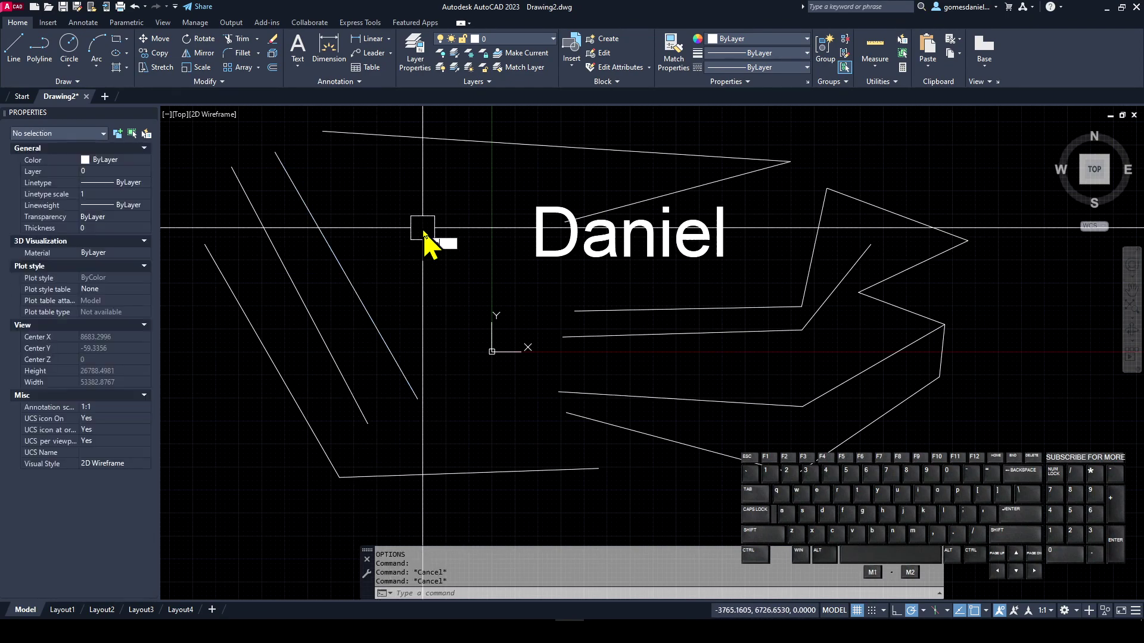
key(Return)
click(240, 171)
click(224, 170)
click(211, 172)
click(231, 162)
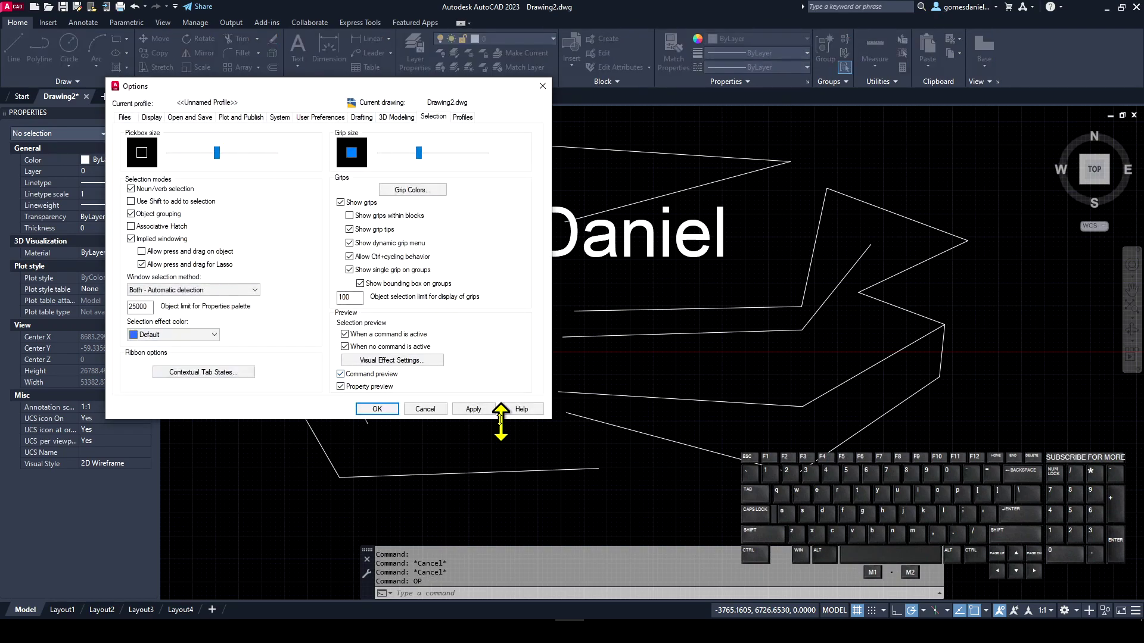
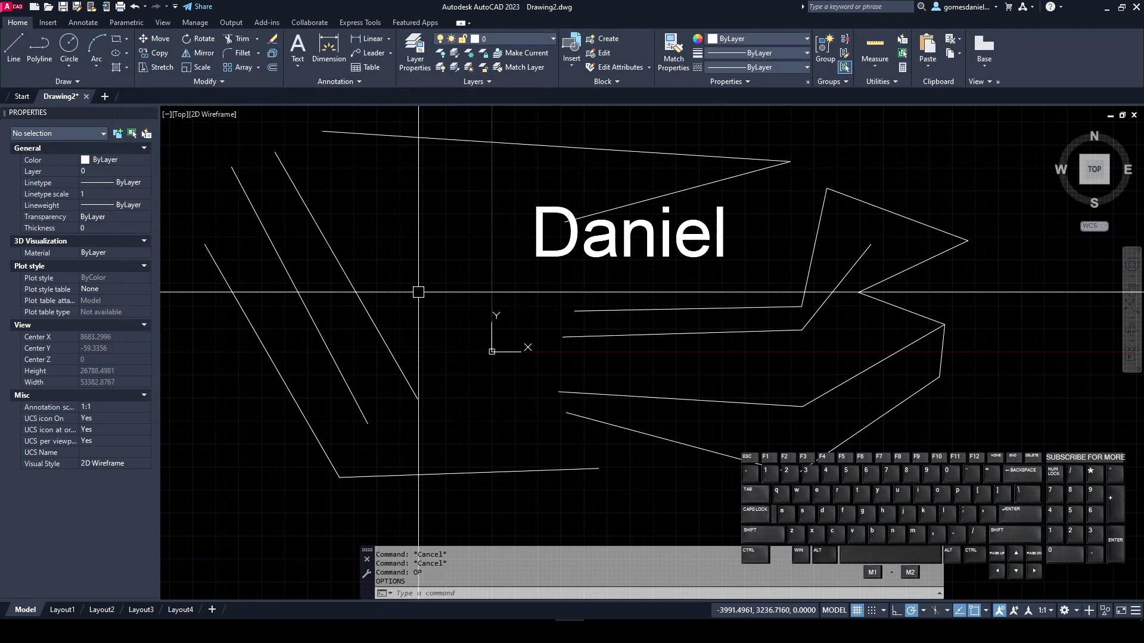
key(Return)
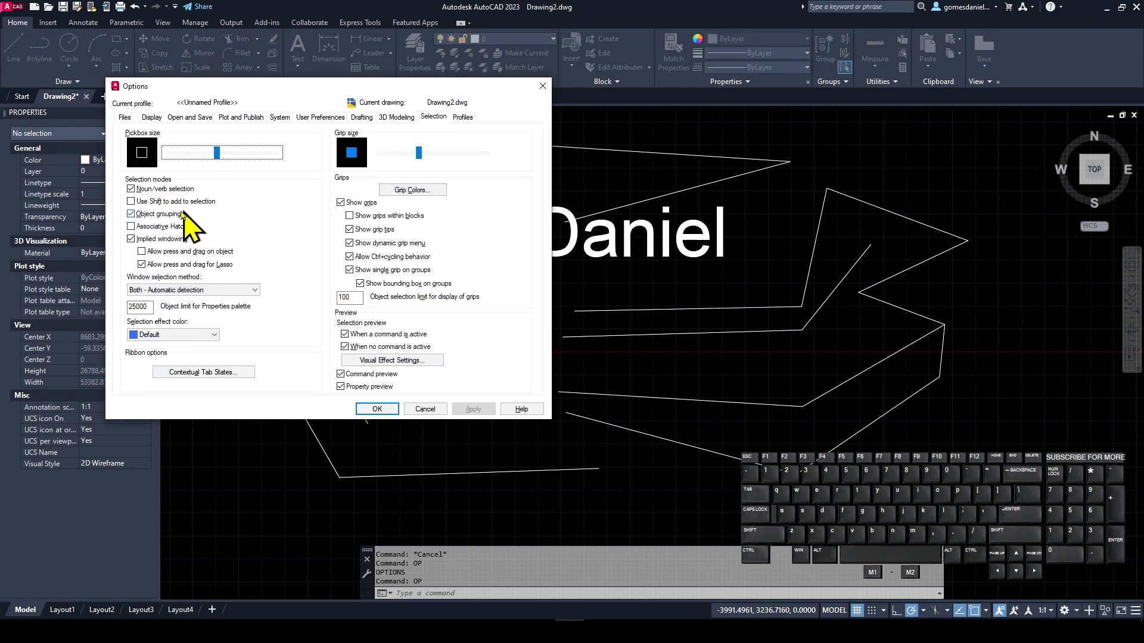
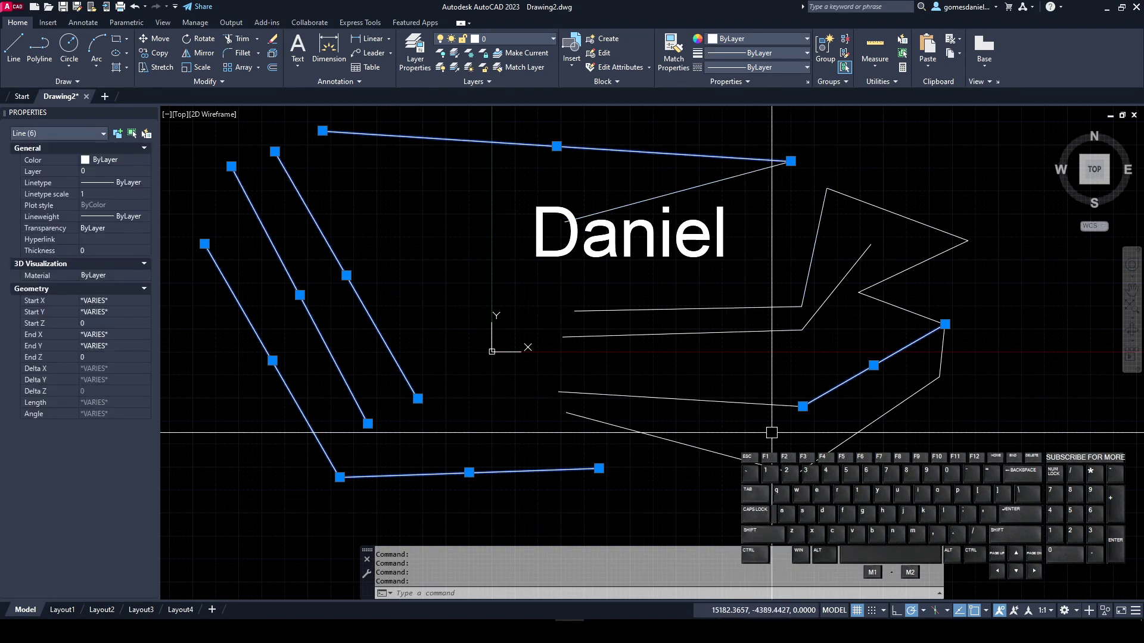
key(Escape)
key(o)
key(Return)
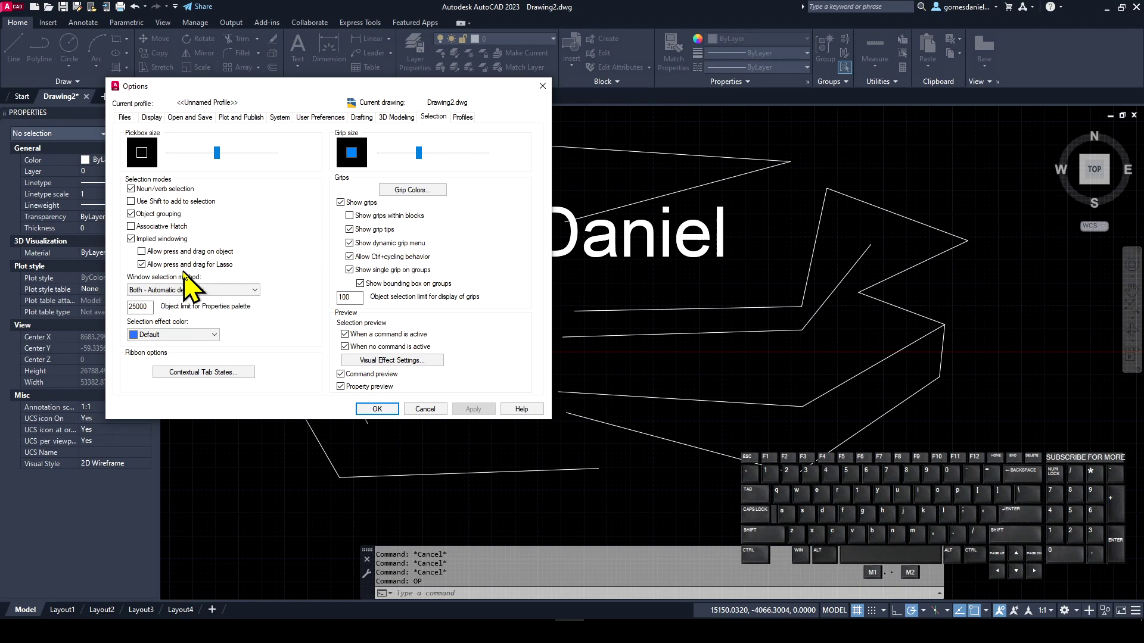
click(177, 273)
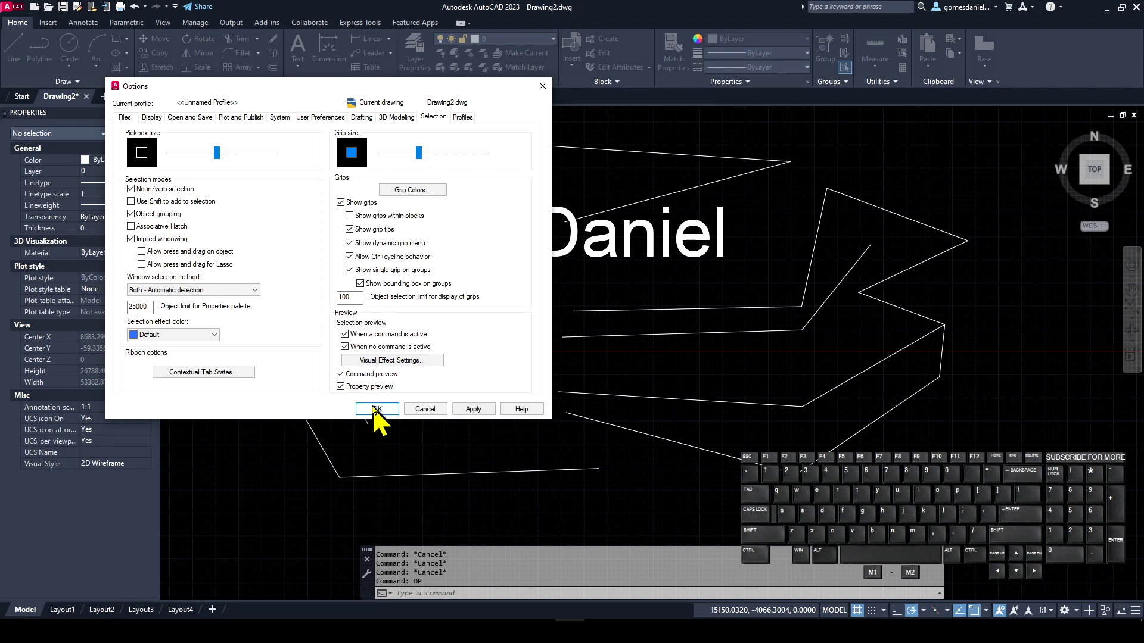
click(382, 423)
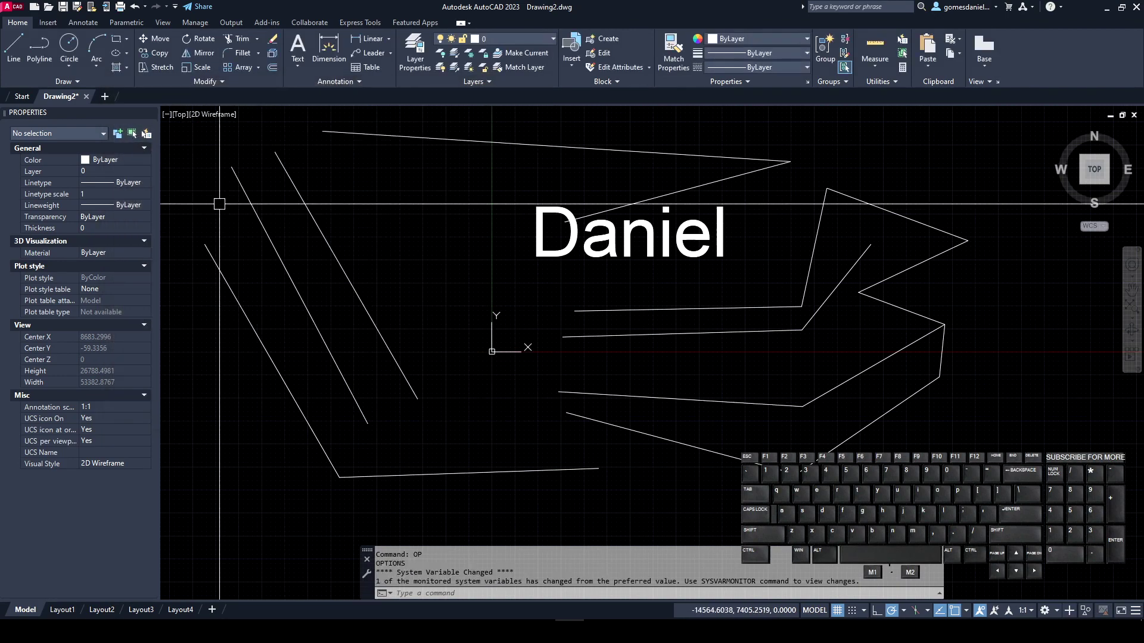
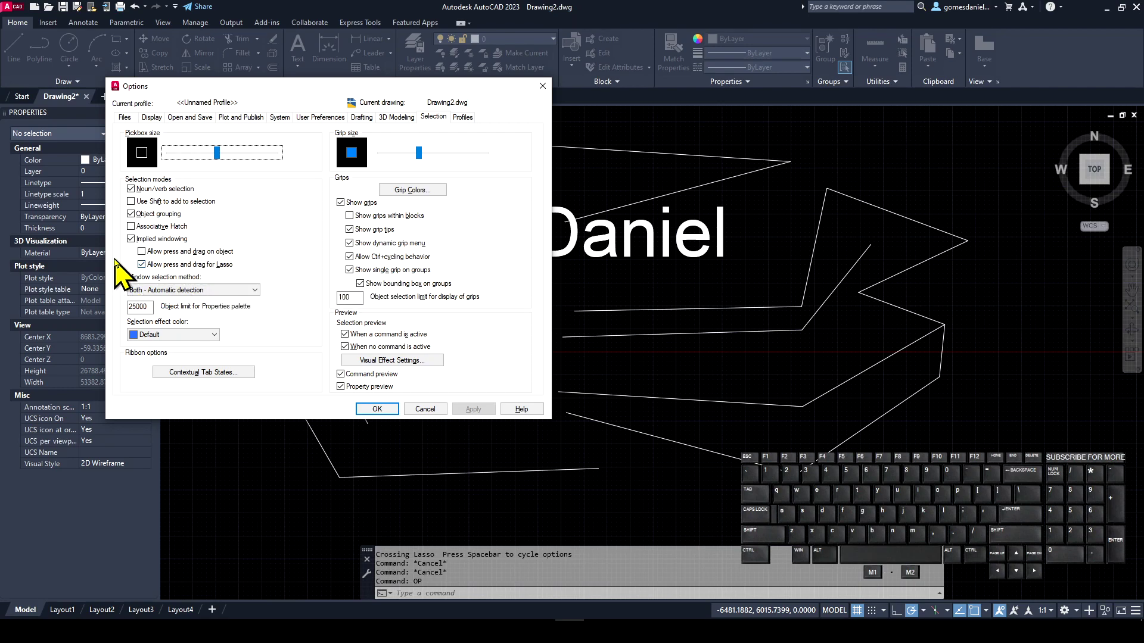
Set the Window selection method to Click and Click in the Selection options.
click(125, 267)
click(167, 301)
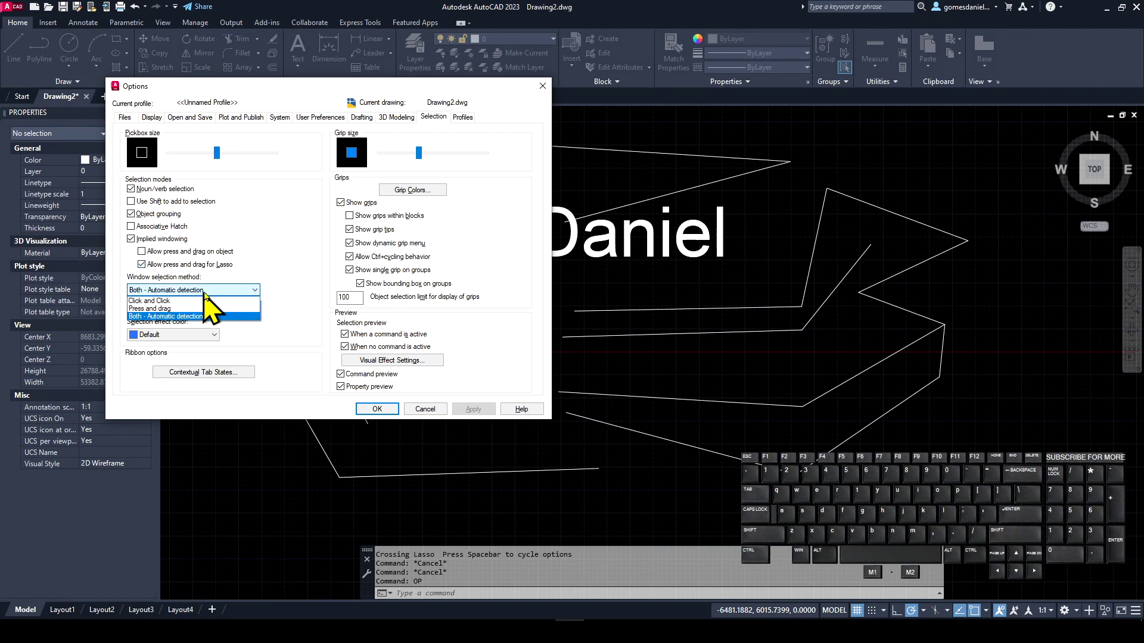
click(237, 302)
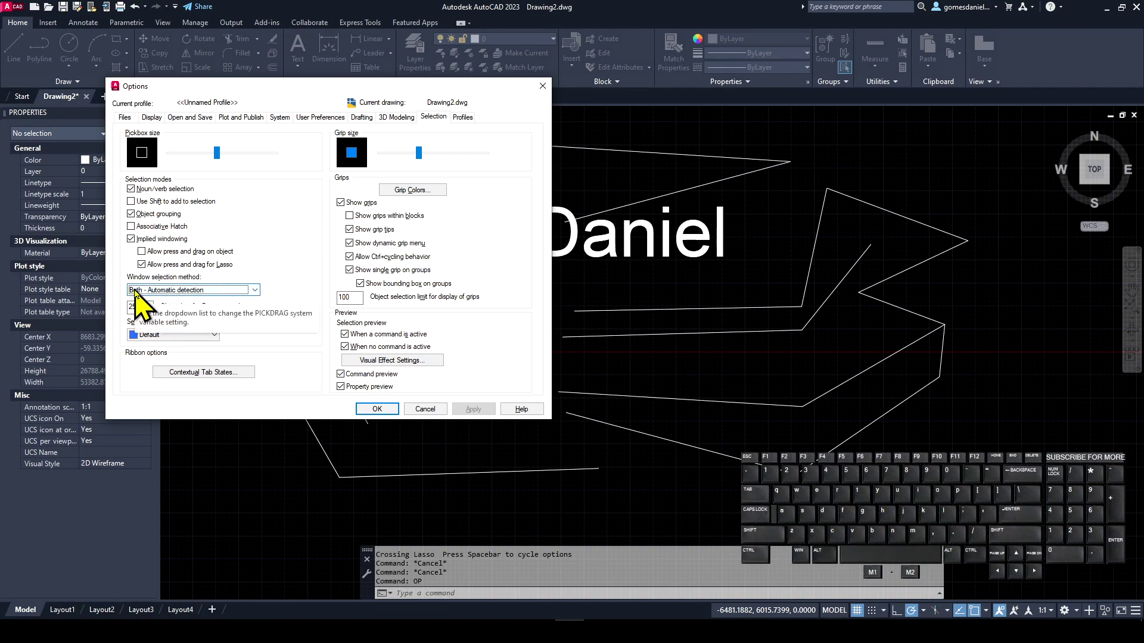
click(146, 299)
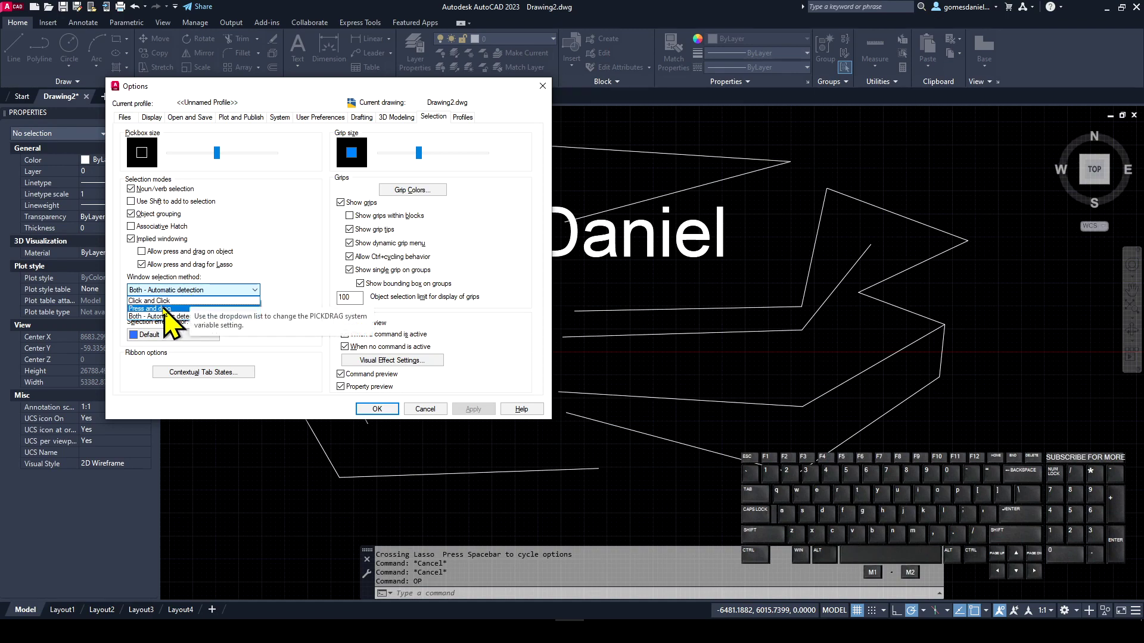
click(168, 313)
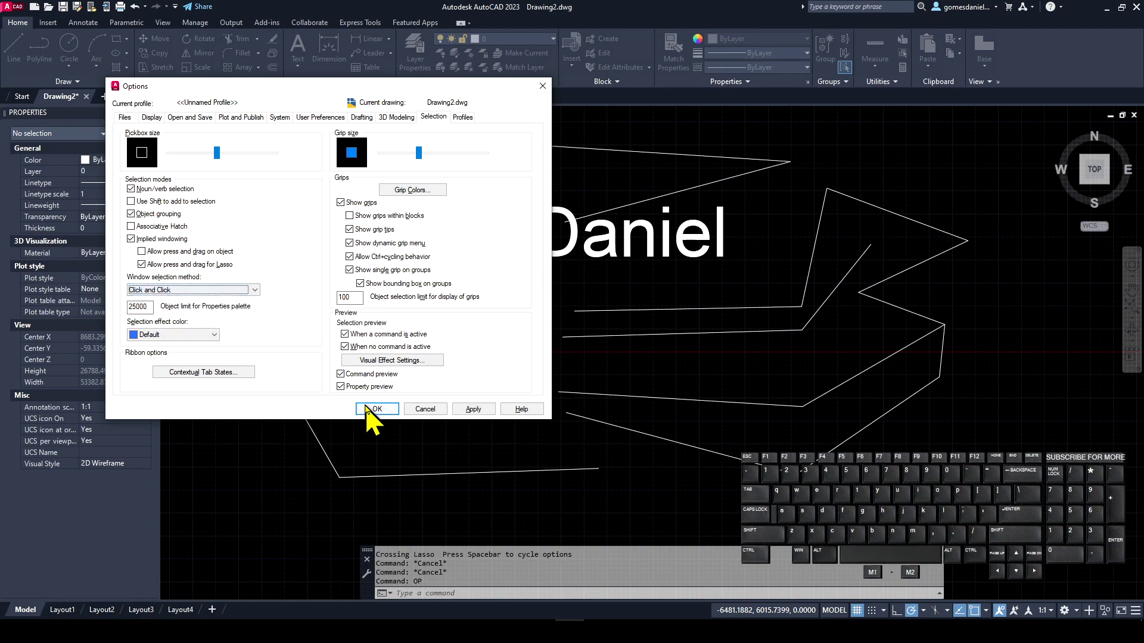
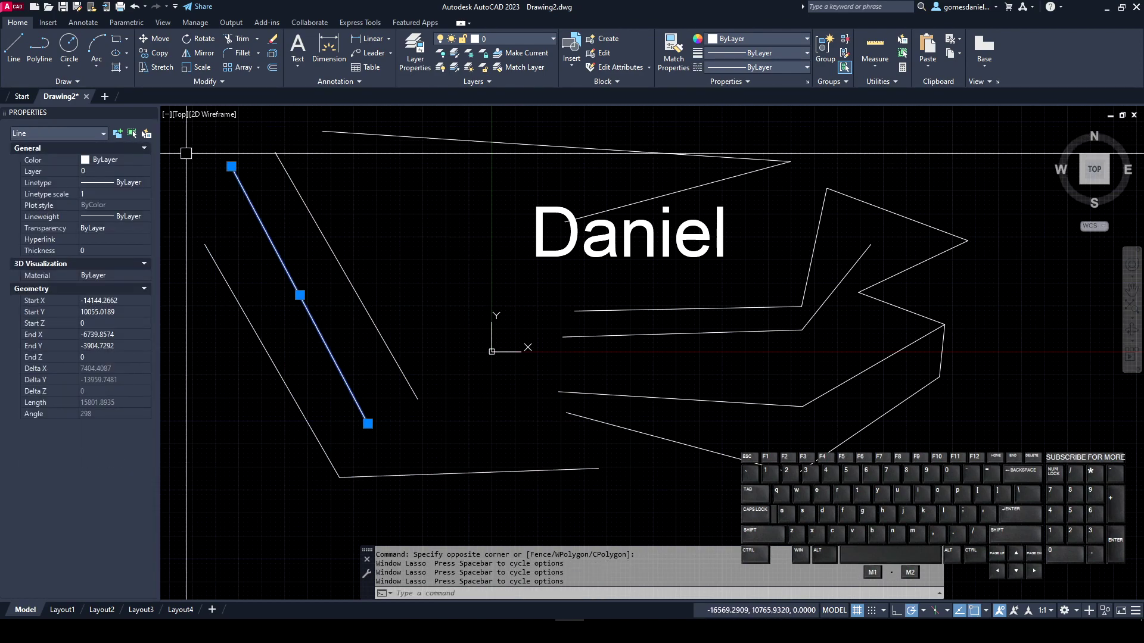
key(Escape)
click(186, 326)
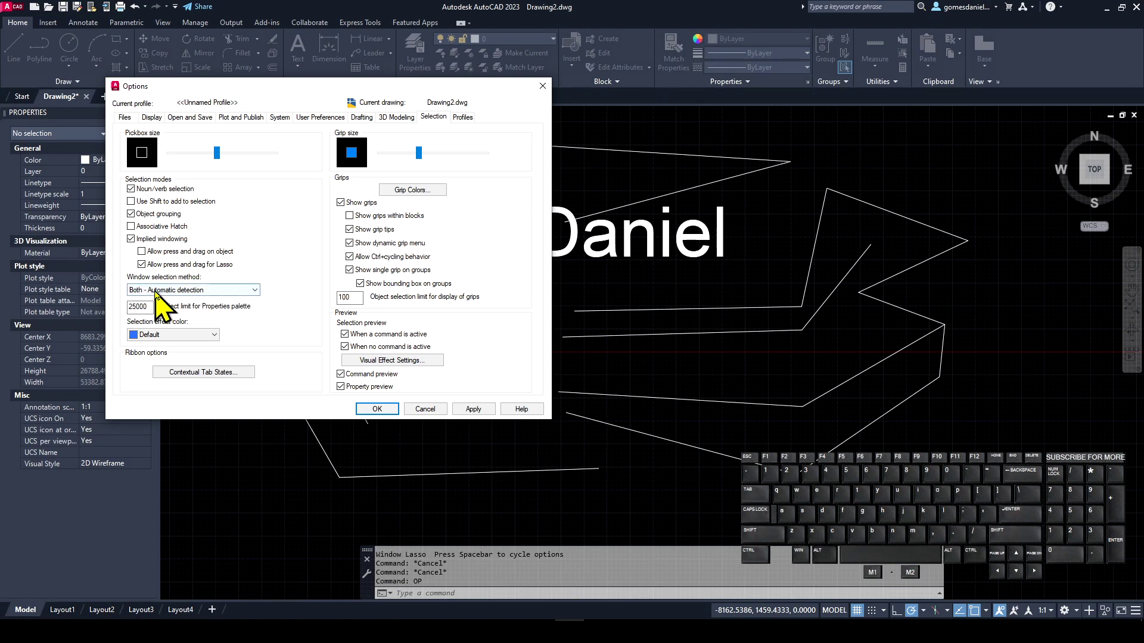
click(392, 419)
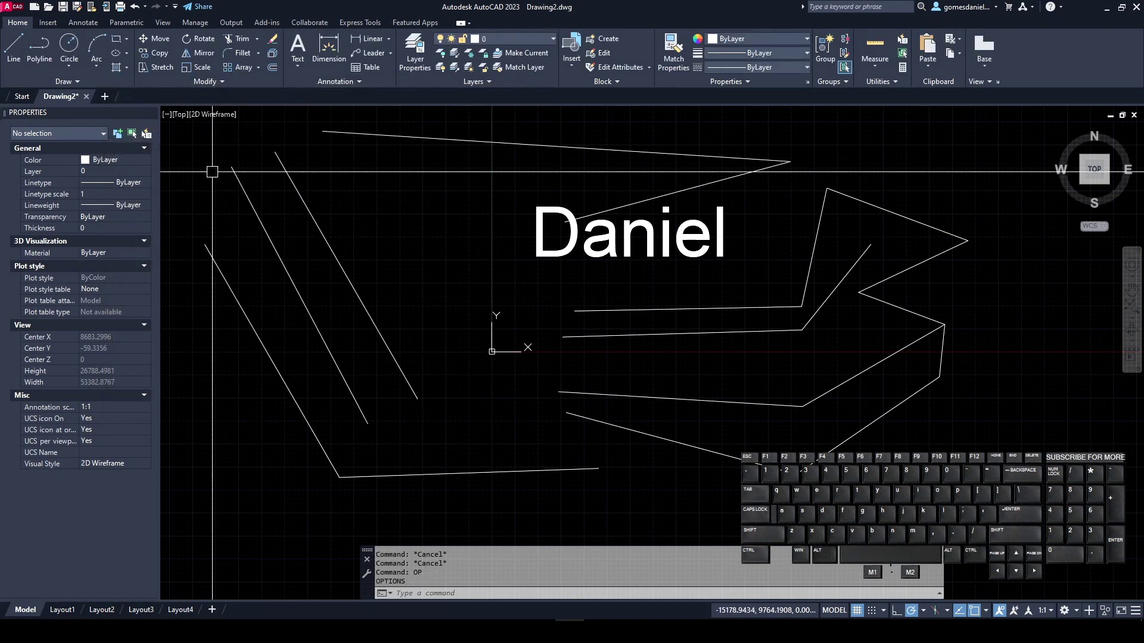
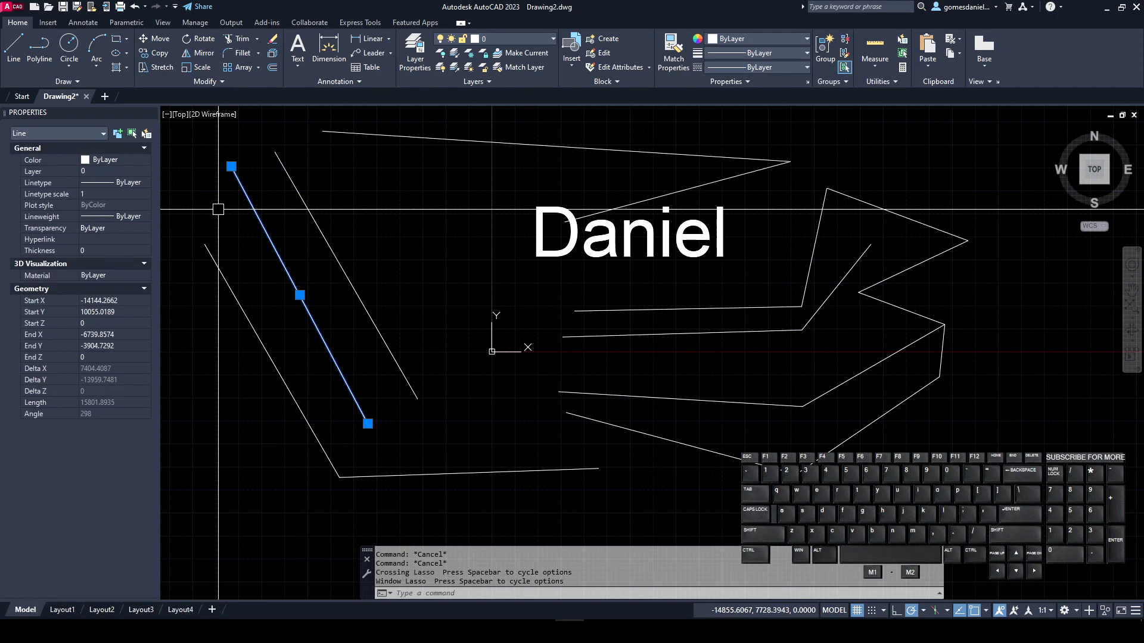
key(Escape)
key(Escape)
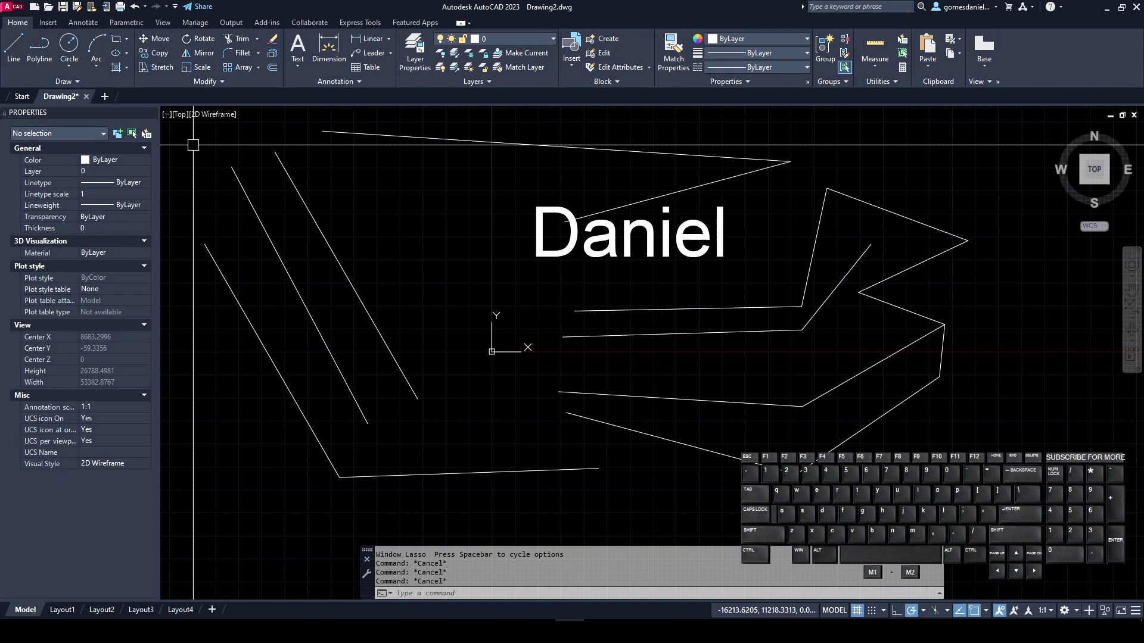
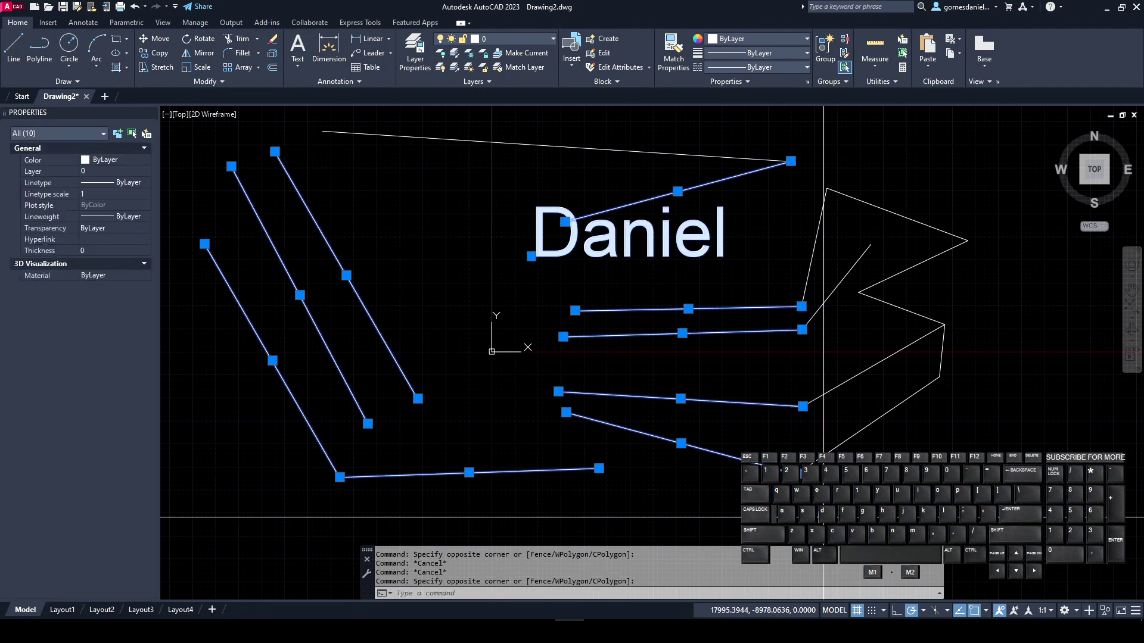
key(Escape)
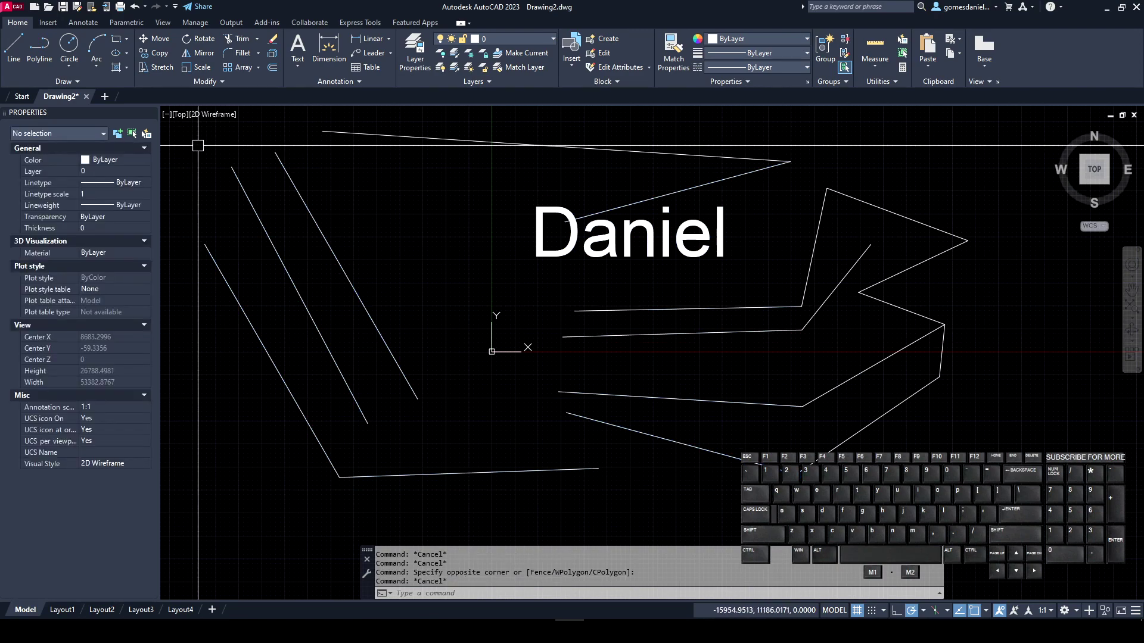
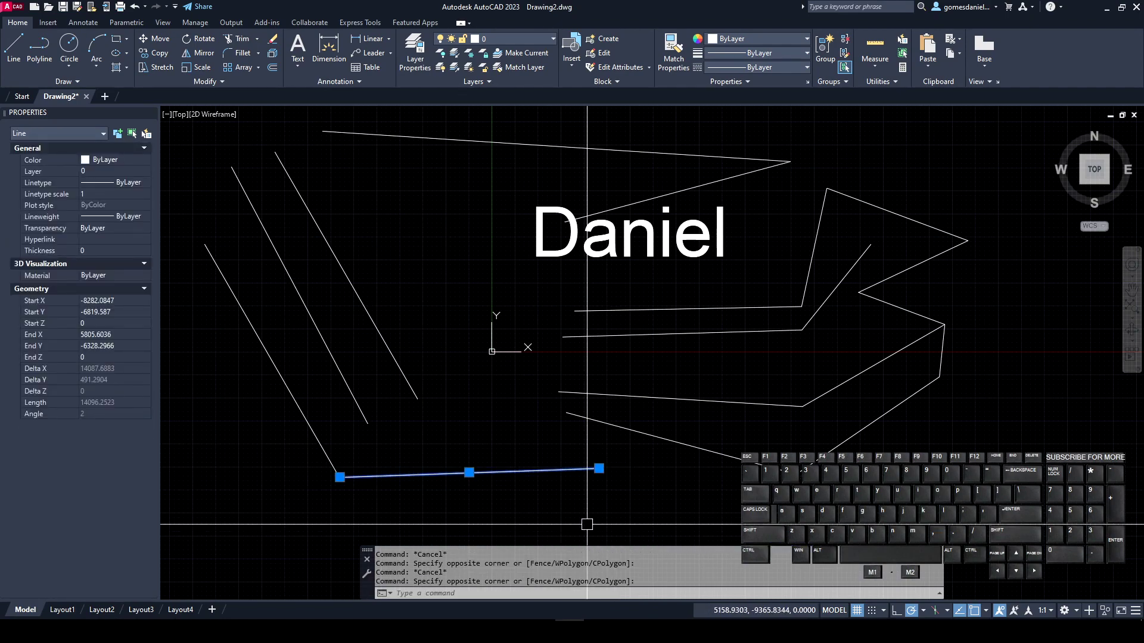
key(Escape)
key(Escape)
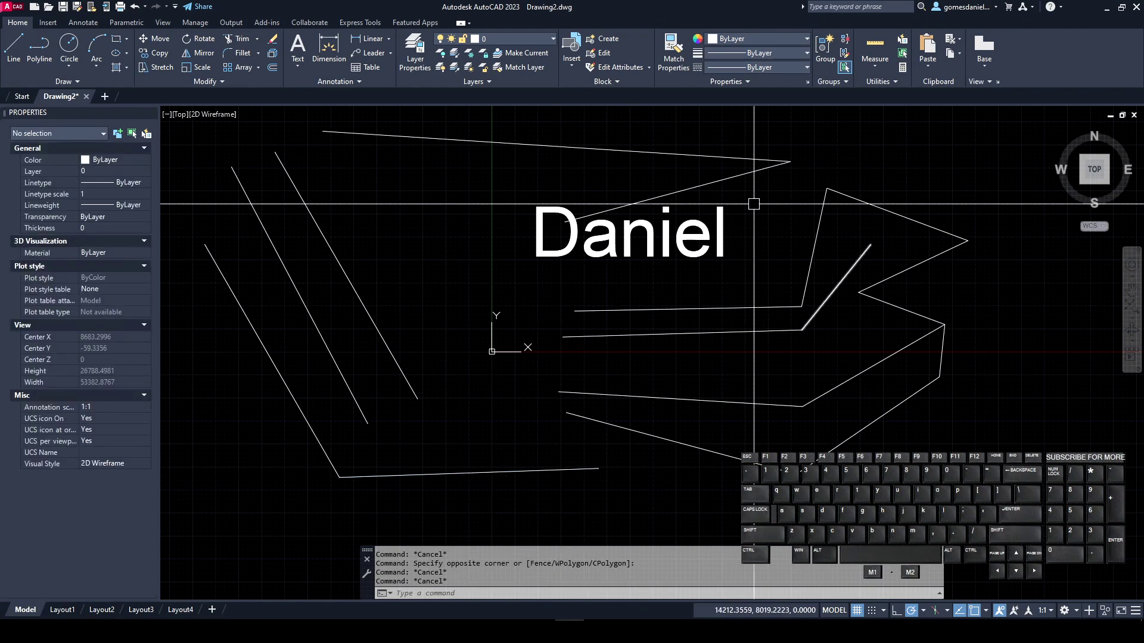
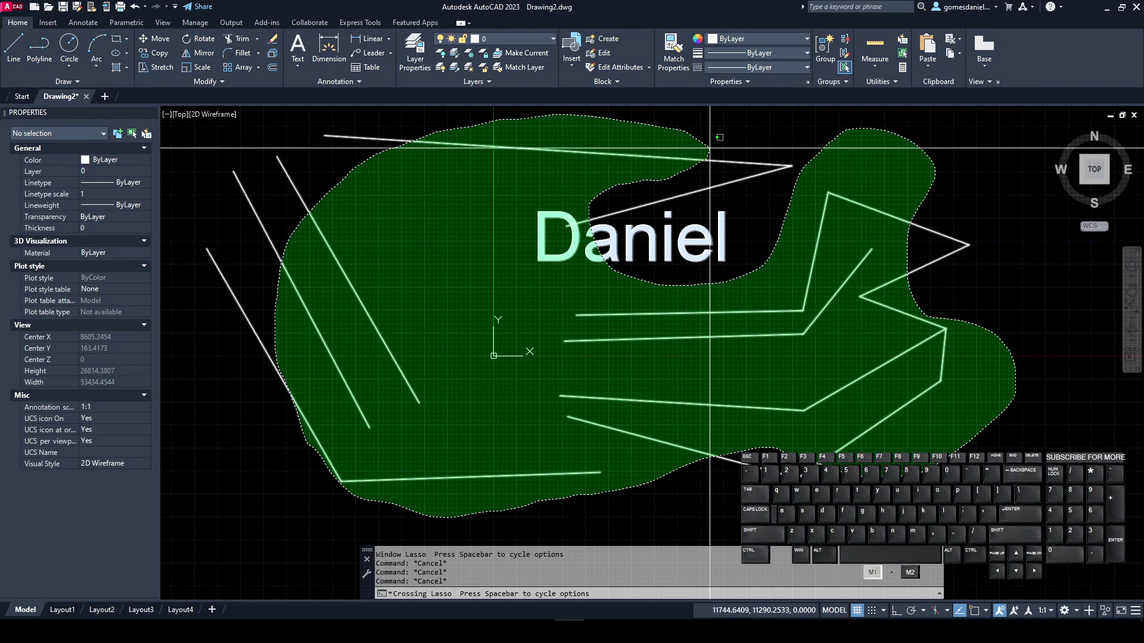
key(Escape)
key(Escape)
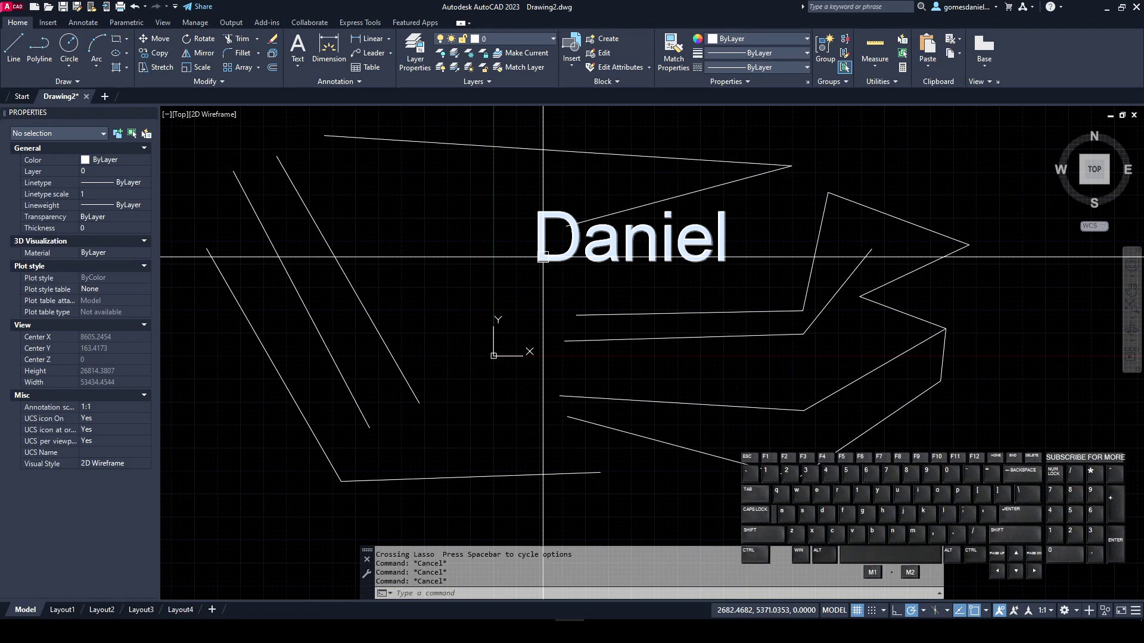
key(Escape)
key(Escape)
key(Return)
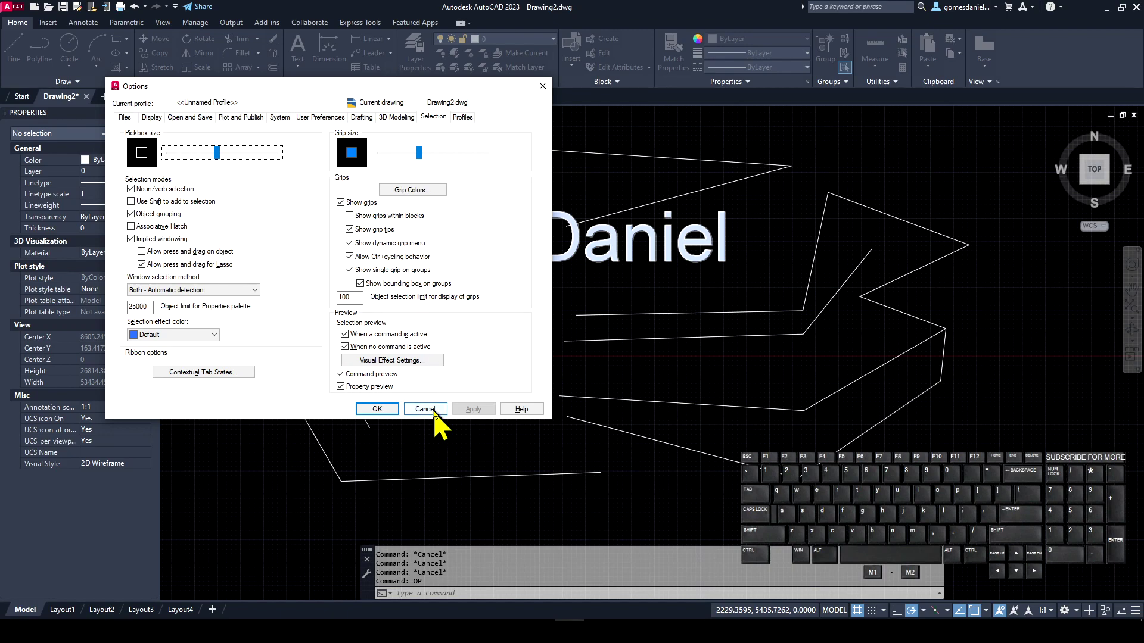
click(444, 422)
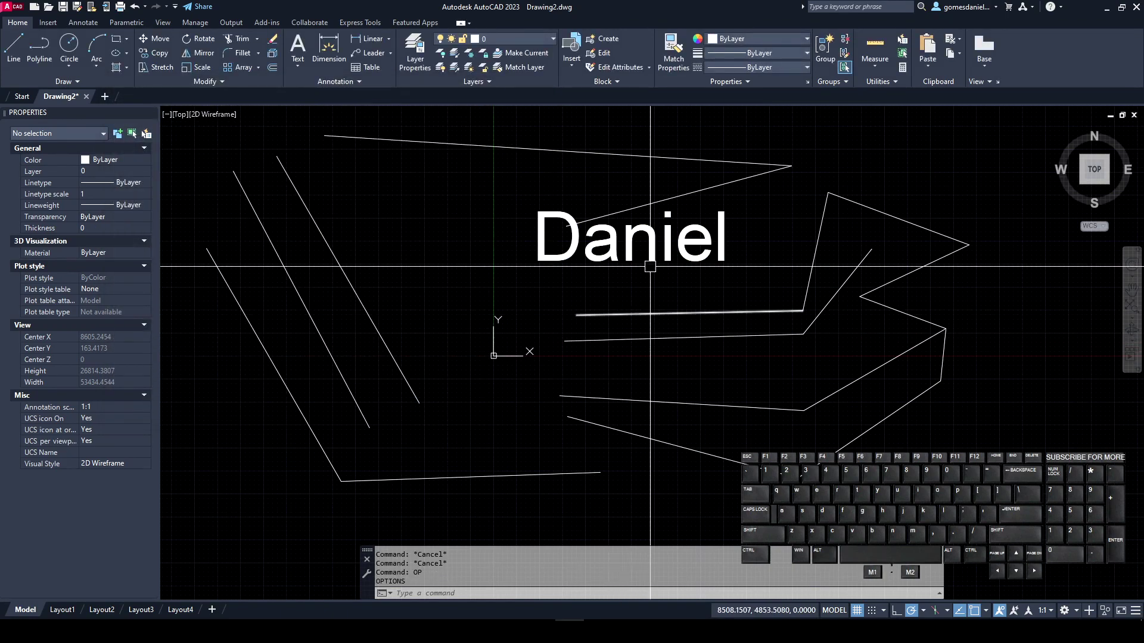
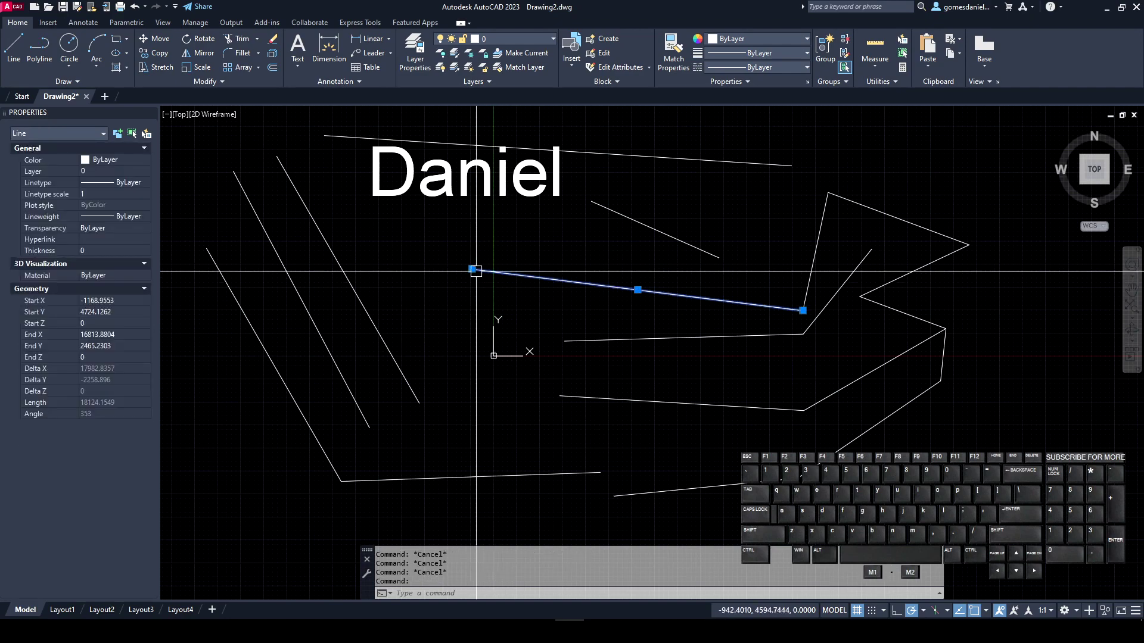
Zoom in on the drawing around the selected line.
scroll(up, 3)
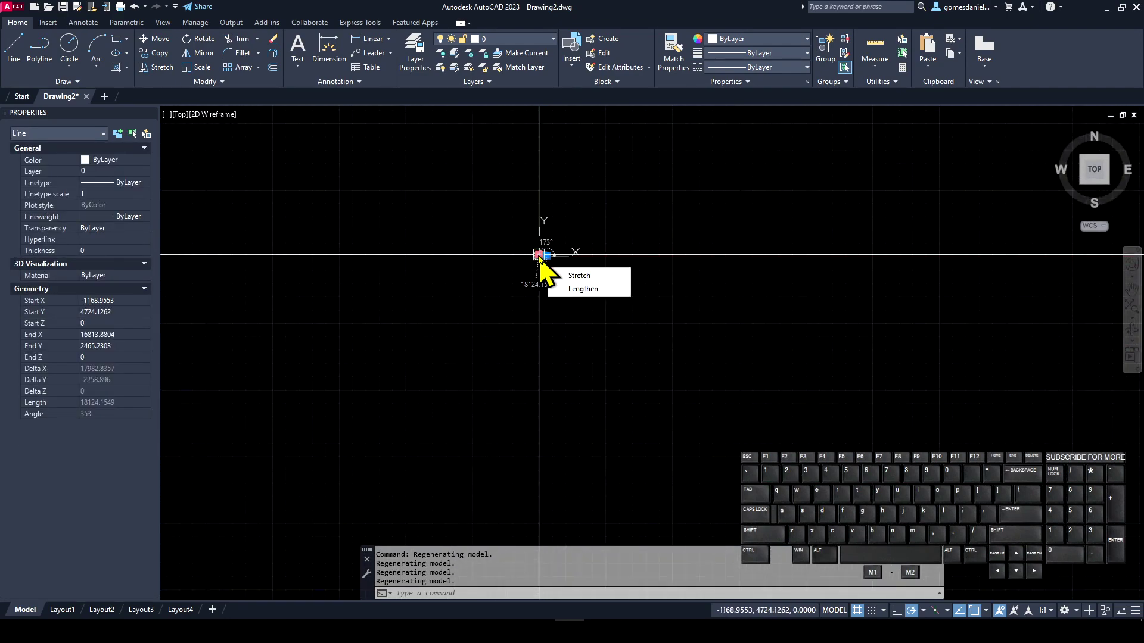
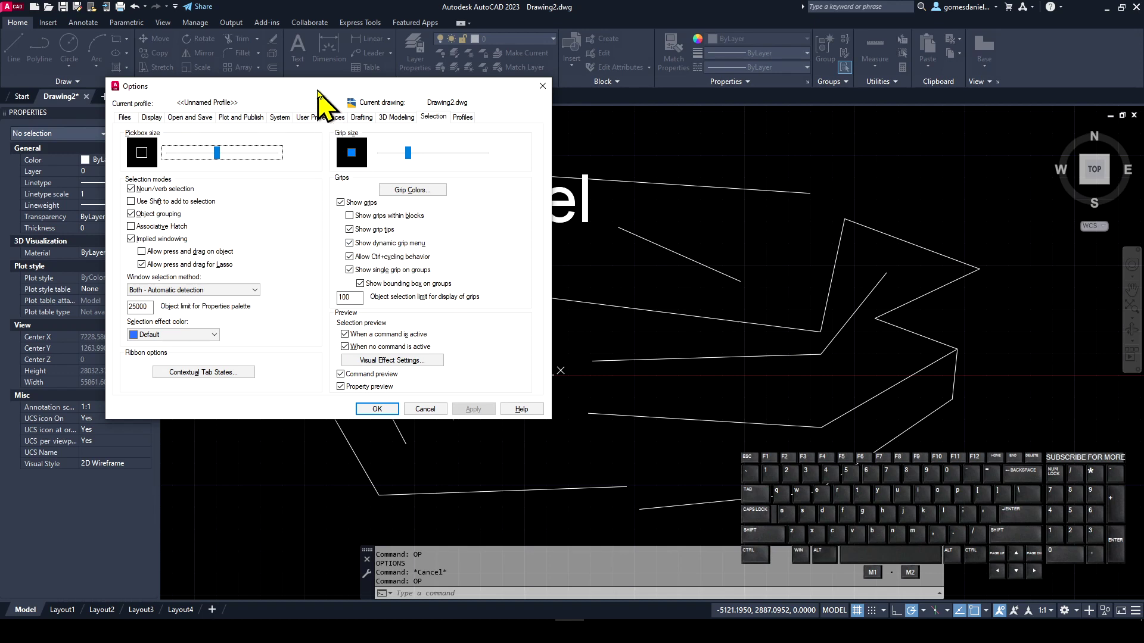
In Visual Effect Settings, toggle Indicate selection area off and on repeatedly, leaving it on.
drag(327, 99, 467, 62)
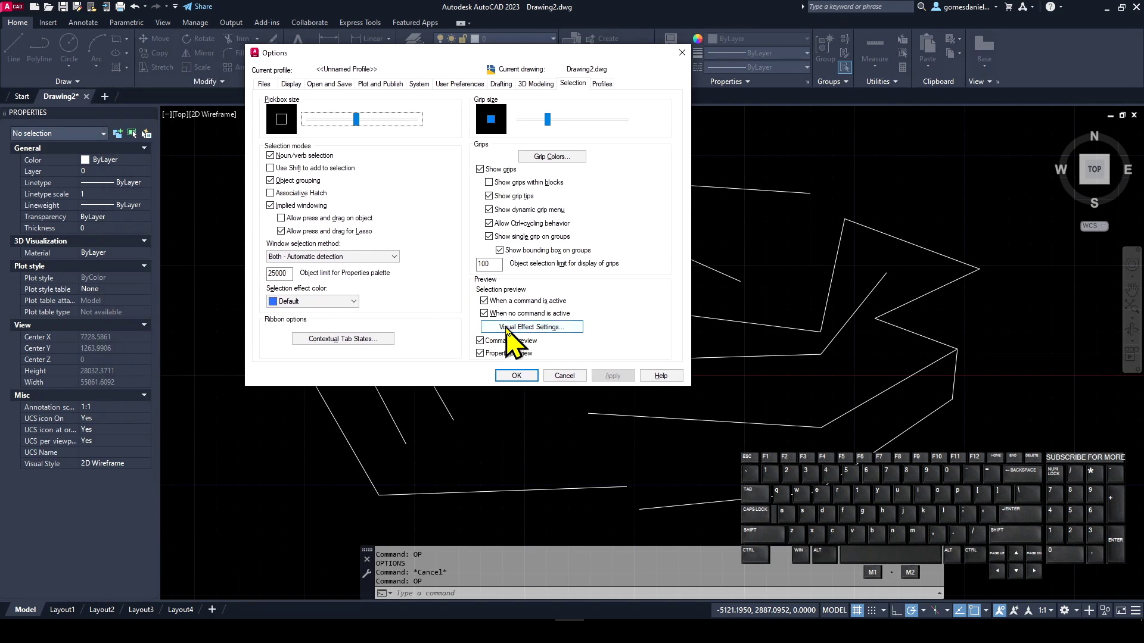
click(562, 338)
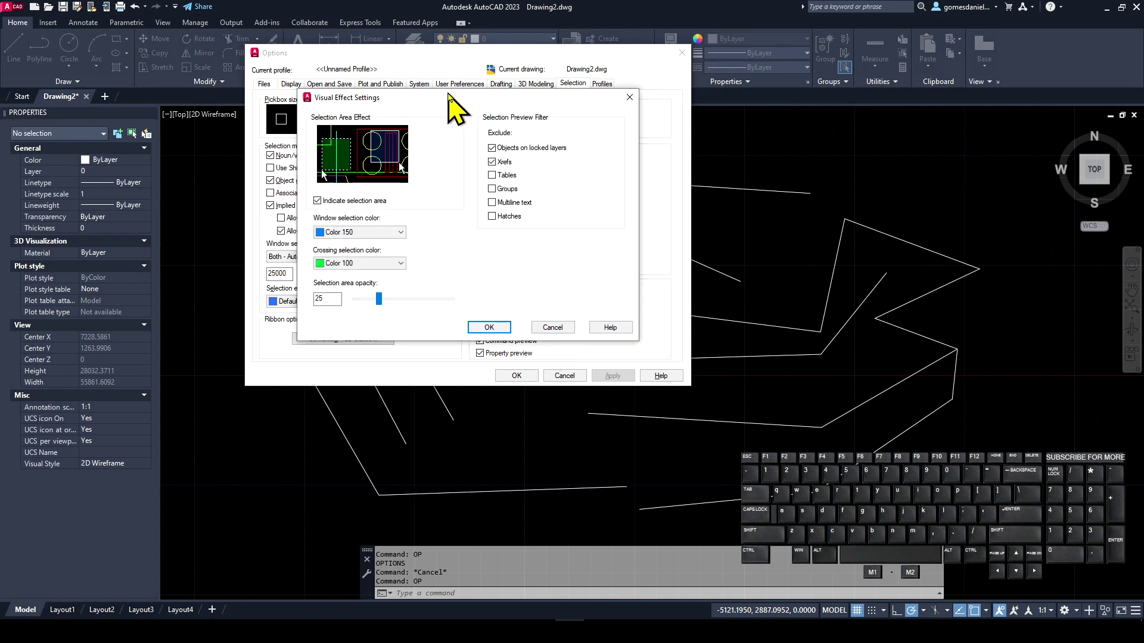
drag(462, 114, 887, 143)
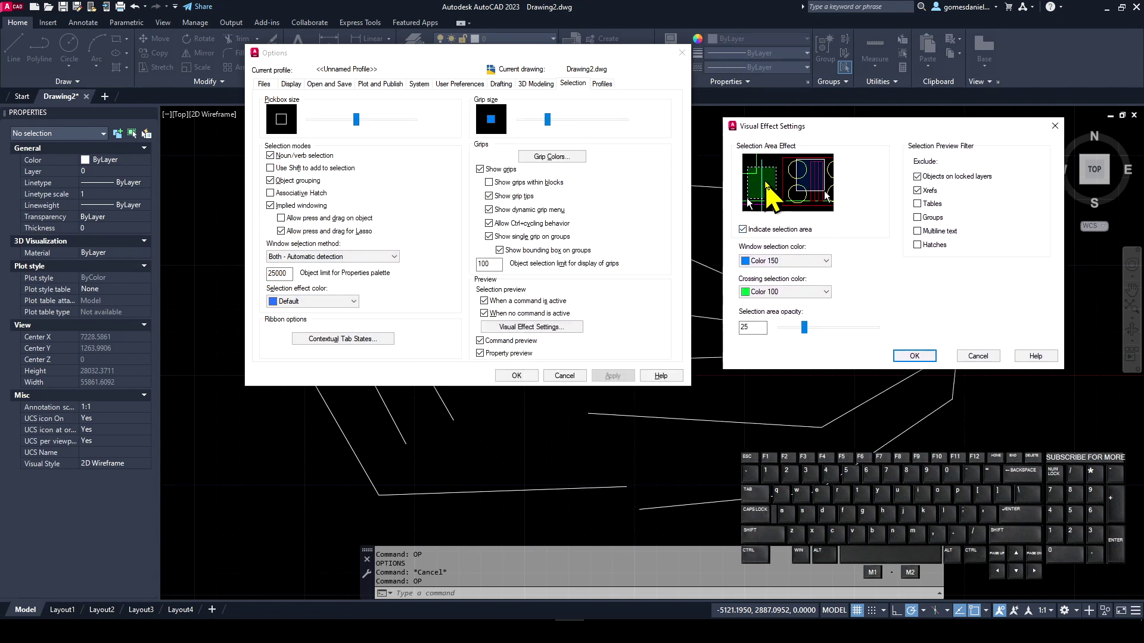
click(788, 242)
click(788, 241)
click(787, 242)
click(788, 241)
click(788, 241)
click(787, 241)
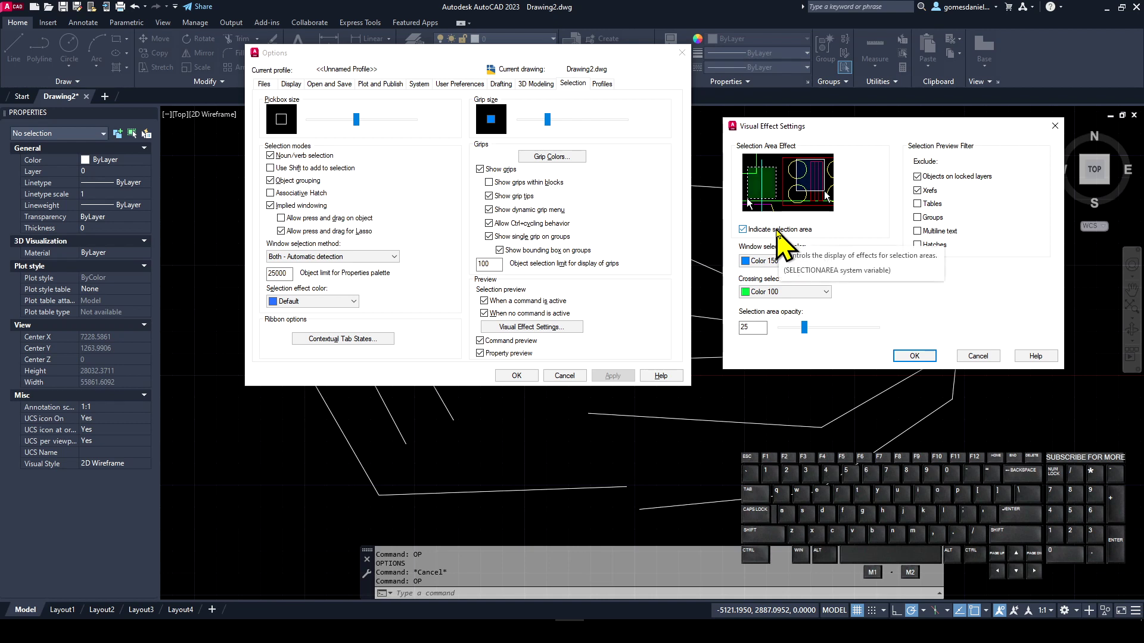
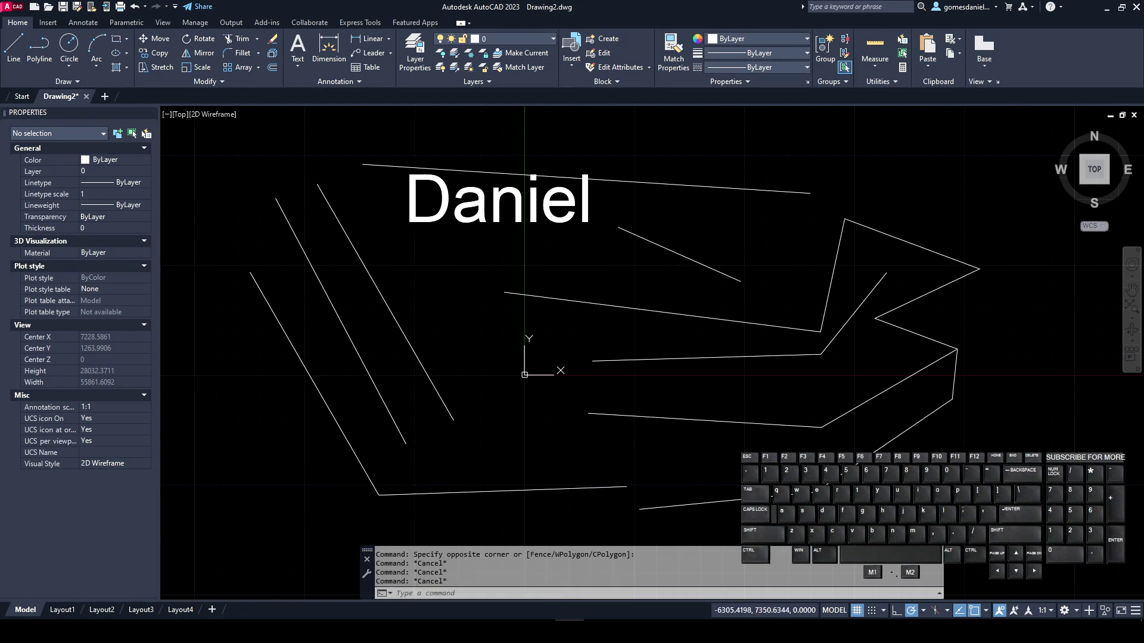
click(550, 334)
click(547, 328)
click(548, 338)
click(790, 245)
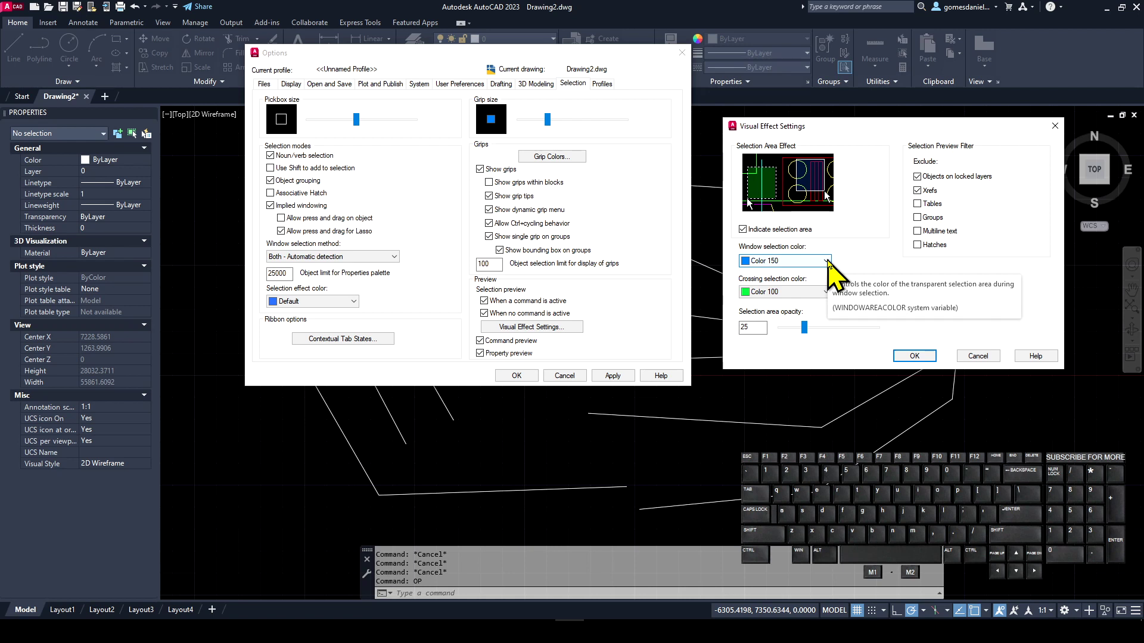
click(838, 268)
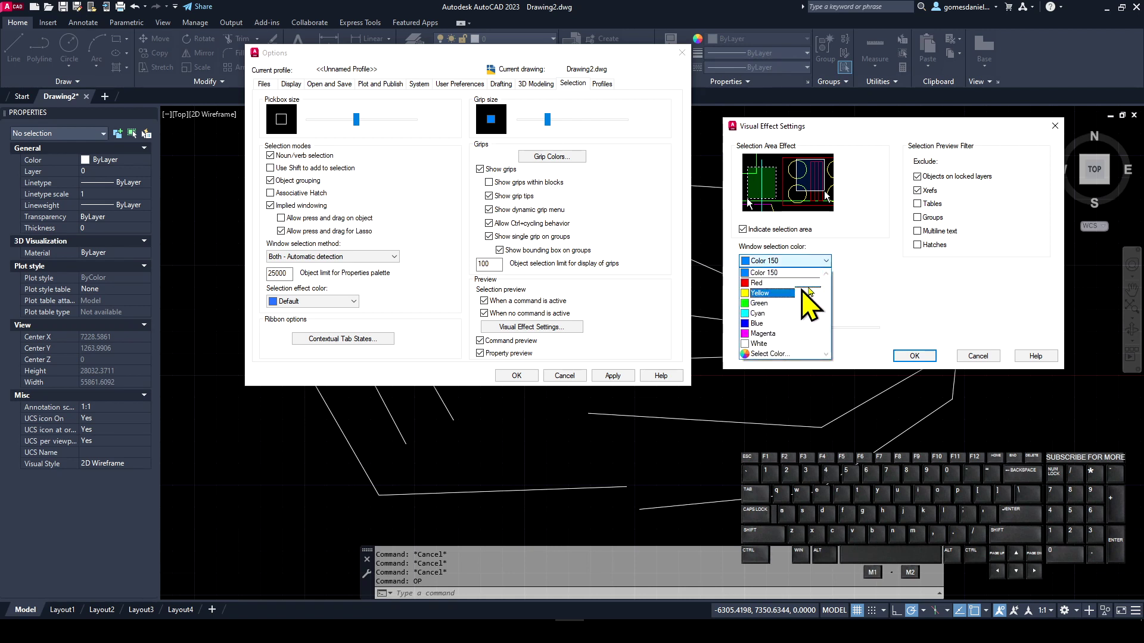
click(877, 275)
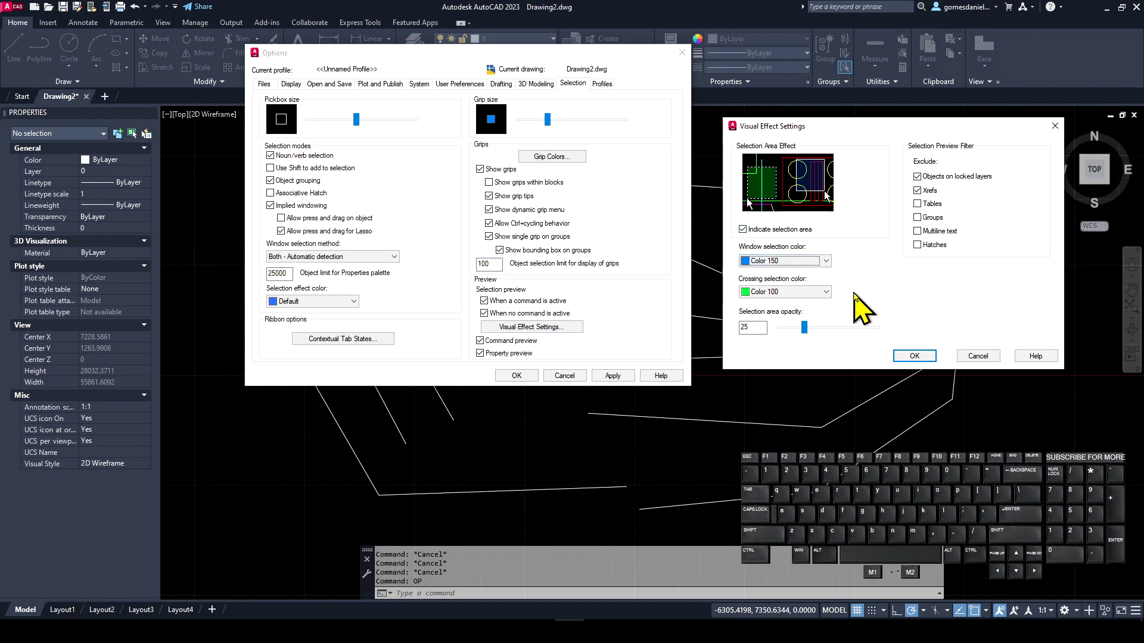
click(877, 307)
key(Escape)
key(Escape)
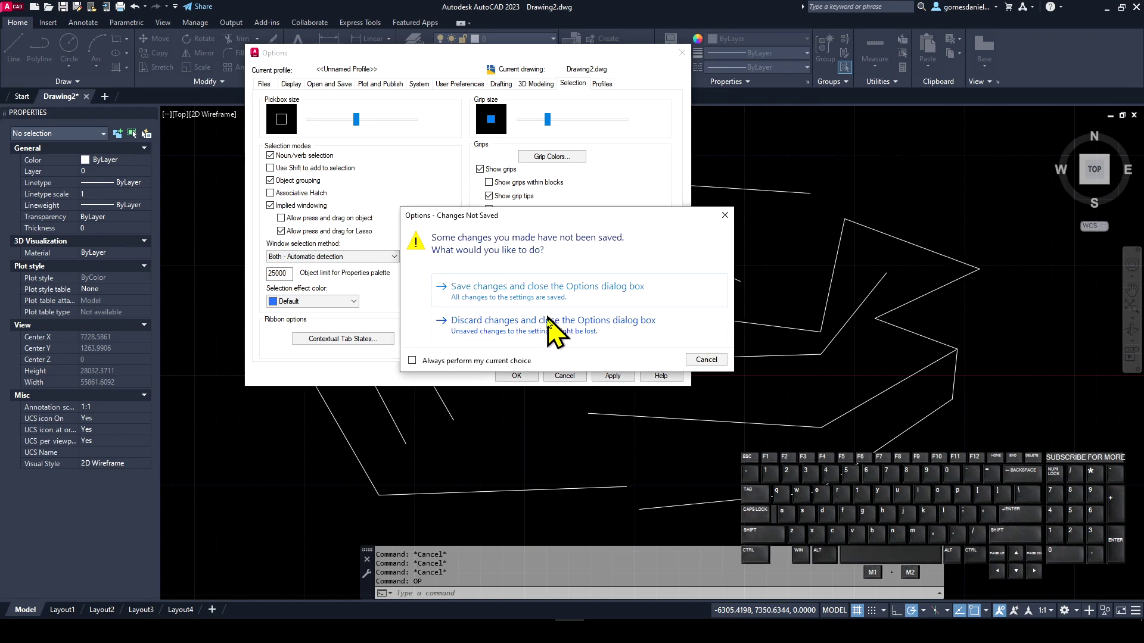
click(601, 326)
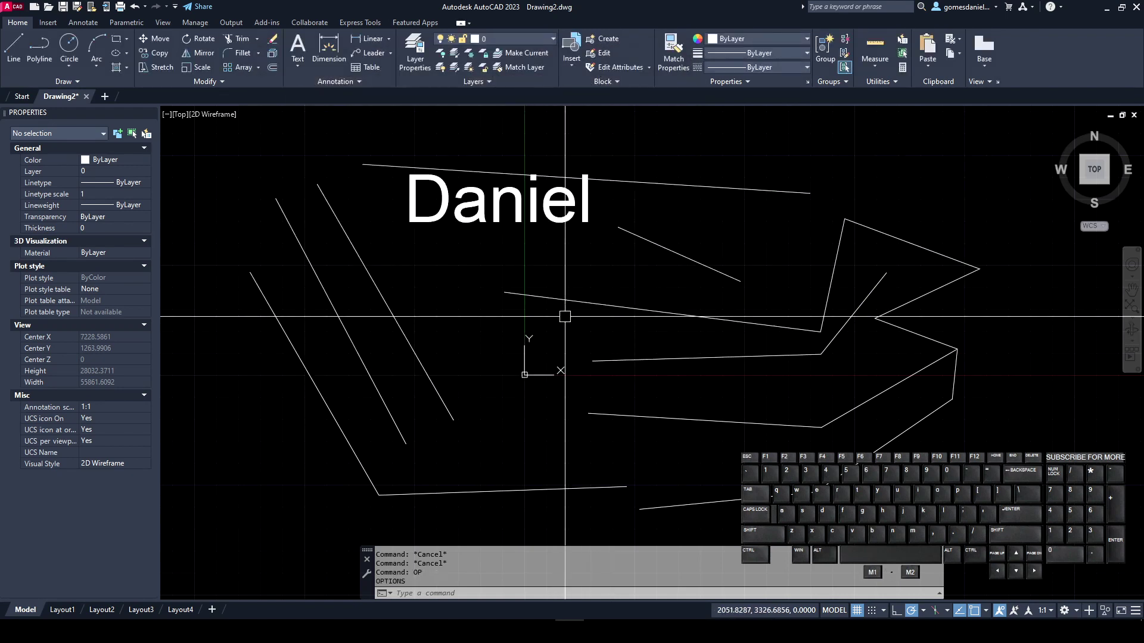
Reopen Visual Effect Settings via OP and set the selection area opacity to 28.
key(o)
key(Return)
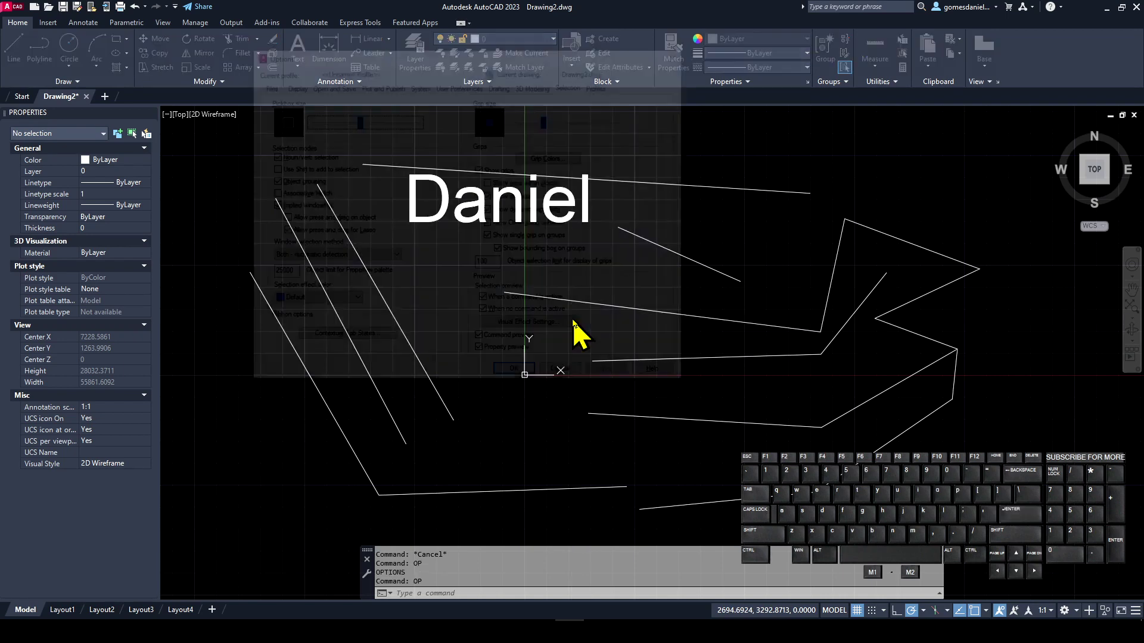
click(536, 343)
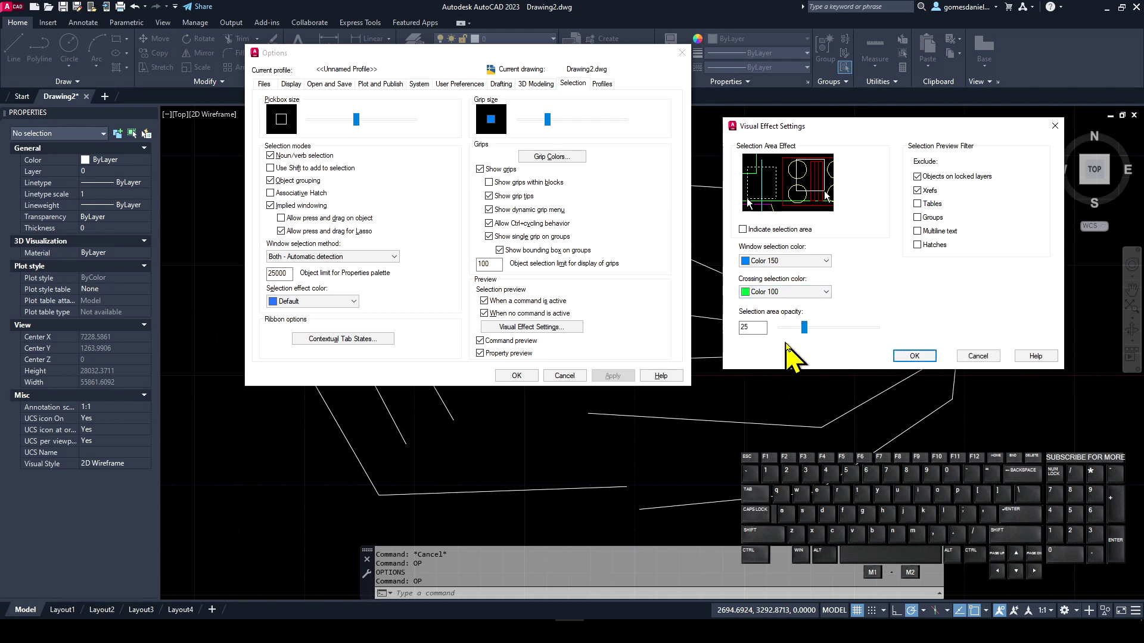
drag(813, 334, 877, 333)
double_click(766, 235)
drag(879, 339, 812, 340)
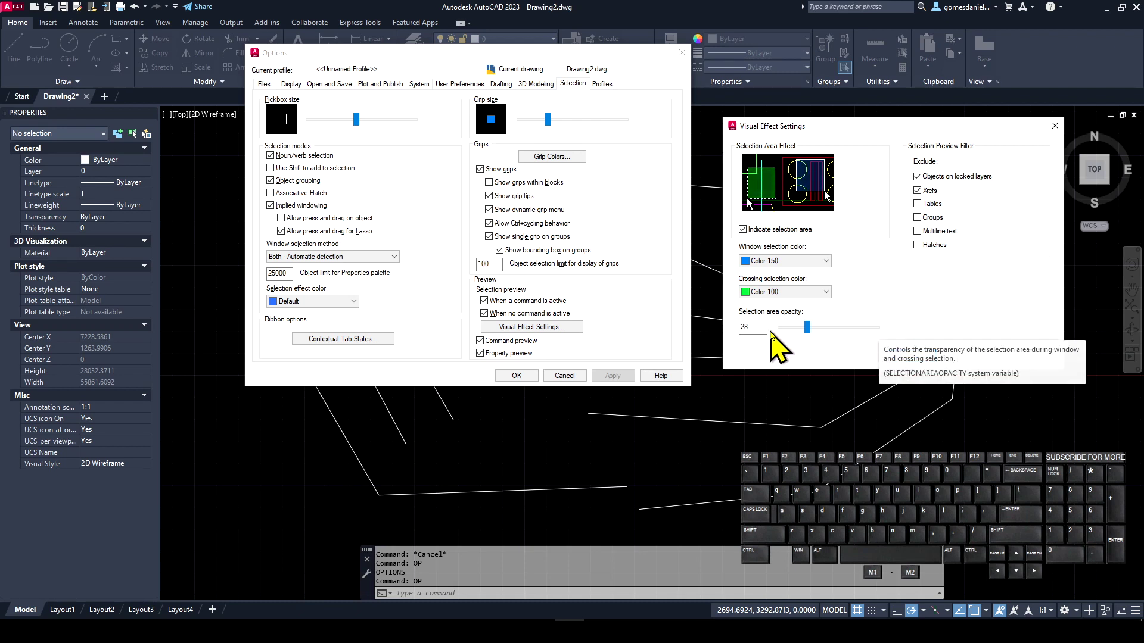